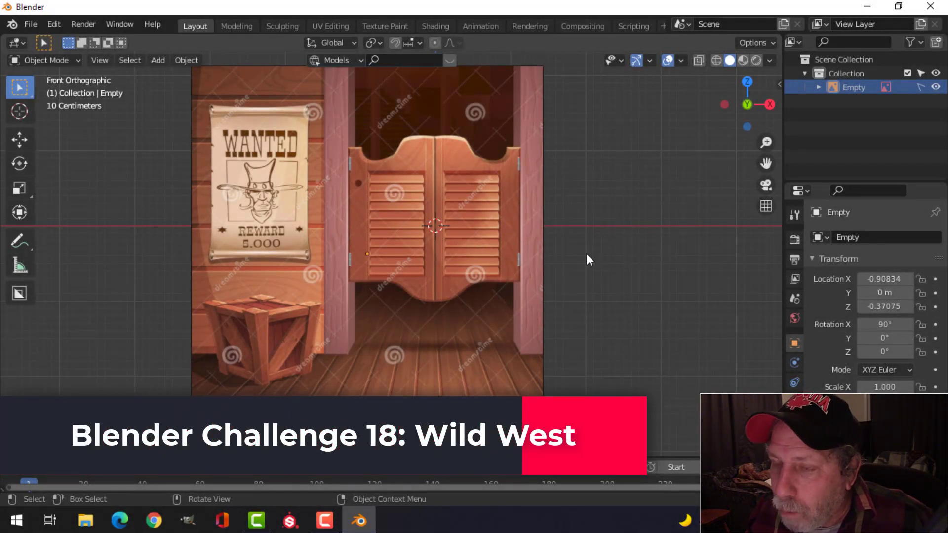
- Pan and zoom the front view to frame the saloon-door reference image
{"action": "scroll", "scroll_direction": "up", "scroll_amount": 3}
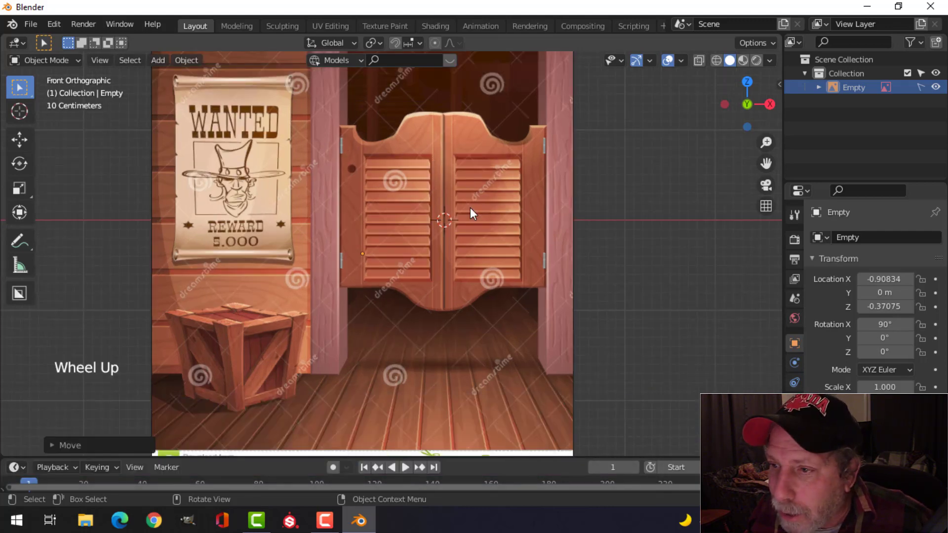
{"action": "scroll", "scroll_direction": "down", "scroll_amount": 3}
{"action": "middle_click", "coordinate": [498, 206]}
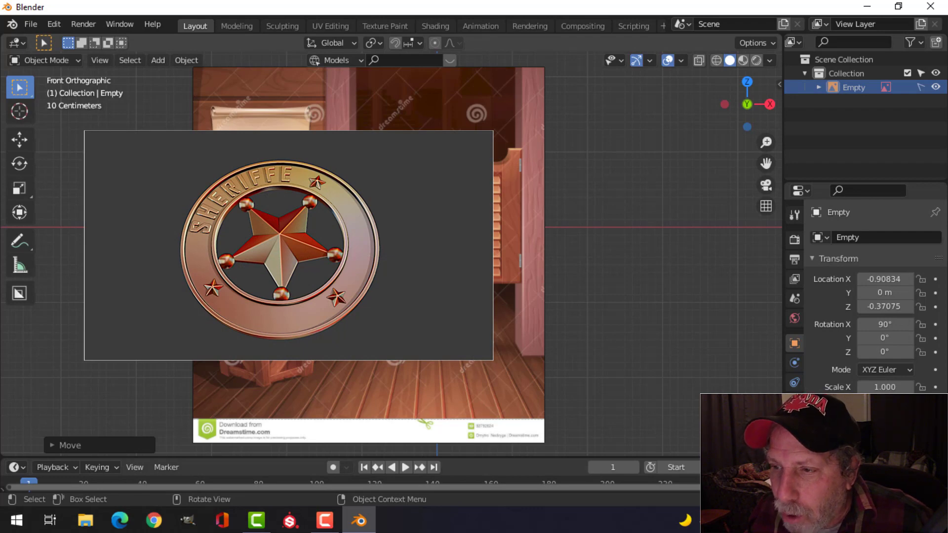
{"action": "scroll", "scroll_direction": "up", "scroll_amount": 3}
{"action": "scroll", "scroll_direction": "down", "scroll_amount": 3}
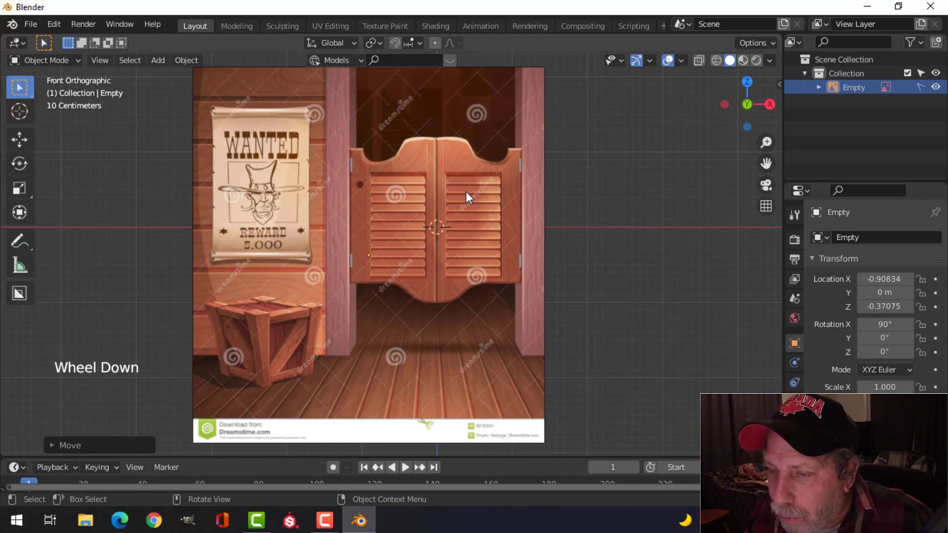
{"action": "middle_click", "coordinate": [471, 192]}
{"action": "scroll", "scroll_direction": "up", "scroll_amount": 3}
- Add a plane mesh and start editing its geometry over the left door
{"action": "key", "text": "shift+a"}
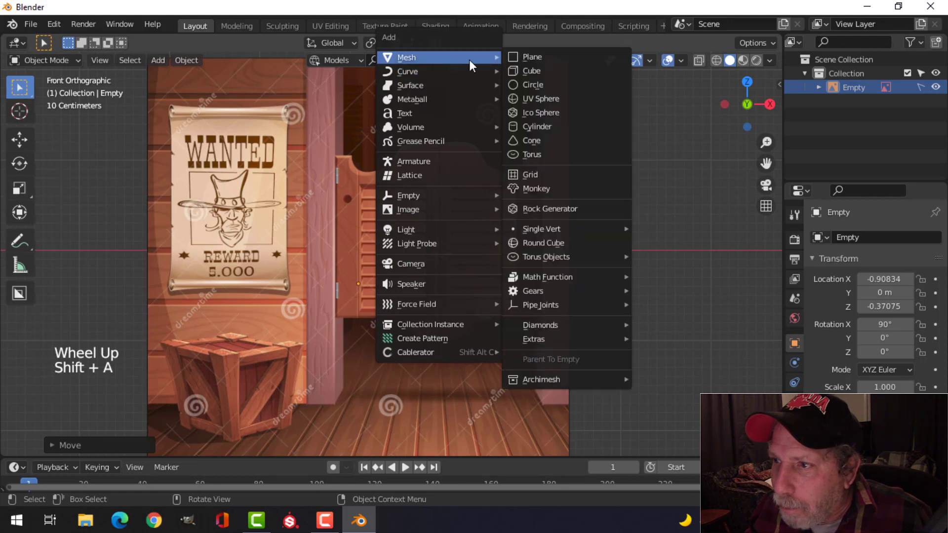
{"action": "scroll", "scroll_direction": "down", "scroll_amount": 3}
{"action": "key", "text": "Tab"}
{"action": "key", "text": "m"}
{"action": "key", "text": "g"}
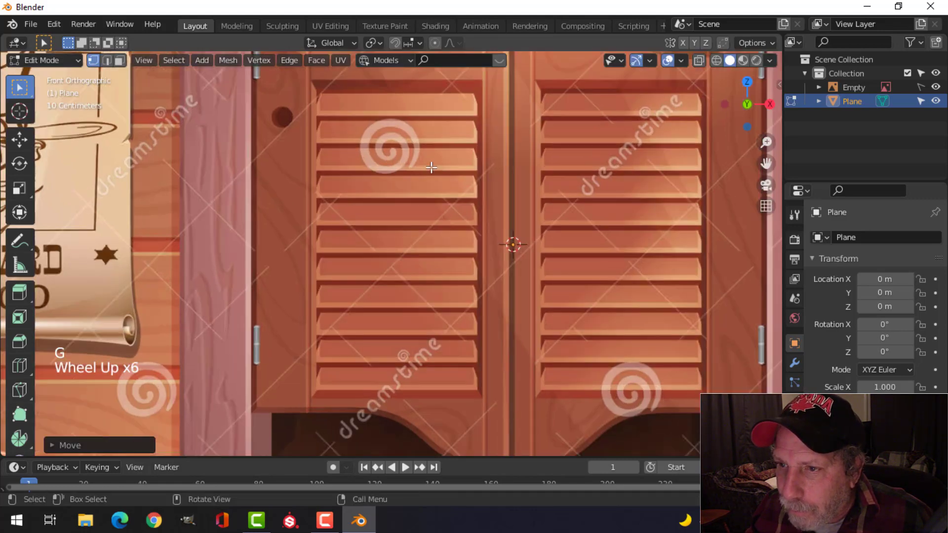
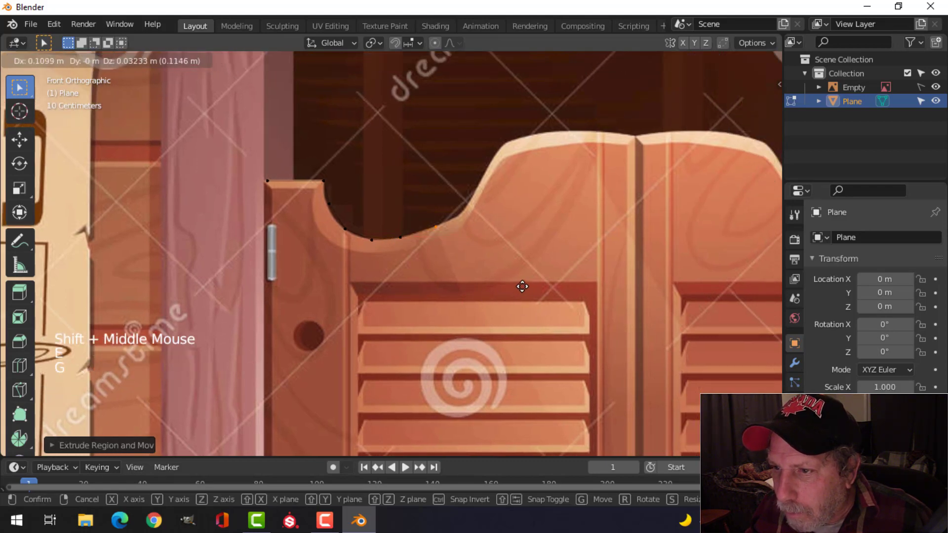
- Extrude a chain of vertices tracing the door's curved top edge, then leave edit mode
{"action": "key", "text": "e"}
{"action": "key", "text": "g"}
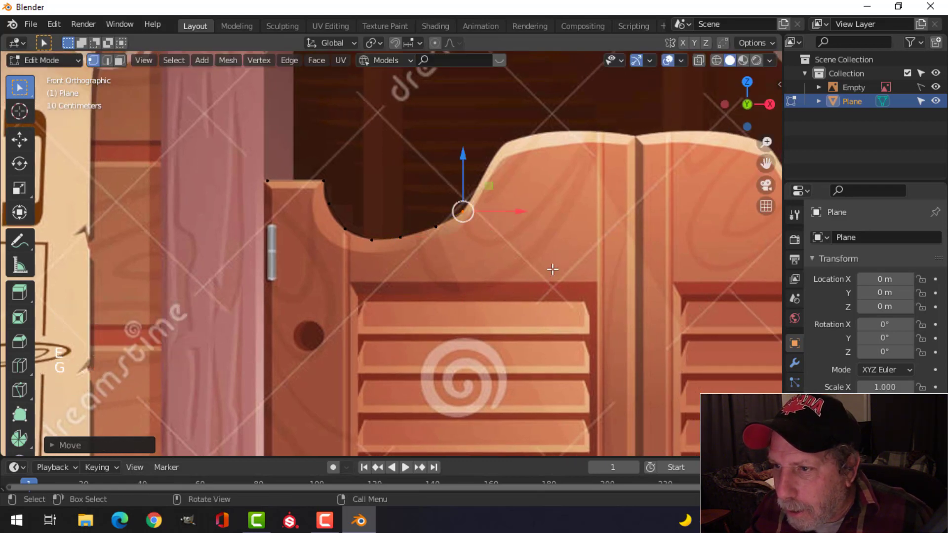
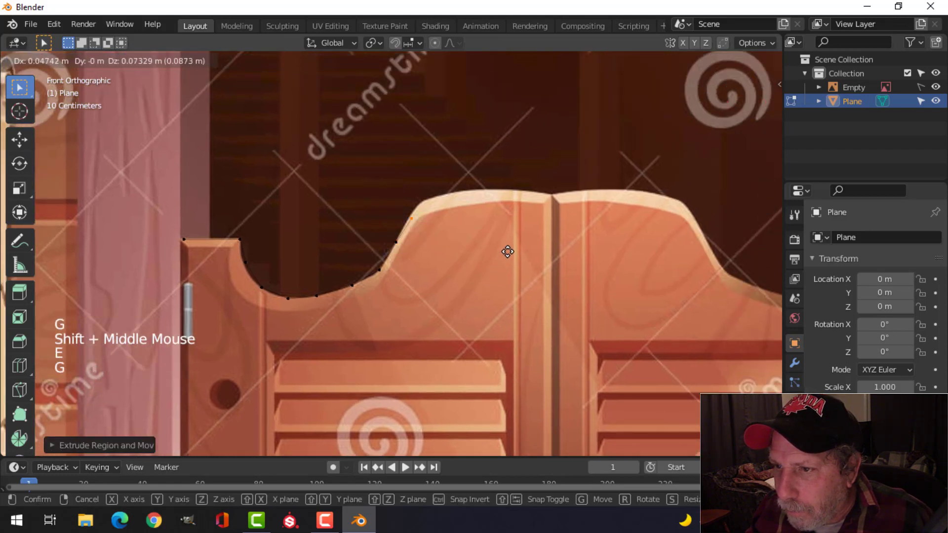
{"action": "key", "text": "e"}
{"action": "key", "text": "g"}
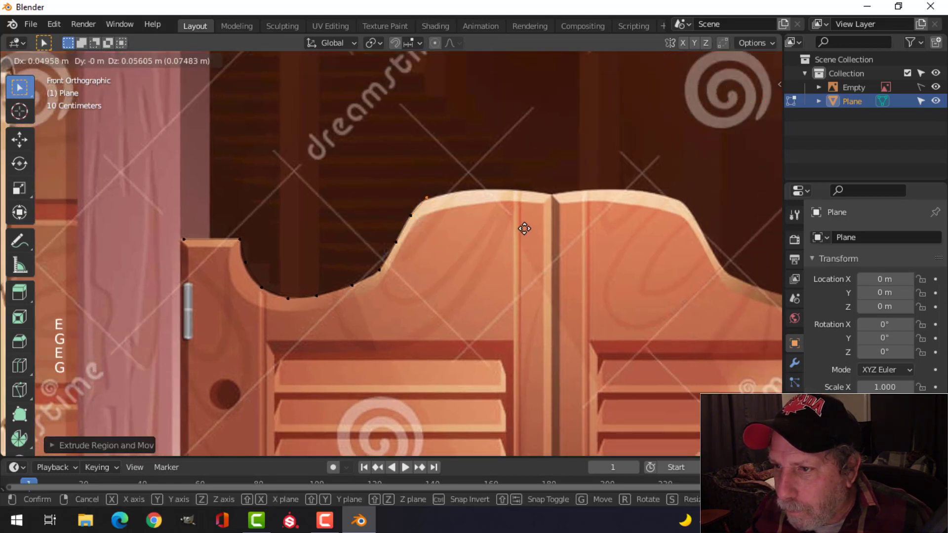
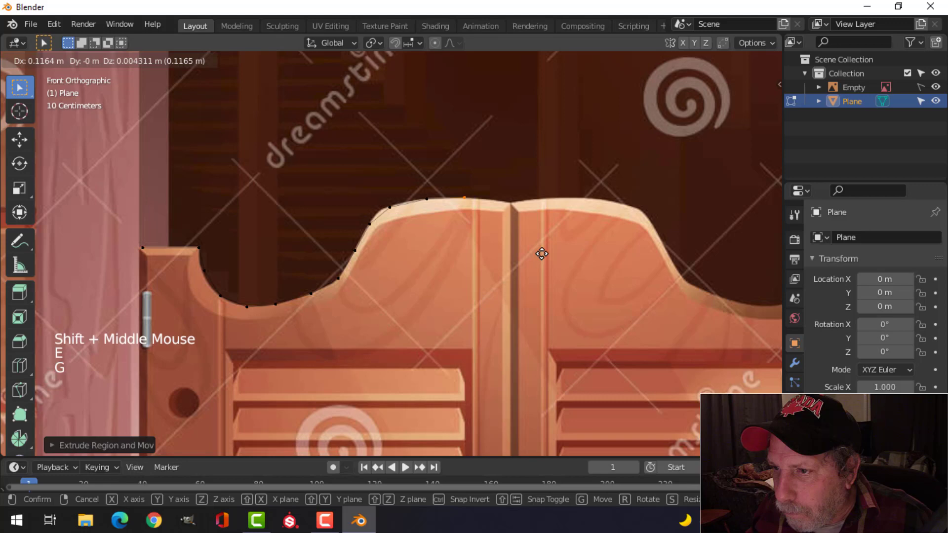
{"action": "key", "text": "e"}
{"action": "key", "text": "g"}
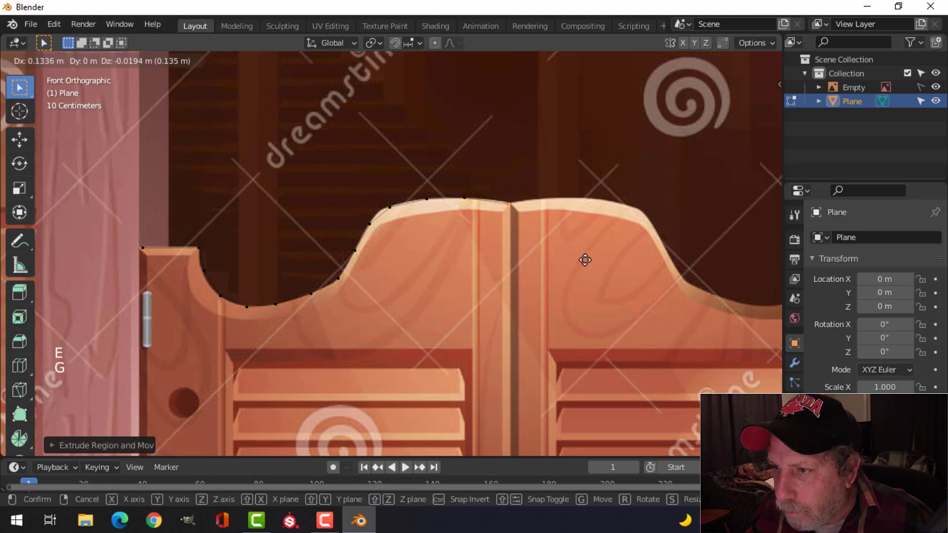
{"action": "scroll", "scroll_direction": "down", "scroll_amount": 3}
{"action": "key", "text": "Tab"}
{"action": "scroll", "scroll_direction": "down", "scroll_amount": 3}
{"action": "scroll", "scroll_direction": "down", "scroll_amount": 3}
- Select the reference image object in the outliner
{"action": "left_click", "coordinate": [925, 92]}
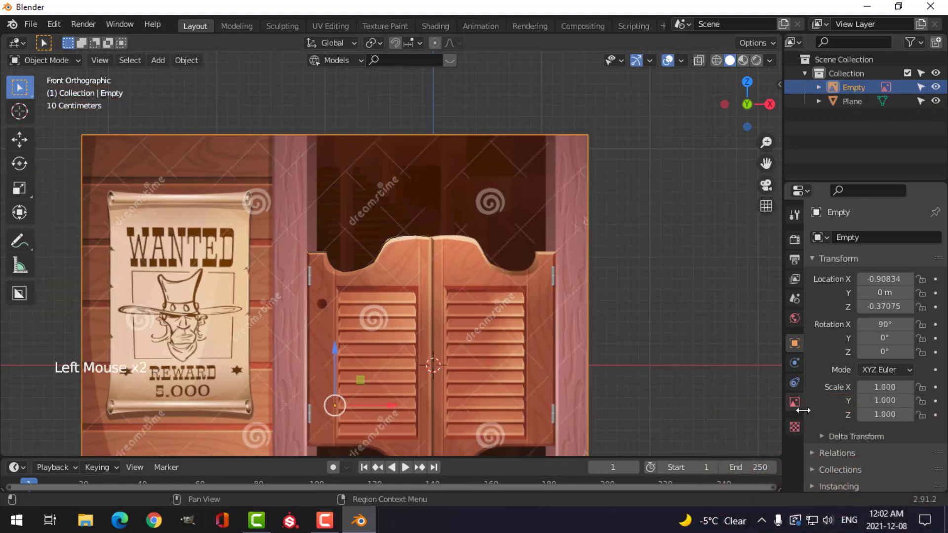
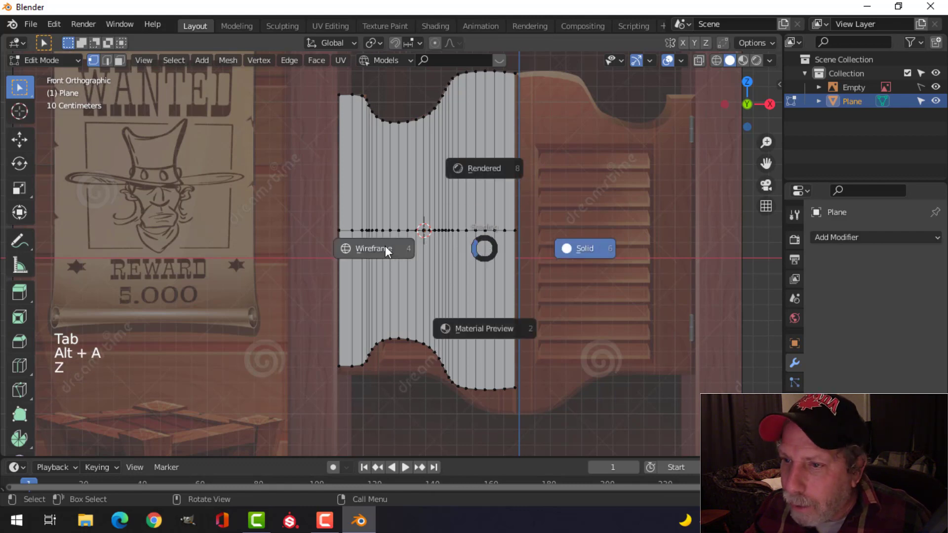
- In wireframe, cut a horizontal edge loop across the door and select the faces below it
{"action": "scroll", "scroll_direction": "up", "scroll_amount": 3}
{"action": "key", "text": "2"}
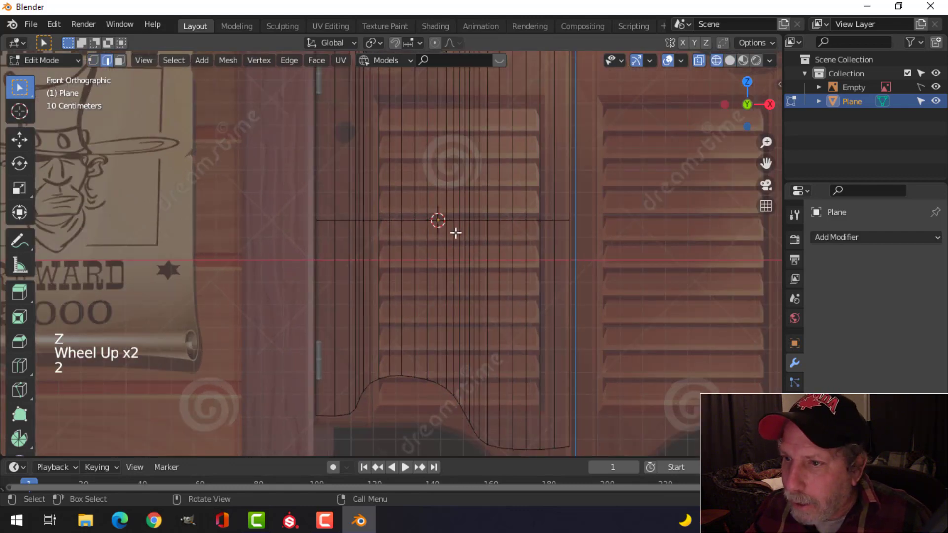
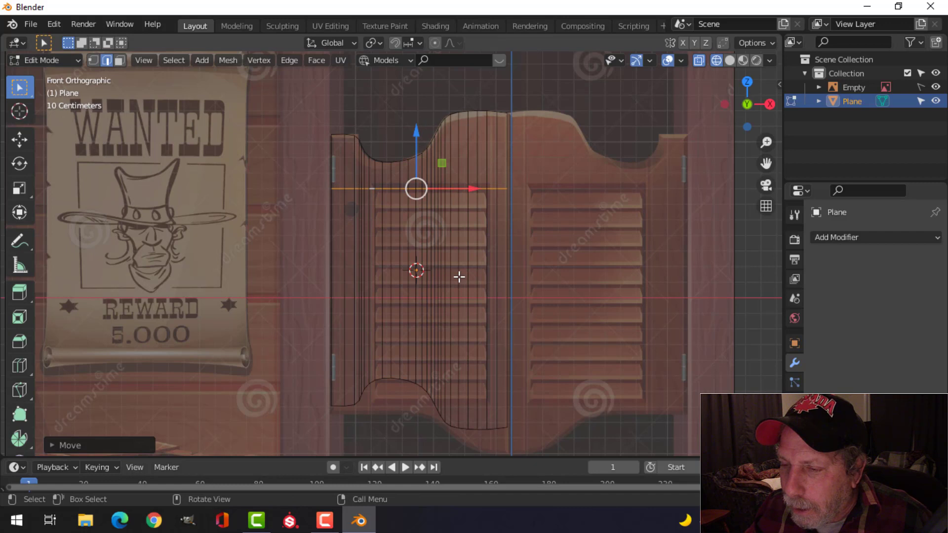
{"action": "key", "text": "ctrl+r"}
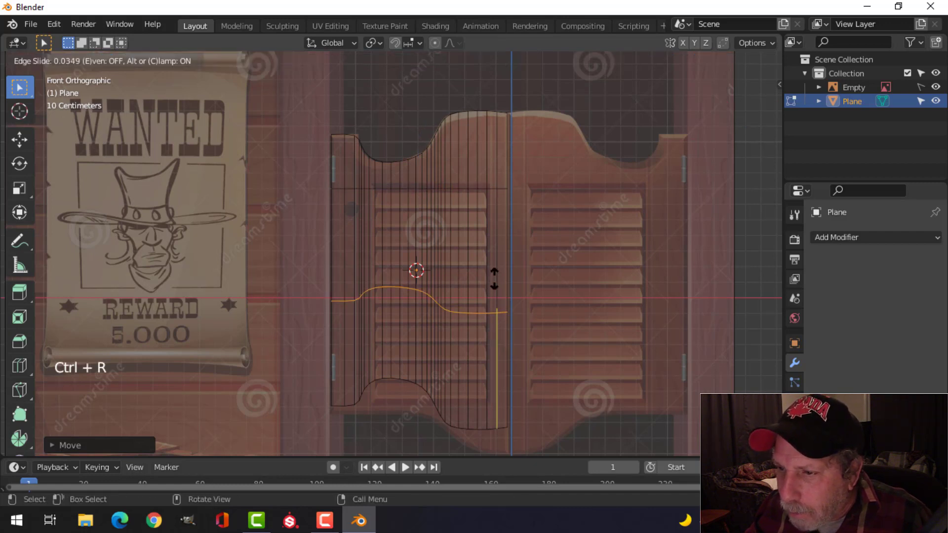
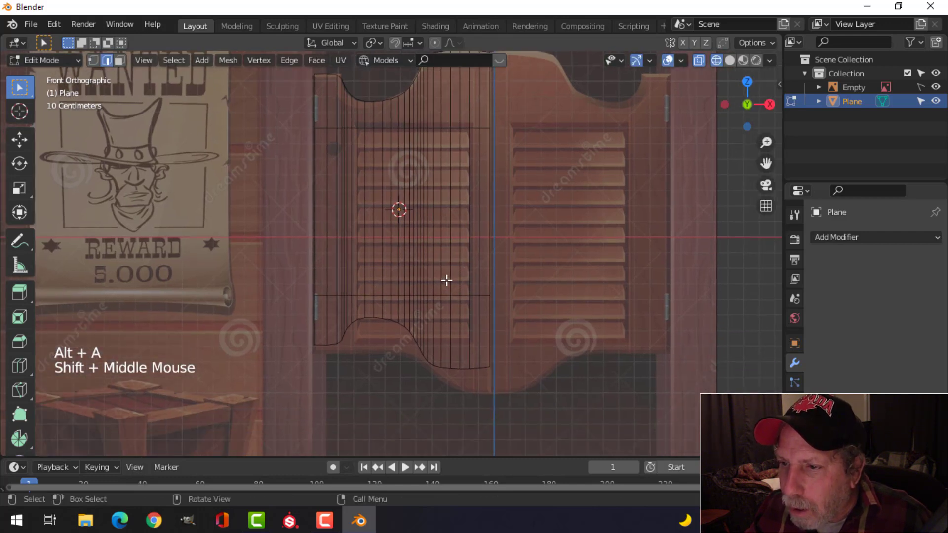
{"action": "key", "text": "b"}
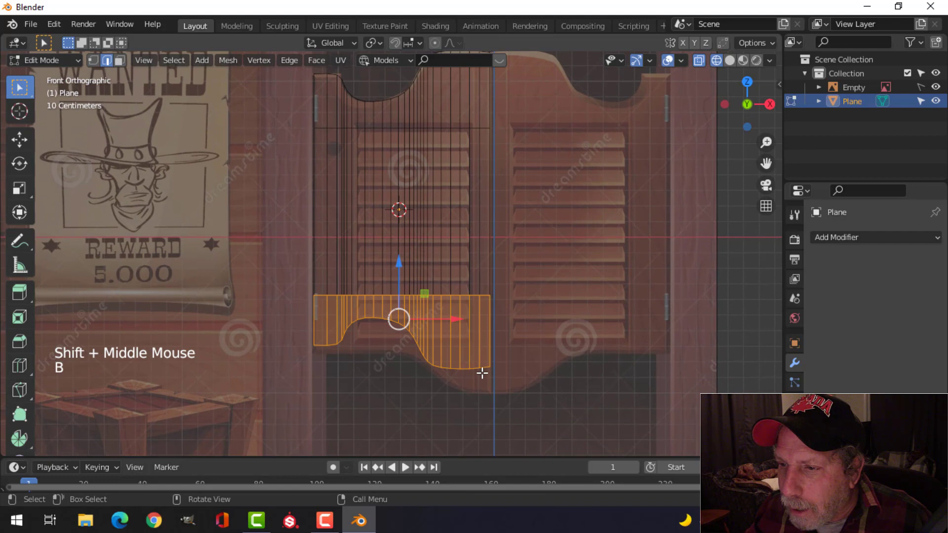
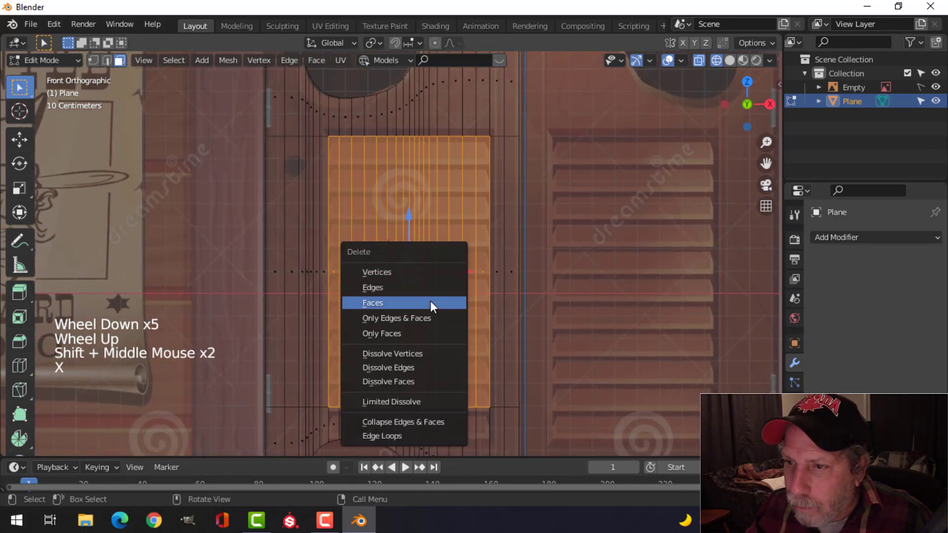
- Adjust the view around the door after deleting the louvred panel faces
{"action": "scroll", "scroll_direction": "down", "scroll_amount": 3}
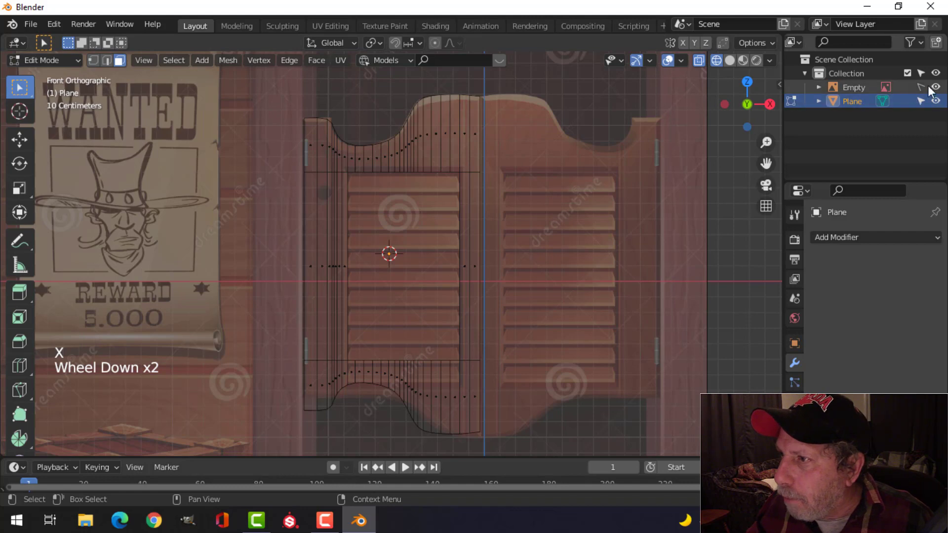
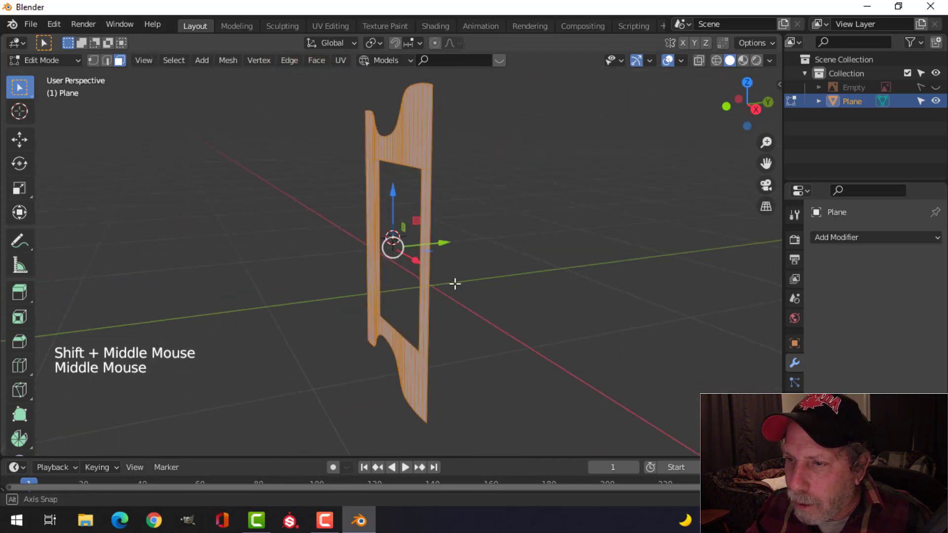
- Extrude the door frame for thickness and recalculate its normals outward
{"action": "key", "text": "e"}
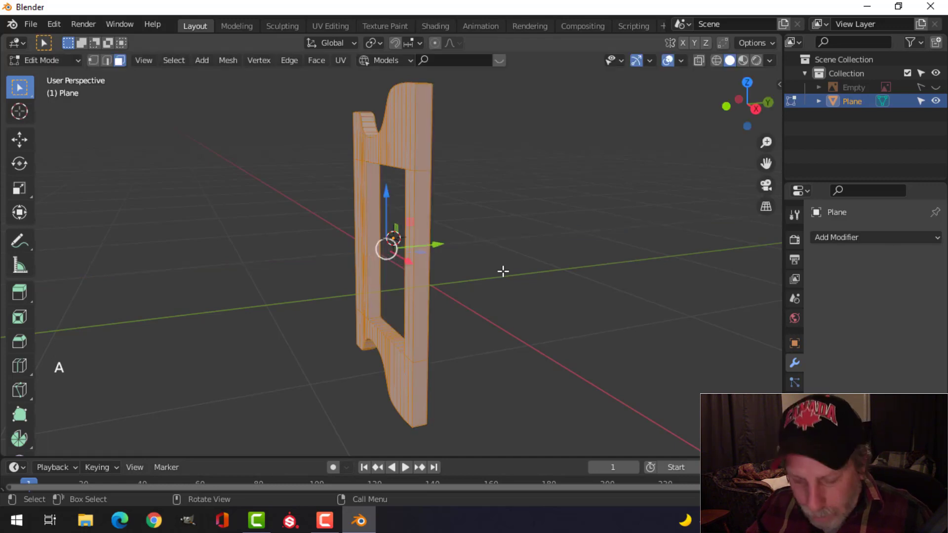
{"action": "key", "text": "alt+n"}
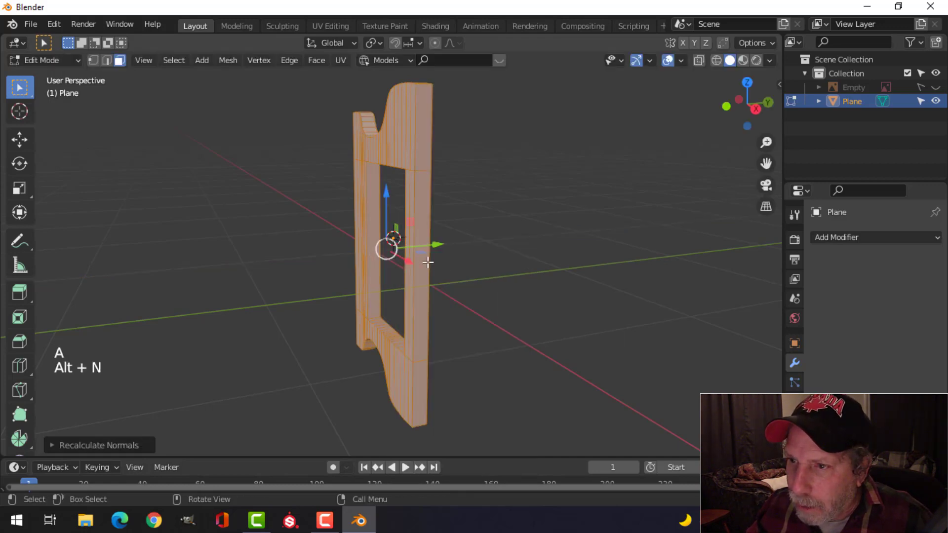
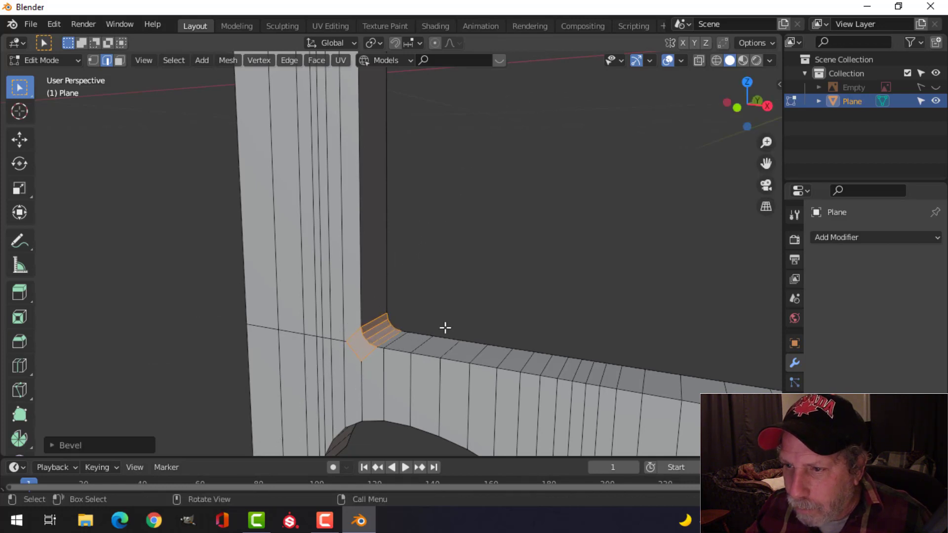
- Select the edges around the panel opening and bevel them round
{"action": "key", "text": "alt+a"}
{"action": "scroll", "scroll_direction": "down", "scroll_amount": 3}
{"action": "scroll", "scroll_direction": "up", "scroll_amount": 3}
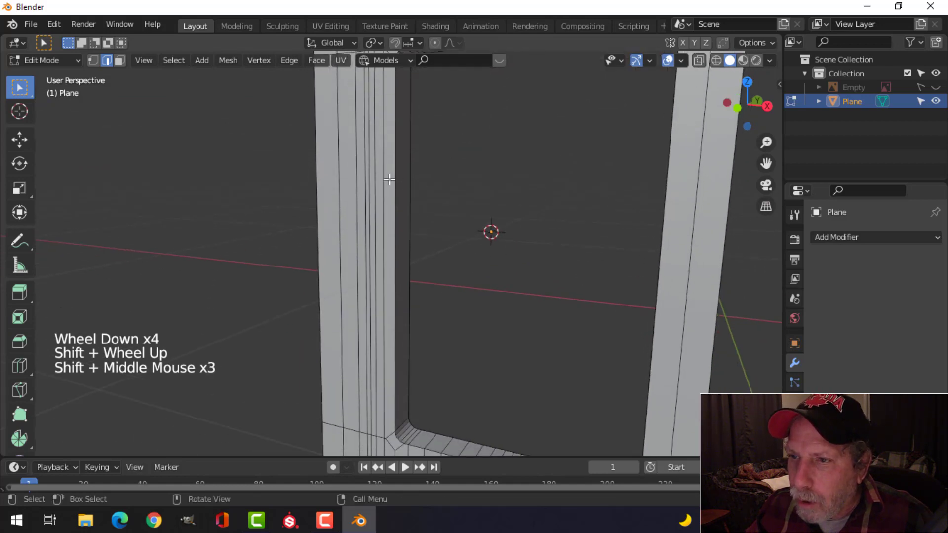
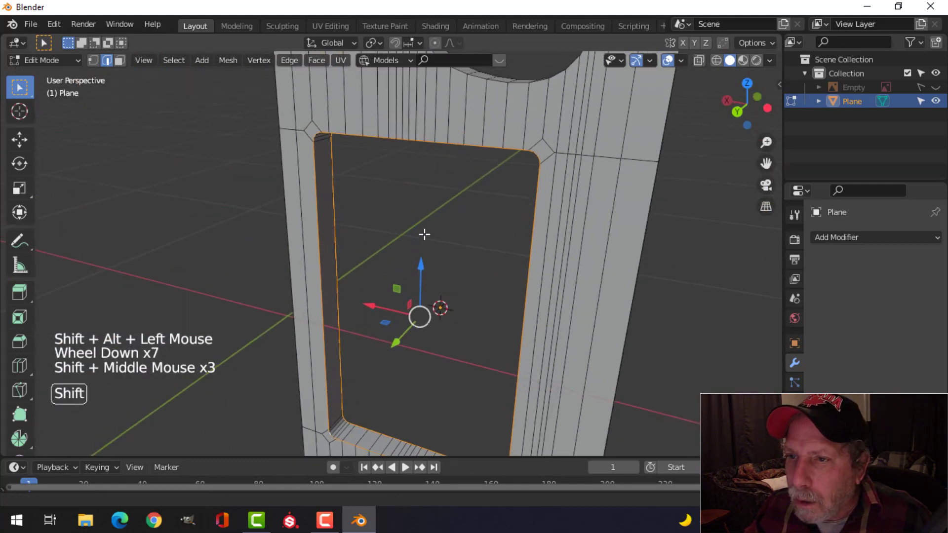
{"action": "key", "text": "ctrl+b"}
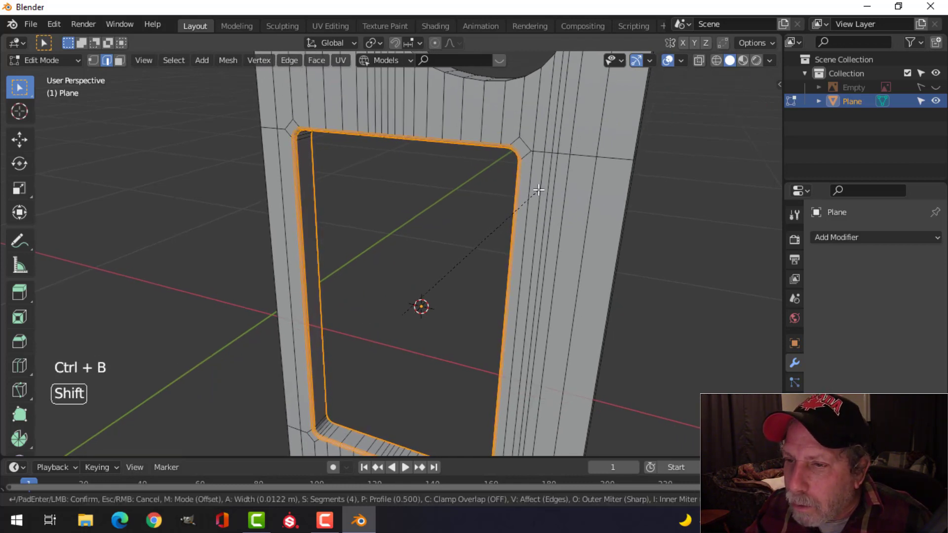
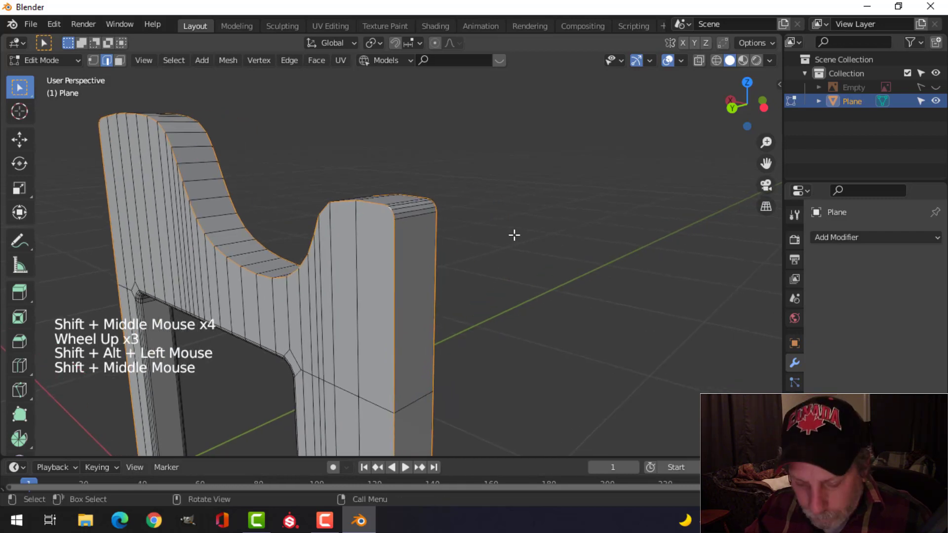
- Redo the corner bevel with several segments and return to object mode
{"action": "key", "text": "ctrl+b"}
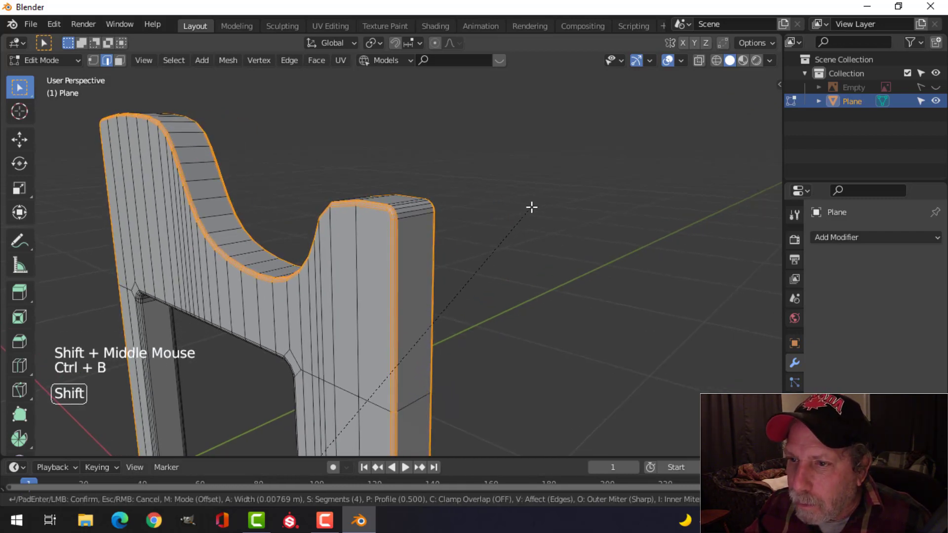
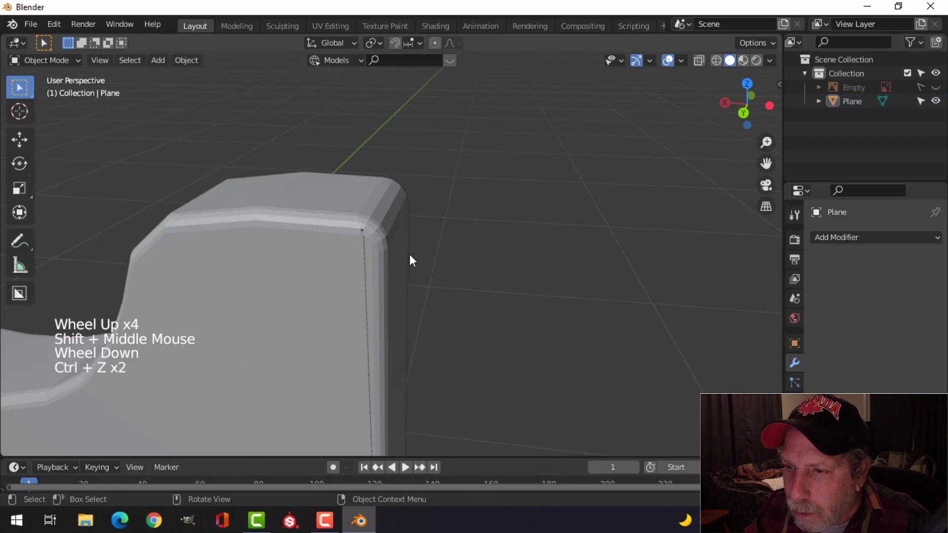
{"action": "key", "text": "ctrl+z"}
{"action": "scroll", "scroll_direction": "up", "scroll_amount": 3}
{"action": "scroll", "scroll_direction": "up", "scroll_amount": 3}
{"action": "key", "text": "ctrl+b"}
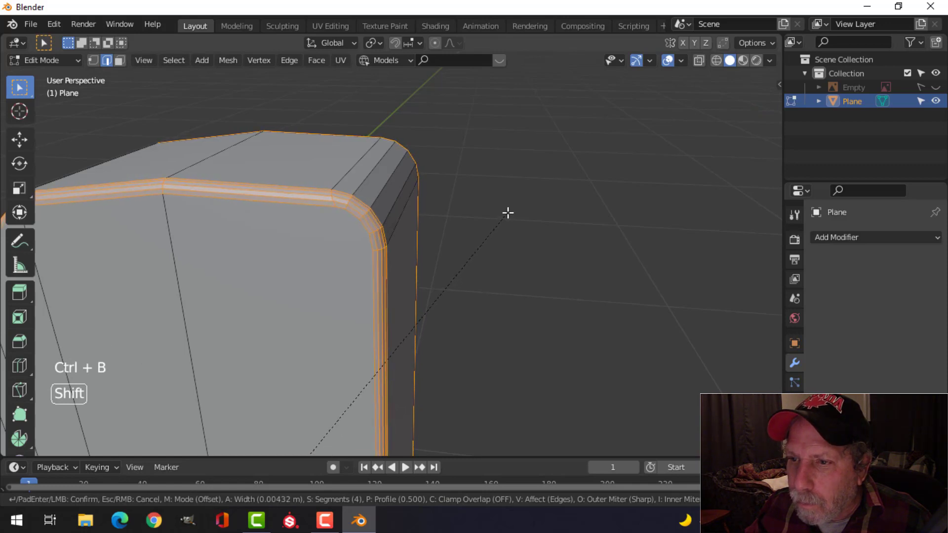
{"action": "key", "text": "Tab"}
{"action": "scroll", "scroll_direction": "down", "scroll_amount": 3}
{"action": "scroll", "scroll_direction": "down", "scroll_amount": 3}
- Inspect the door panel in perspective and add a Bevel modifier to it
{"action": "key", "text": "alt+a"}
{"action": "middle_click", "coordinate": [399, 294]}
{"action": "scroll", "scroll_direction": "down", "scroll_amount": 3}
{"action": "middle_click", "coordinate": [378, 298]}
{"action": "middle_click", "coordinate": [399, 276]}
{"action": "middle_click", "coordinate": [475, 262]}
{"action": "middle_click", "coordinate": [425, 273]}
{"action": "left_click", "coordinate": [422, 265]}
{"action": "middle_click", "coordinate": [509, 284]}
{"action": "middle_click", "coordinate": [513, 278]}
{"action": "left_click", "coordinate": [800, 368]}
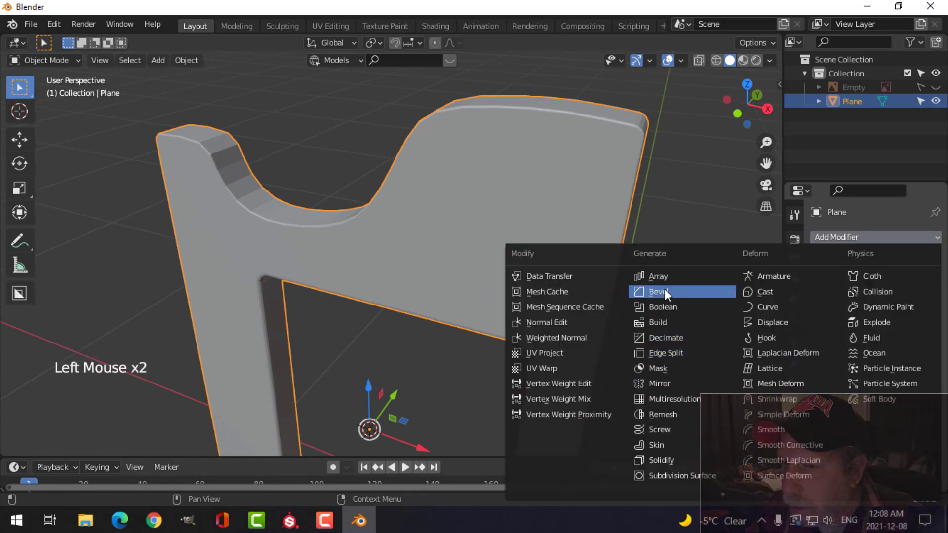
{"action": "left_click", "coordinate": [923, 341]}
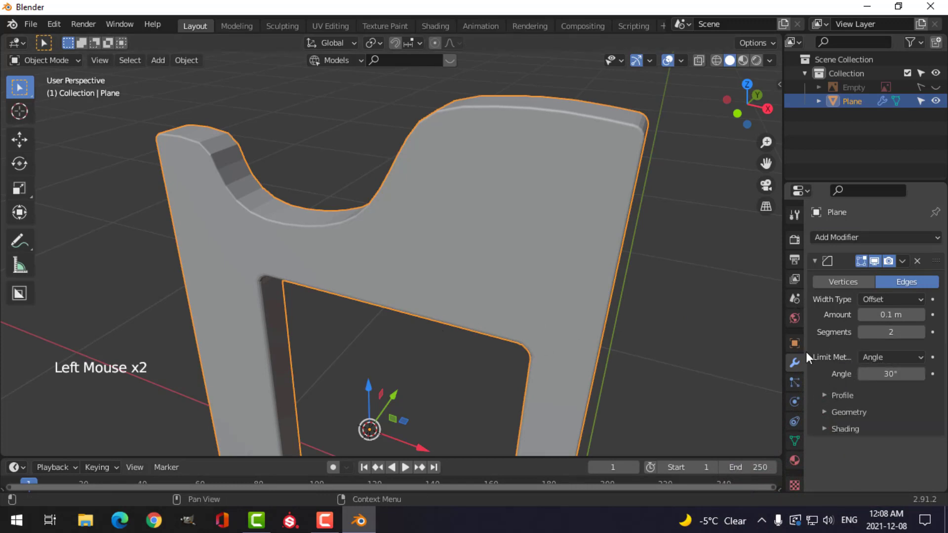
- Set the door panel to smooth shading and adjust the Bevel modifier settings
{"action": "right_click", "coordinate": [499, 241]}
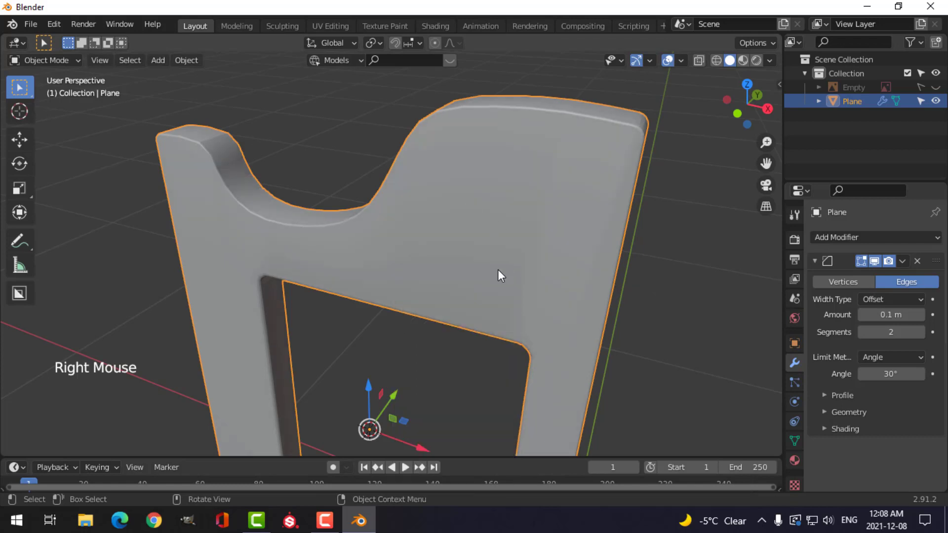
{"action": "scroll", "scroll_direction": "down", "scroll_amount": 3}
{"action": "middle_click", "coordinate": [503, 265]}
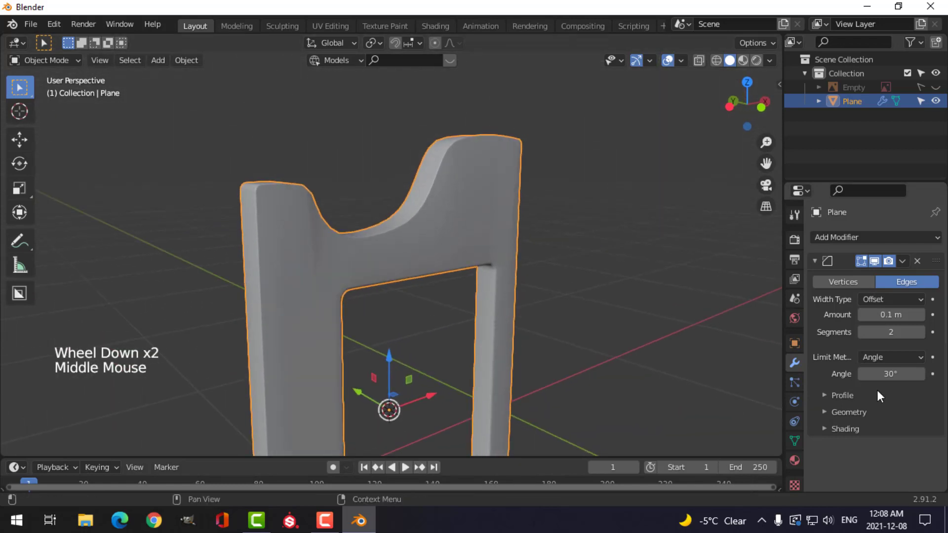
{"action": "scroll", "scroll_direction": "down", "scroll_amount": 3}
{"action": "middle_click", "coordinate": [584, 353]}
{"action": "middle_click", "coordinate": [609, 325]}
{"action": "left_click", "coordinate": [829, 421]}
{"action": "scroll", "scroll_direction": "down", "scroll_amount": 3}
{"action": "left_click", "coordinate": [877, 391]}
{"action": "scroll", "scroll_direction": "down", "scroll_amount": 3}
{"action": "middle_click", "coordinate": [579, 292]}
{"action": "middle_click", "coordinate": [735, 231]}
- Add a Weighted Normal modifier and enable Auto Smooth in the mesh data settings
{"action": "left_click", "coordinate": [813, 217]}
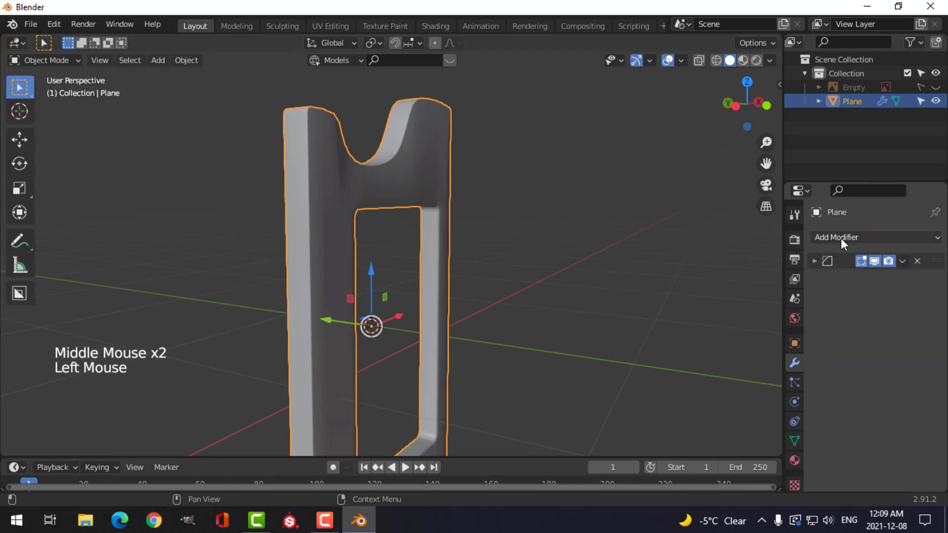
{"action": "left_click", "coordinate": [844, 243]}
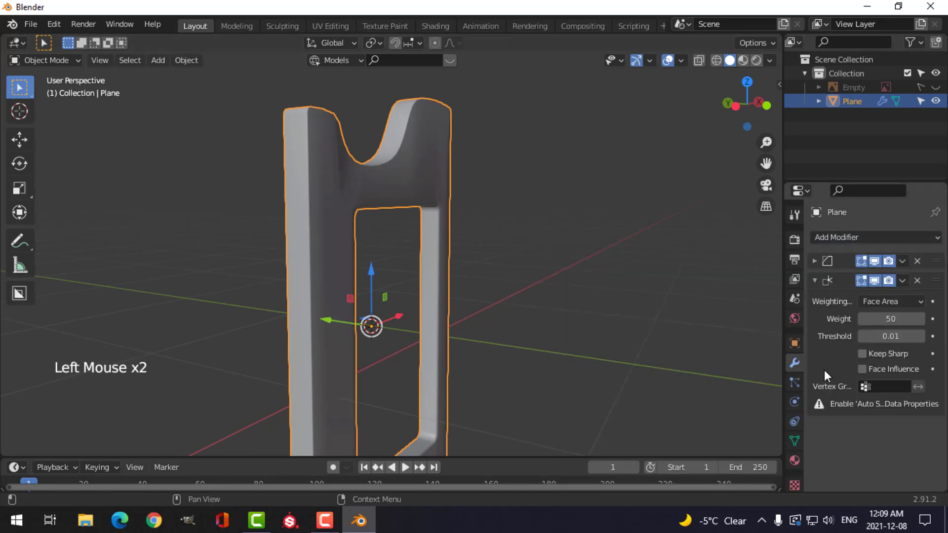
{"action": "scroll", "scroll_direction": "down", "scroll_amount": 3}
{"action": "left_click", "coordinate": [817, 424]}
{"action": "left_click", "coordinate": [864, 442]}
- Orbit around the door panel to check the smoothed bevelled edges from all sides
{"action": "middle_click", "coordinate": [601, 282]}
{"action": "key", "text": "alt+a"}
{"action": "middle_click", "coordinate": [592, 293]}
{"action": "scroll", "scroll_direction": "down", "scroll_amount": 3}
{"action": "middle_click", "coordinate": [458, 297]}
{"action": "middle_click", "coordinate": [481, 271]}
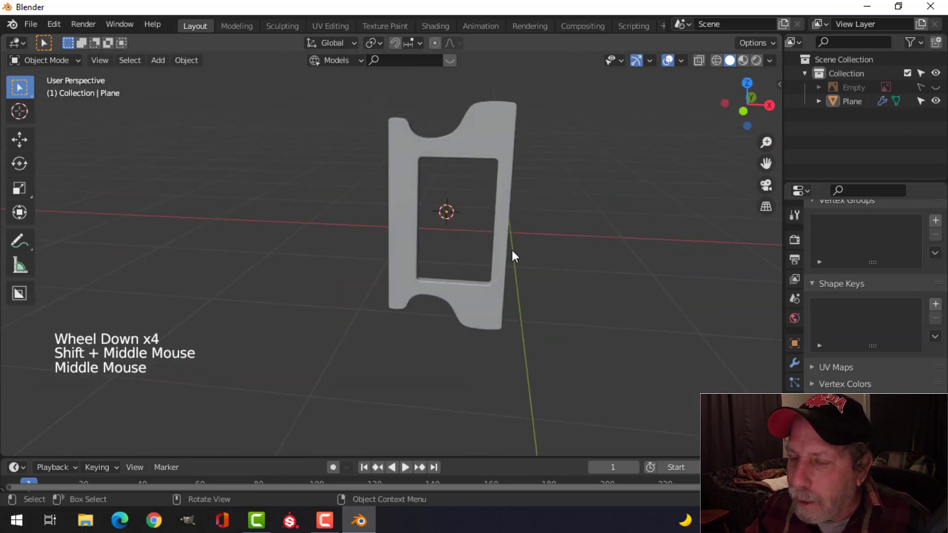
{"action": "middle_click", "coordinate": [471, 269]}
{"action": "middle_click", "coordinate": [542, 286]}
{"action": "scroll", "scroll_direction": "up", "scroll_amount": 3}
{"action": "middle_click", "coordinate": [453, 285]}
{"action": "left_click", "coordinate": [690, 66]}
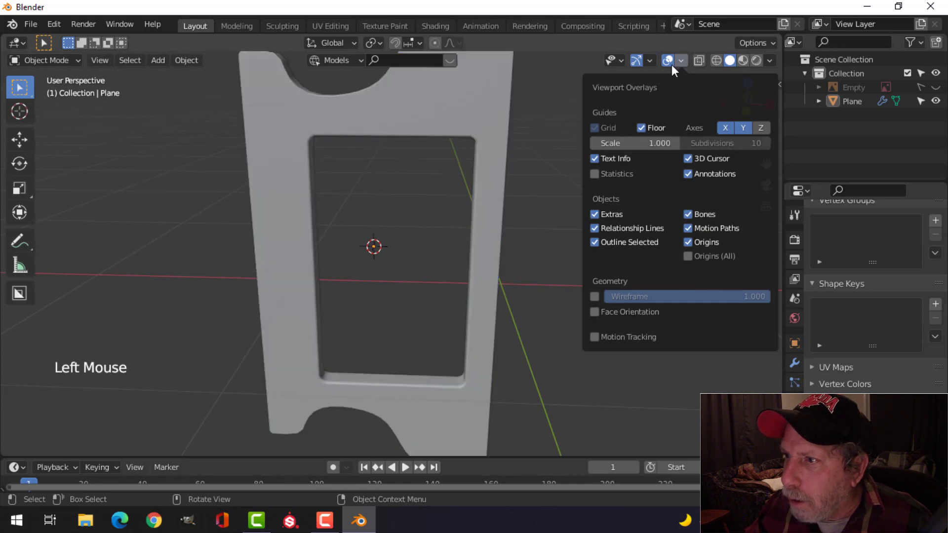
- Show the reference image empty again and view the door from the front
{"action": "scroll", "scroll_direction": "down", "scroll_amount": 3}
{"action": "left_click", "coordinate": [943, 89]}
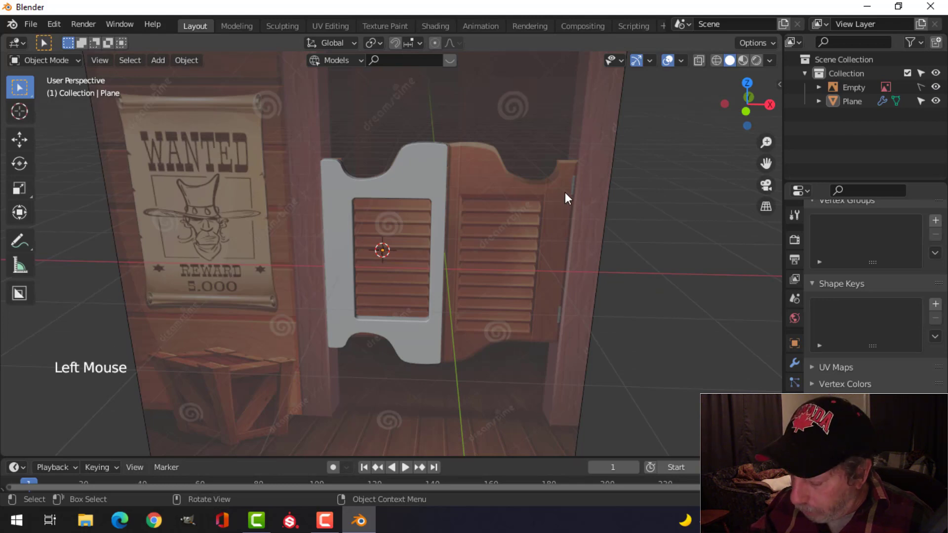
{"action": "key", "text": "KP_1"}
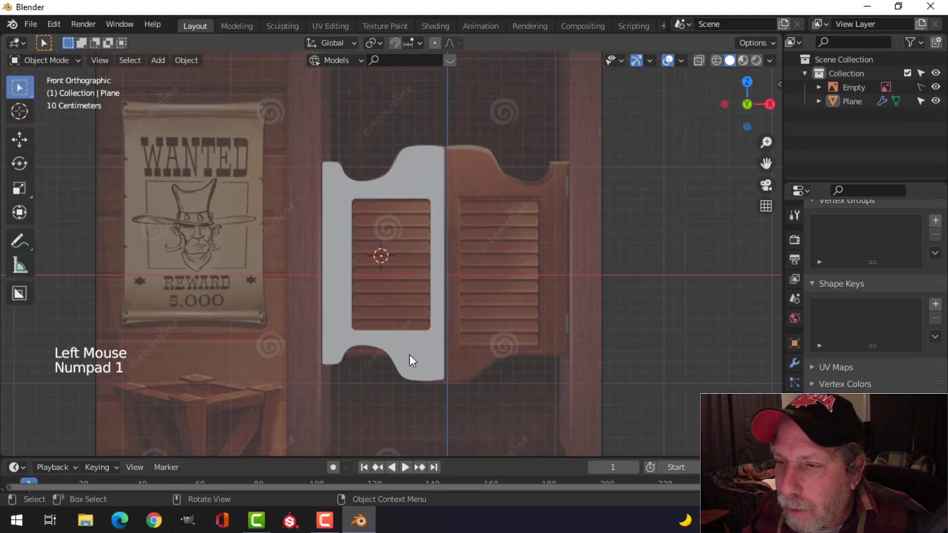
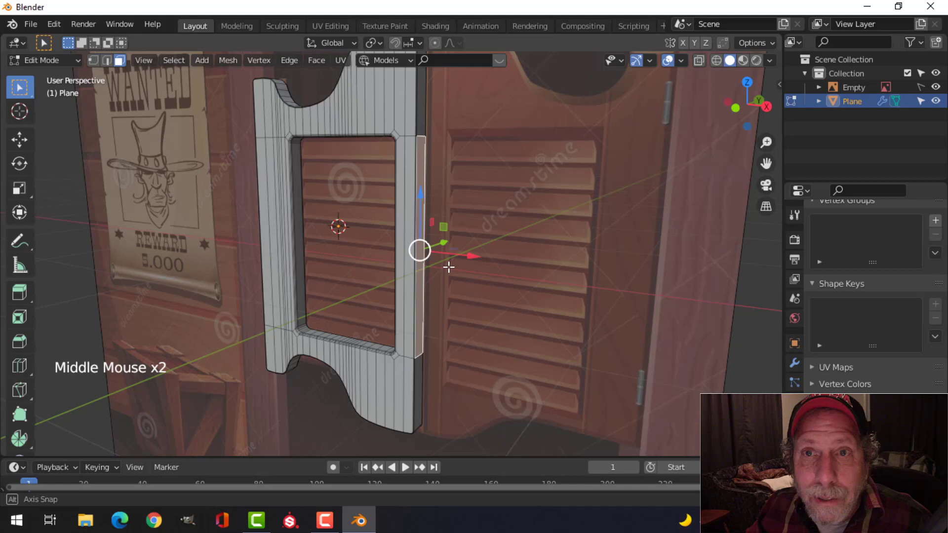
- Snap the 3D cursor to the door's inner edge and set the door's origin to it
{"action": "key", "text": "shift+s"}
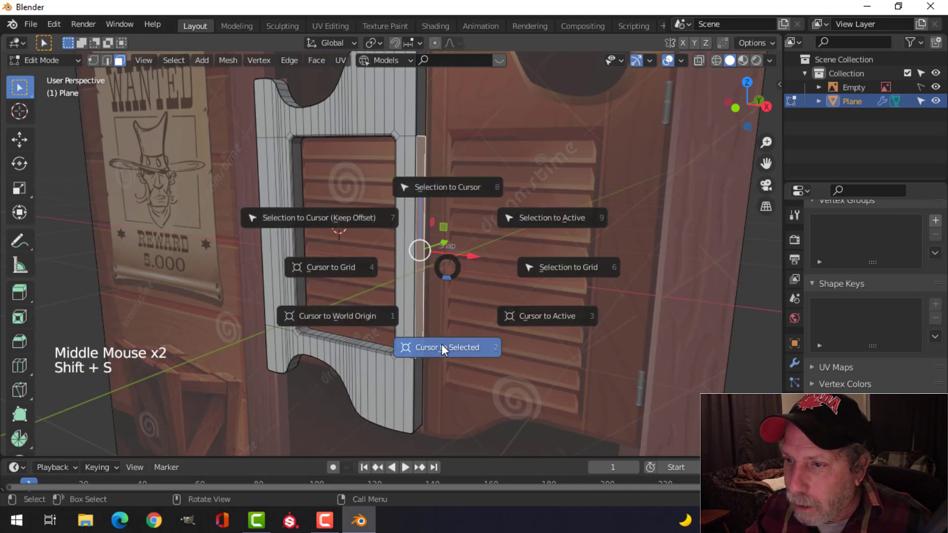
{"action": "key", "text": "Tab"}
{"action": "middle_click", "coordinate": [469, 293]}
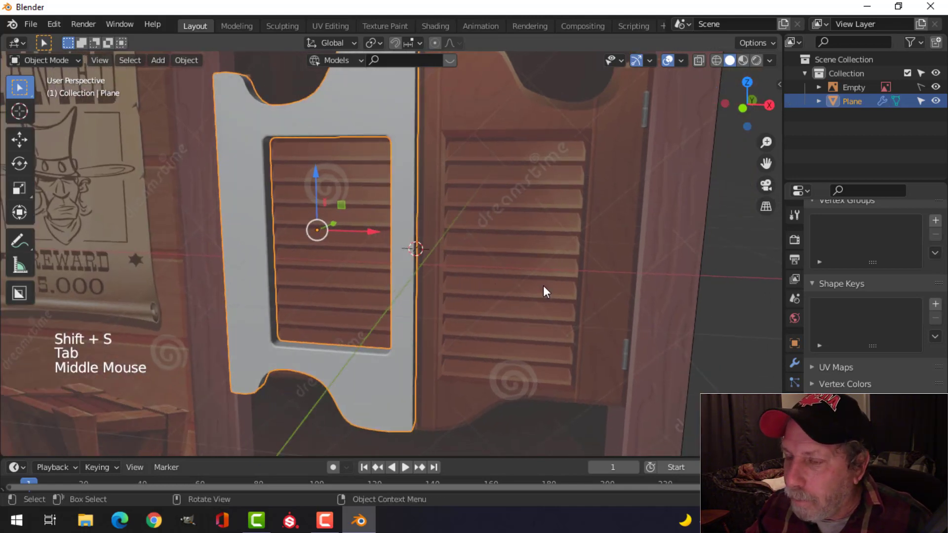
{"action": "left_click", "coordinate": [191, 65]}
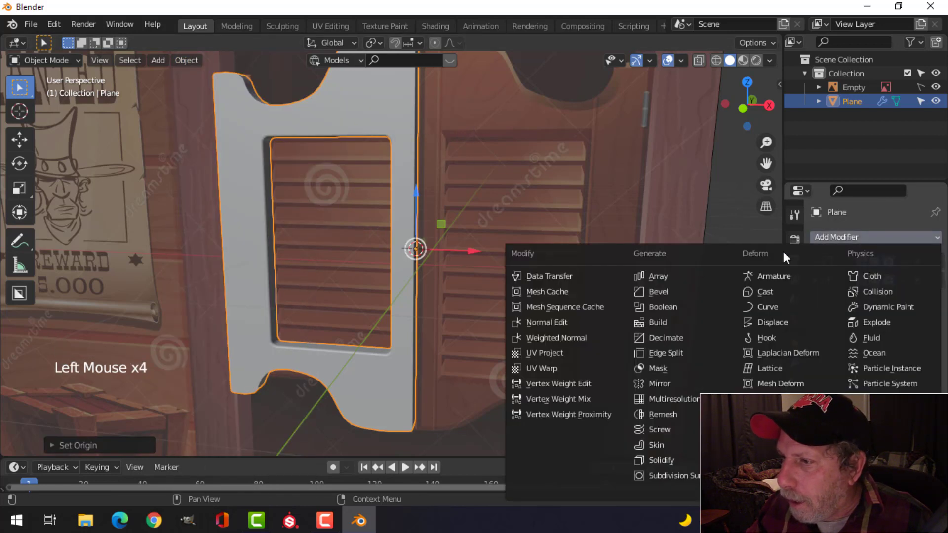
- Add a Mirror modifier so the door is duplicated into a matching second door
{"action": "middle_click", "coordinate": [576, 335]}
{"action": "key", "text": "Tab"}
{"action": "key", "text": "a"}
{"action": "scroll", "scroll_direction": "up", "scroll_amount": 3}
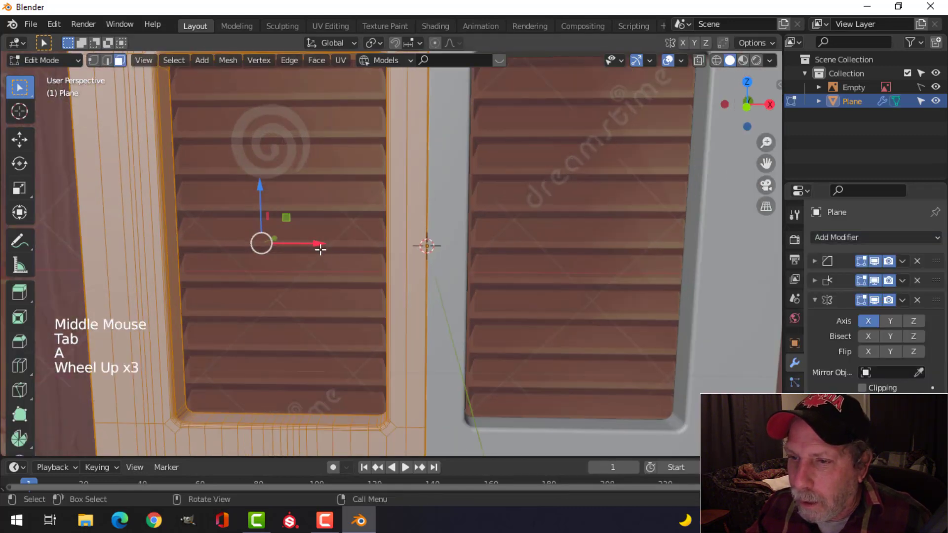
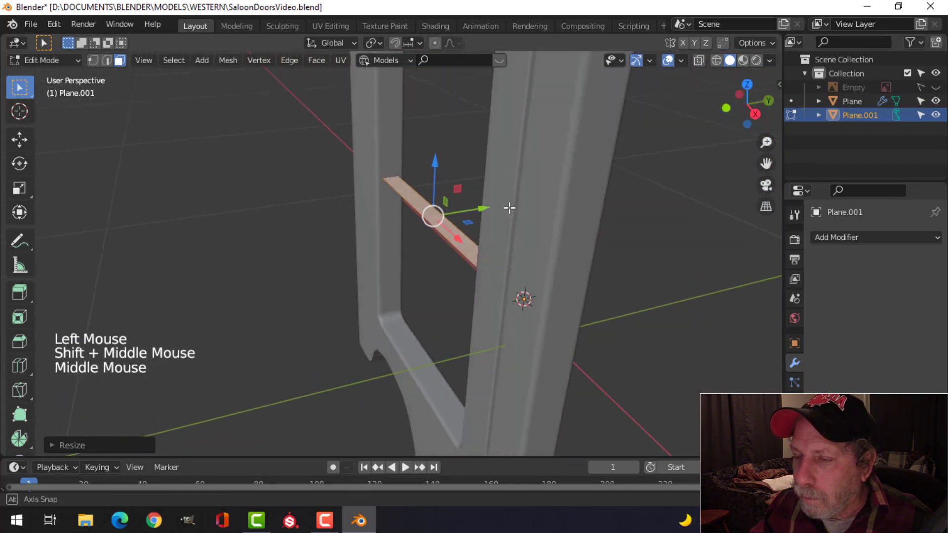
- Extrude the slat to give it thickness and move it up to the top of the left opening
{"action": "key", "text": "e"}
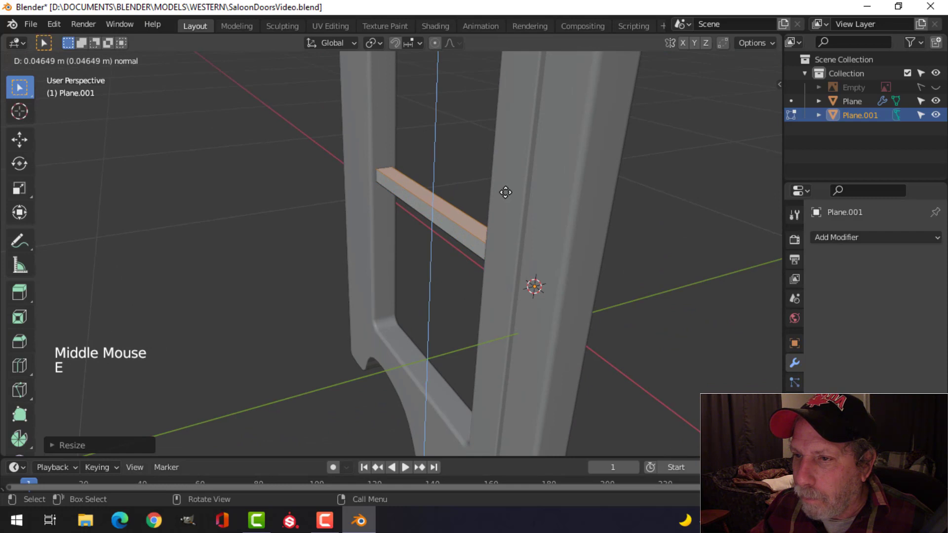
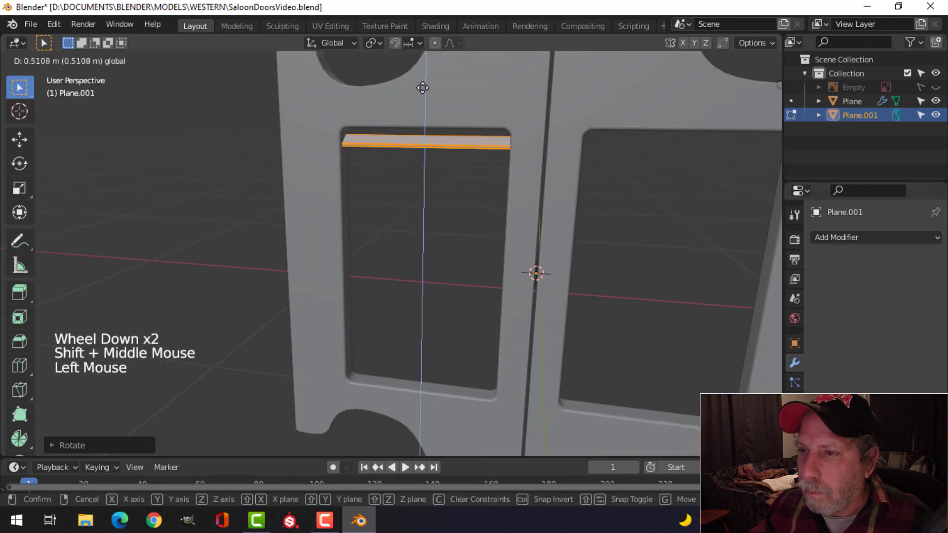
{"action": "key", "text": "Tab"}
{"action": "middle_click", "coordinate": [475, 230]}
{"action": "key", "text": "alt+a"}
{"action": "middle_click", "coordinate": [513, 228]}
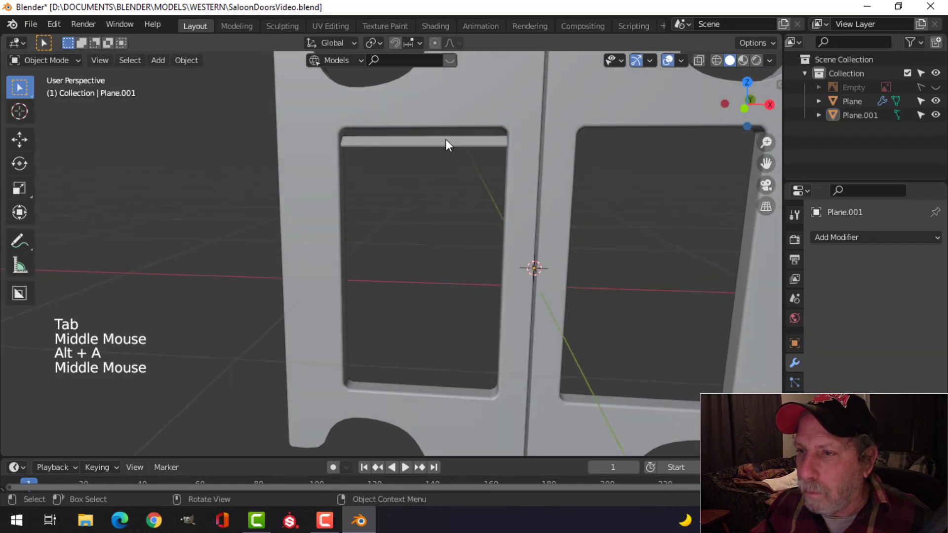
- Scale the slat along the vertical axis to adjust its thickness
{"action": "left_click", "coordinate": [450, 146]}
{"action": "middle_click", "coordinate": [503, 253]}
{"action": "key", "text": "Tab"}
{"action": "key", "text": "a"}
{"action": "key", "text": "s"}
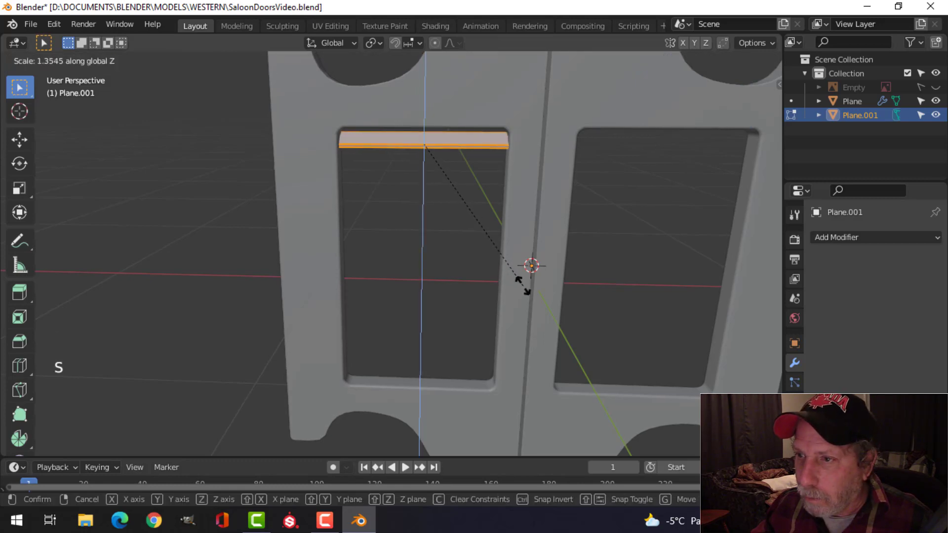
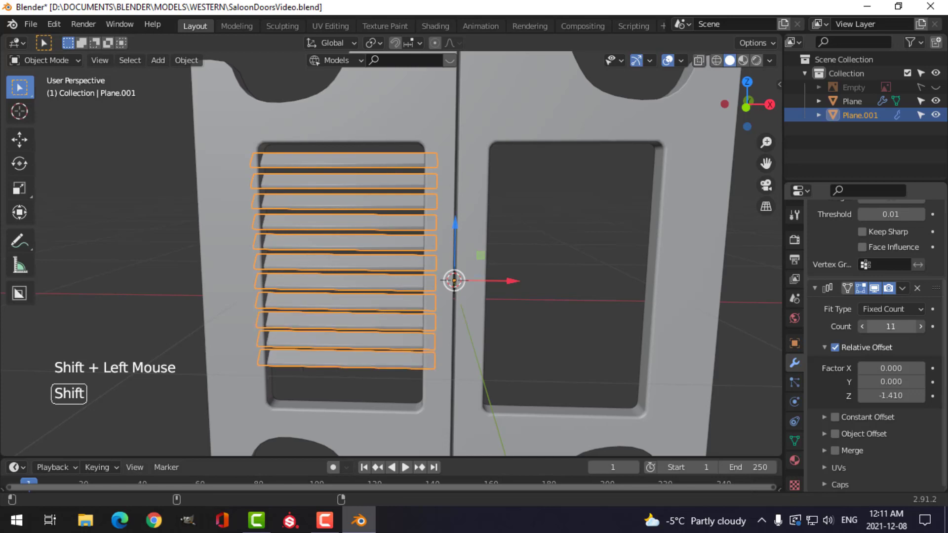
- Raise the Array count to 14 slats and reposition the stack within the door opening
{"action": "left_click", "coordinate": [867, 332]}
{"action": "middle_click", "coordinate": [478, 310]}
{"action": "middle_click", "coordinate": [483, 248]}
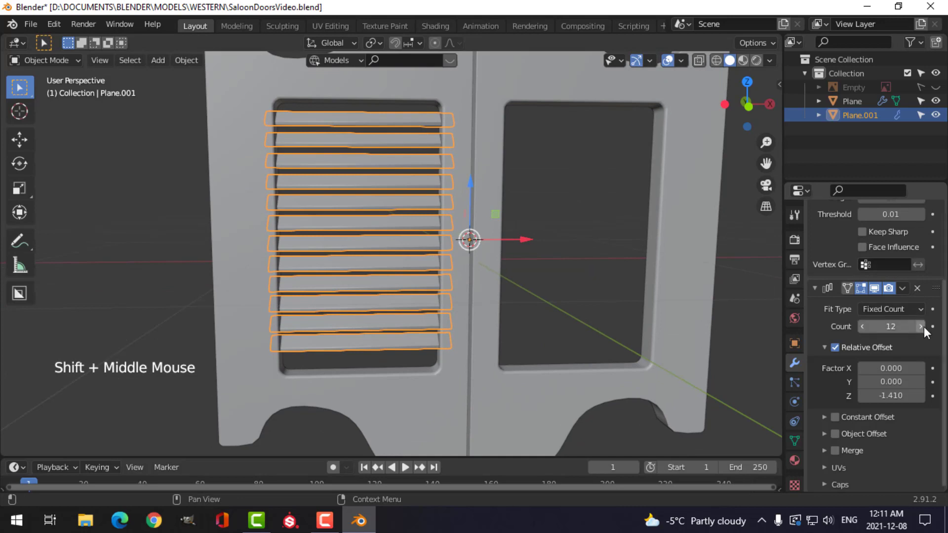
{"action": "left_click", "coordinate": [928, 331]}
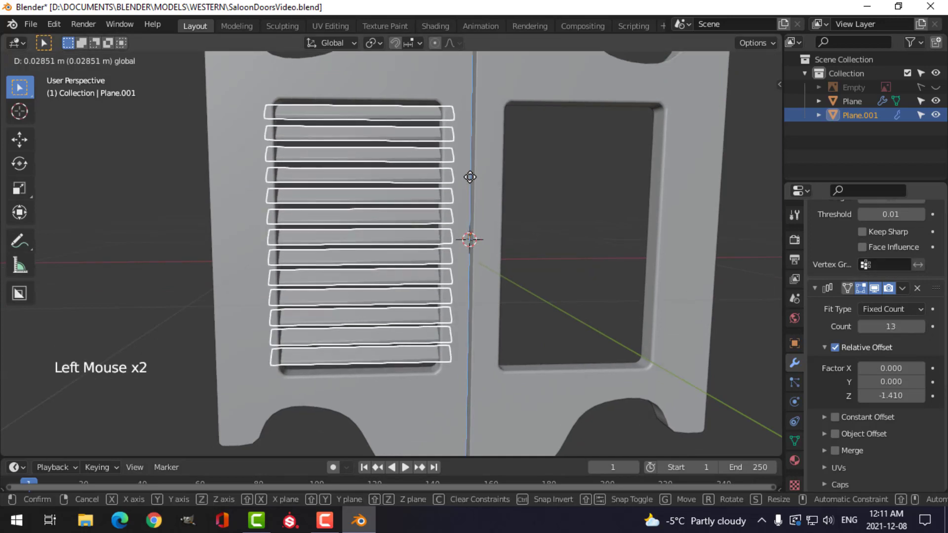
{"action": "key", "text": "alt+a"}
{"action": "scroll", "scroll_direction": "down", "scroll_amount": 3}
{"action": "middle_click", "coordinate": [491, 237]}
{"action": "scroll", "scroll_direction": "up", "scroll_amount": 3}
{"action": "left_click", "coordinate": [371, 208]}
{"action": "scroll", "scroll_direction": "up", "scroll_amount": 3}
{"action": "middle_click", "coordinate": [432, 242]}
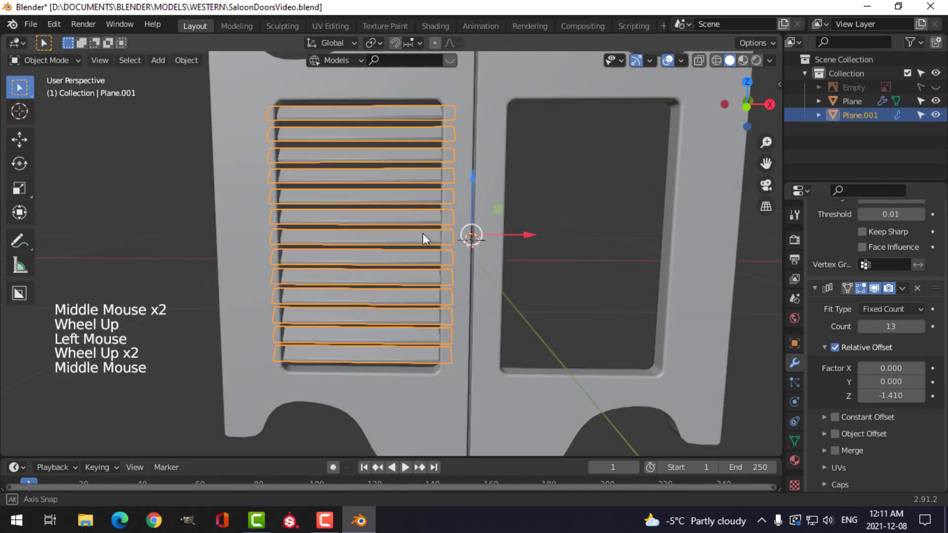
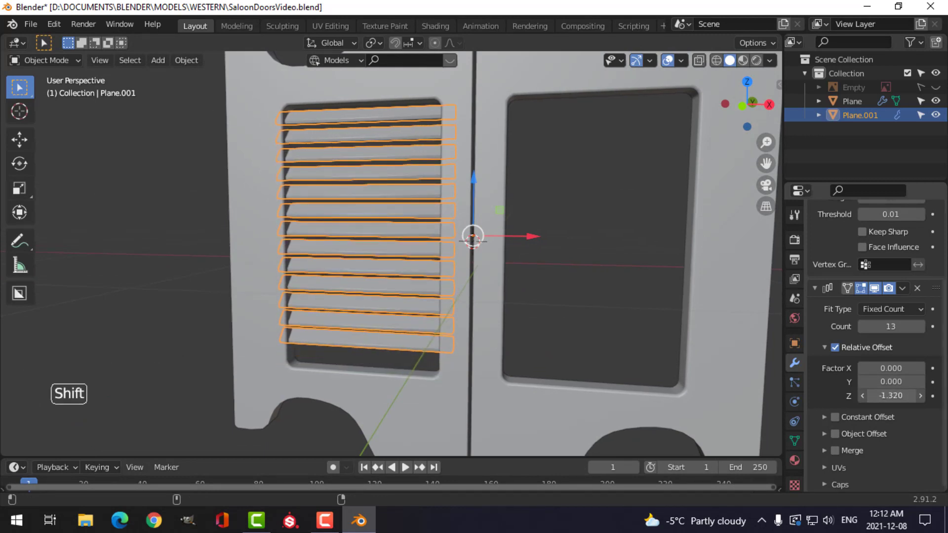
- Set the array's Relative Offset Z to -1.3 so the louvres are evenly spaced
{"action": "left_click", "coordinate": [926, 332]}
{"action": "key", "text": "alt+a"}
{"action": "middle_click", "coordinate": [403, 313]}
{"action": "scroll", "scroll_direction": "down", "scroll_amount": 3}
{"action": "middle_click", "coordinate": [481, 326]}
{"action": "scroll", "scroll_direction": "down", "scroll_amount": 3}
{"action": "middle_click", "coordinate": [439, 302]}
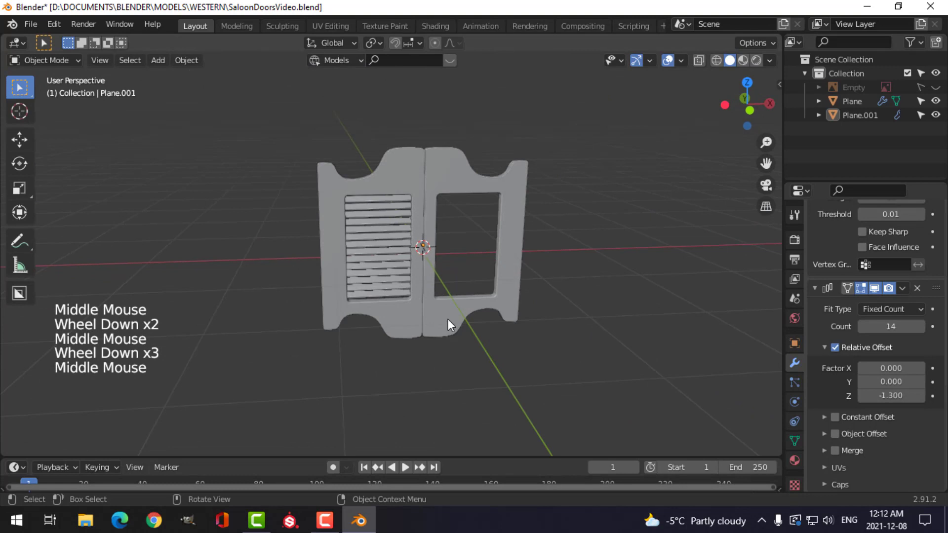
- Switch the viewport lighting to MatCap in the shading popover
{"action": "left_click", "coordinate": [775, 62]}
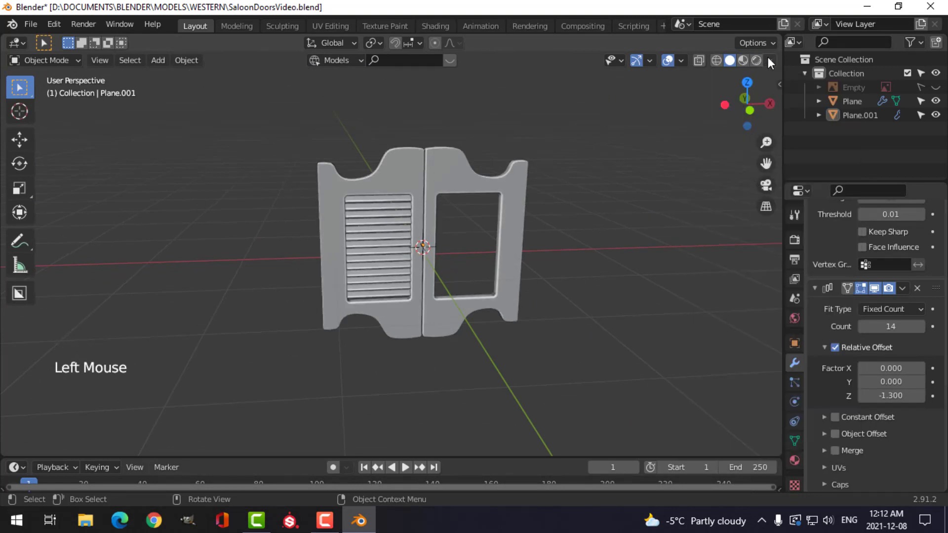
{"action": "left_click", "coordinate": [770, 61]}
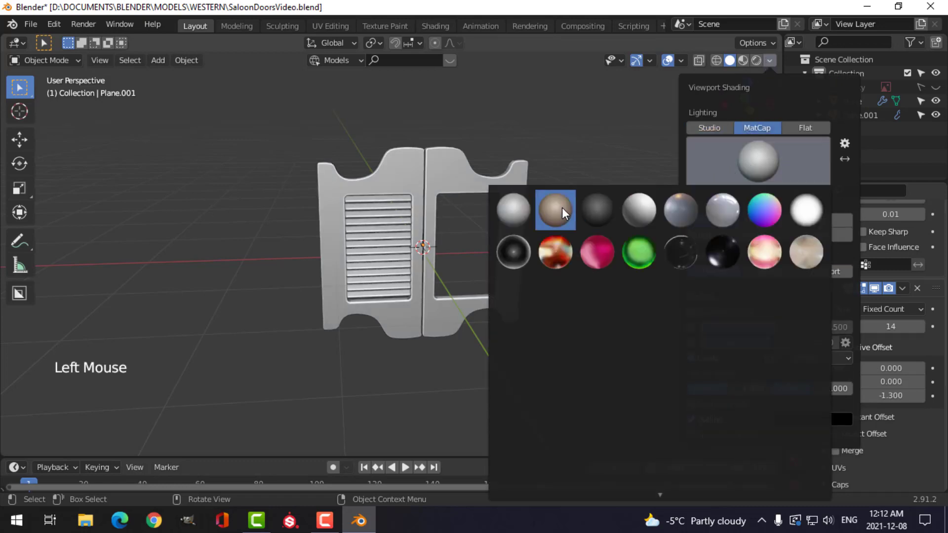
{"action": "scroll", "scroll_direction": "up", "scroll_amount": 3}
{"action": "middle_click", "coordinate": [537, 291]}
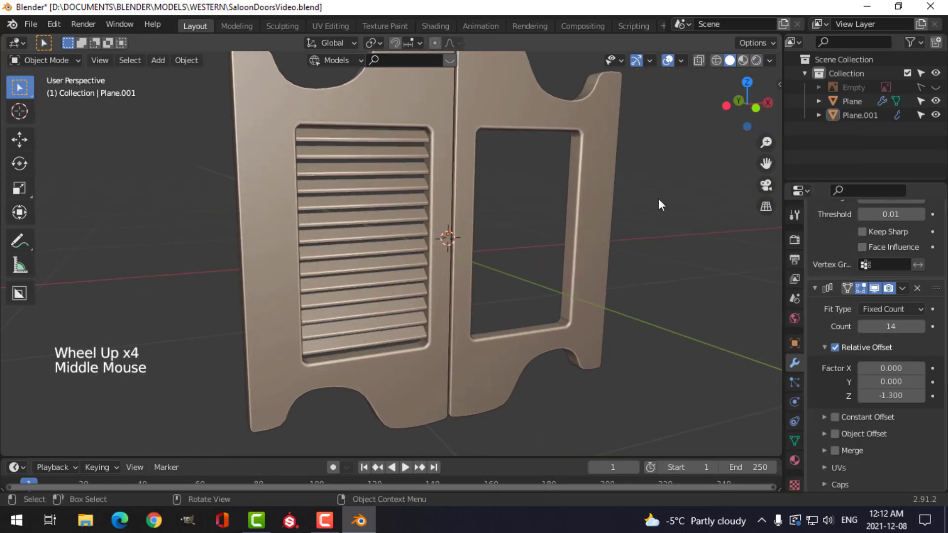
- Enable Cavity shading with Type set to Both so door edges and slats stand out
{"action": "left_click", "coordinate": [774, 61]}
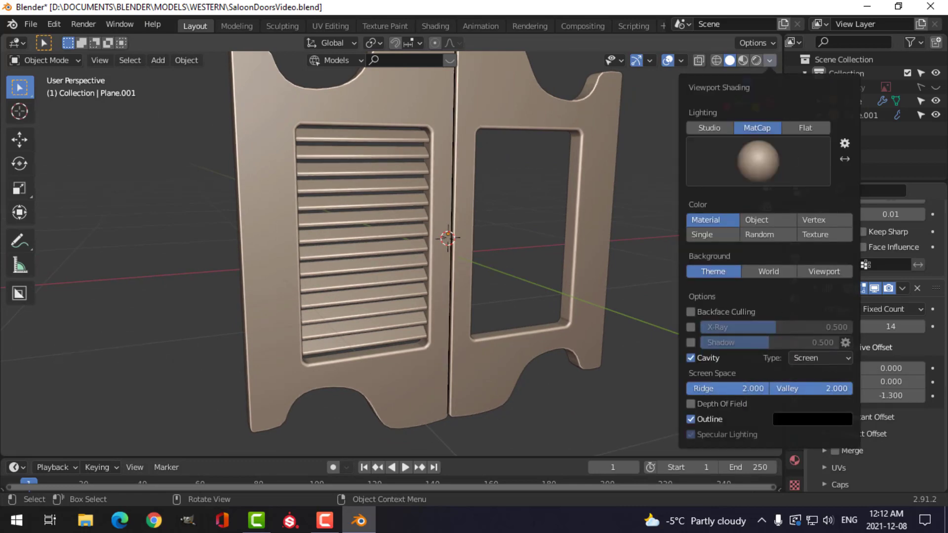
{"action": "scroll", "scroll_direction": "down", "scroll_amount": 3}
{"action": "middle_click", "coordinate": [539, 286]}
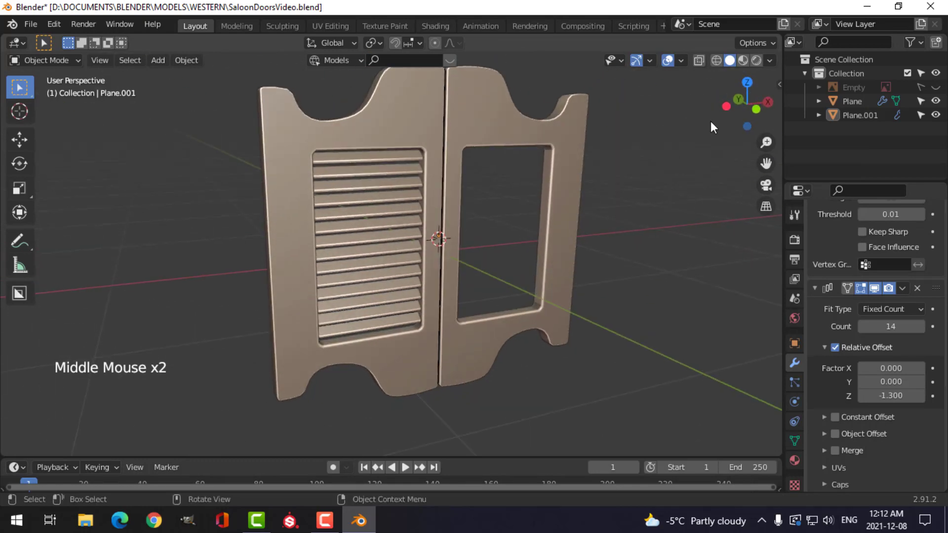
{"action": "left_click", "coordinate": [779, 62]}
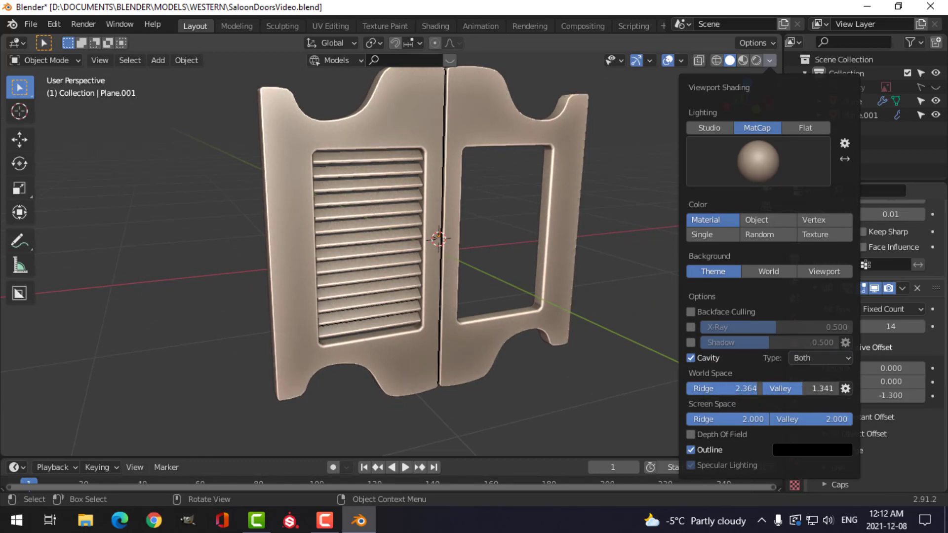
{"action": "middle_click", "coordinate": [530, 264]}
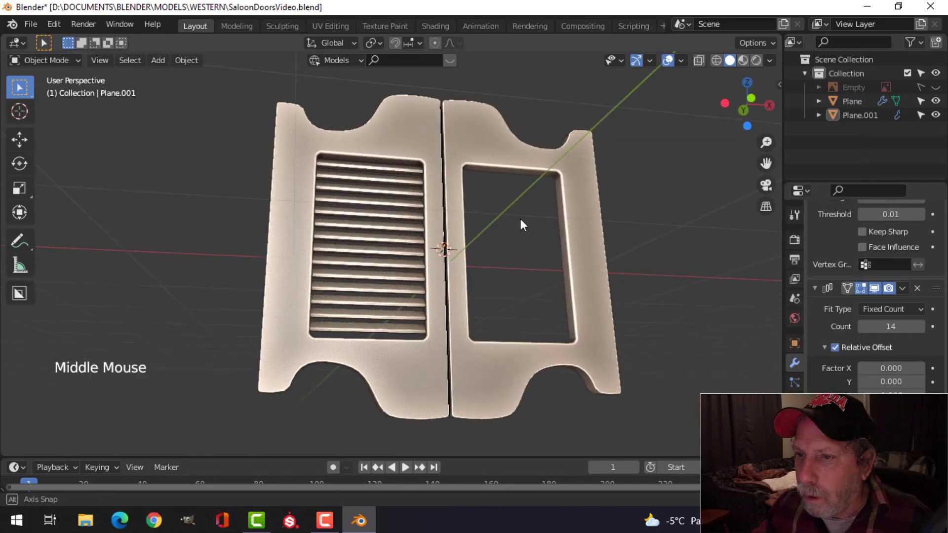
- Add a Mirror modifier to the louvered slats so the right door gets slats too
{"action": "scroll", "scroll_direction": "down", "scroll_amount": 3}
{"action": "middle_click", "coordinate": [531, 275]}
{"action": "middle_click", "coordinate": [511, 280]}
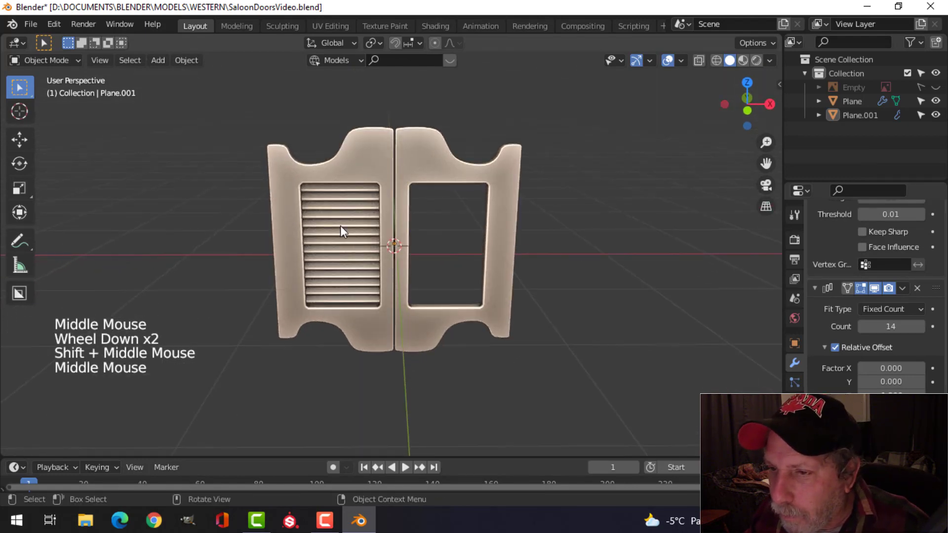
{"action": "left_click", "coordinate": [337, 228]}
{"action": "middle_click", "coordinate": [471, 280]}
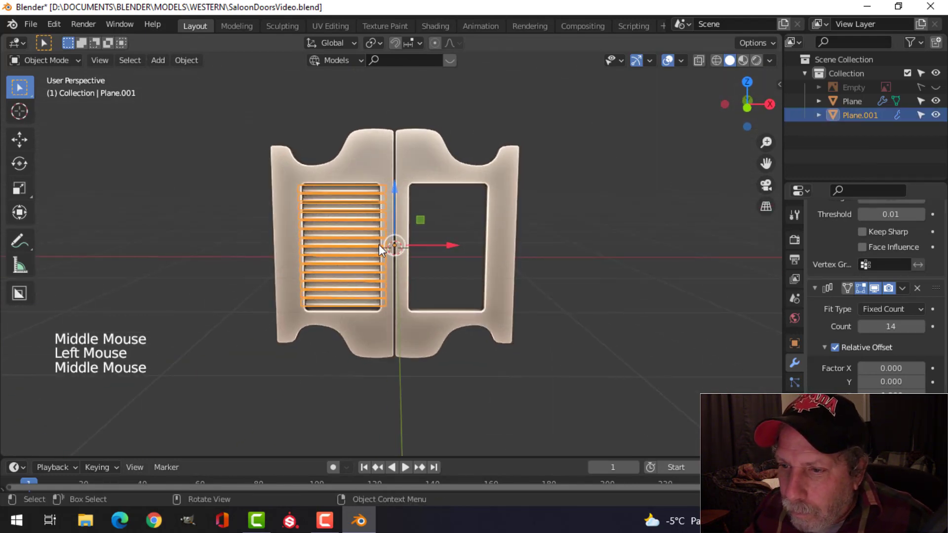
{"action": "left_click", "coordinate": [196, 65]}
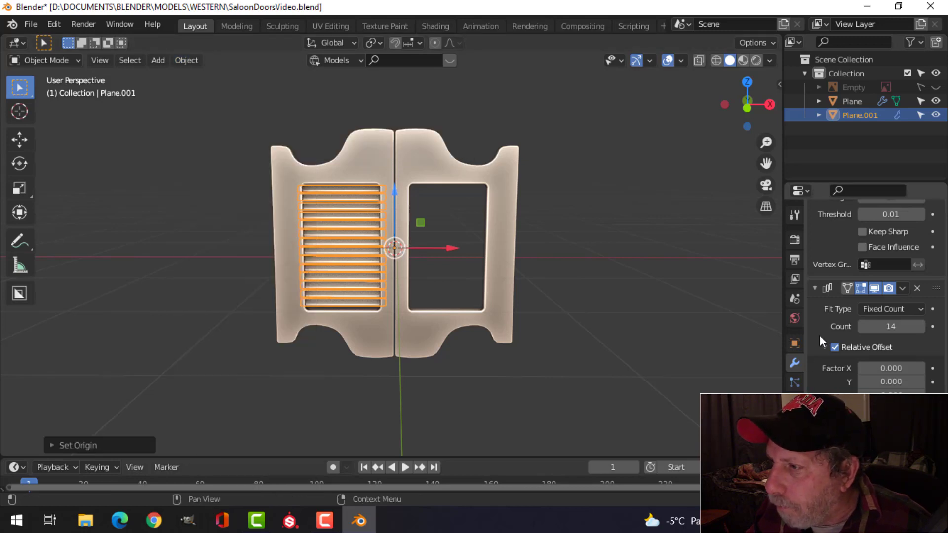
{"action": "scroll", "scroll_direction": "up", "scroll_amount": 3}
{"action": "left_click", "coordinate": [823, 267]}
{"action": "scroll", "scroll_direction": "up", "scroll_amount": 3}
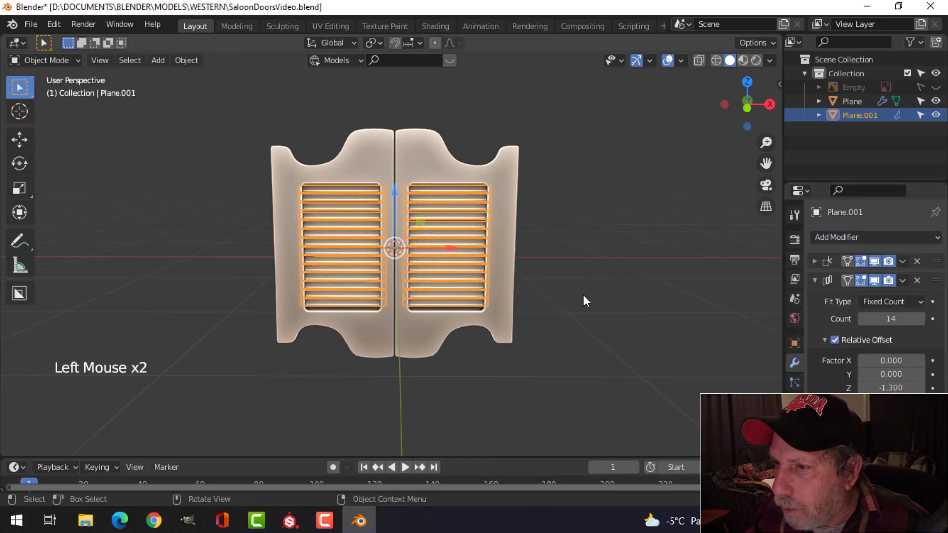
- Orbit around the doors to inspect the mirrored slats and their openings up close
{"action": "key", "text": "alt+a"}
{"action": "middle_click", "coordinate": [551, 248]}
{"action": "scroll", "scroll_direction": "up", "scroll_amount": 3}
{"action": "left_click", "coordinate": [481, 251]}
{"action": "scroll", "scroll_direction": "up", "scroll_amount": 3}
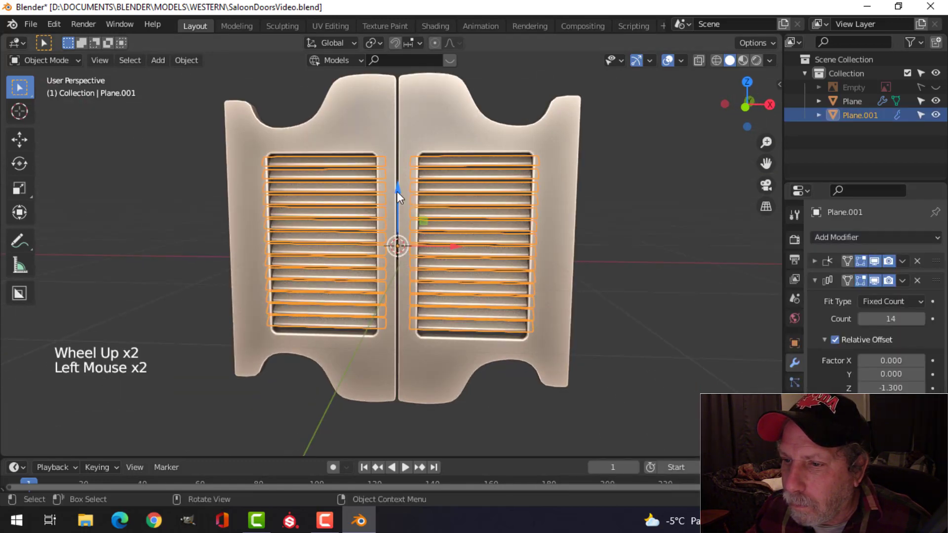
{"action": "key", "text": "alt+a"}
{"action": "middle_click", "coordinate": [485, 259]}
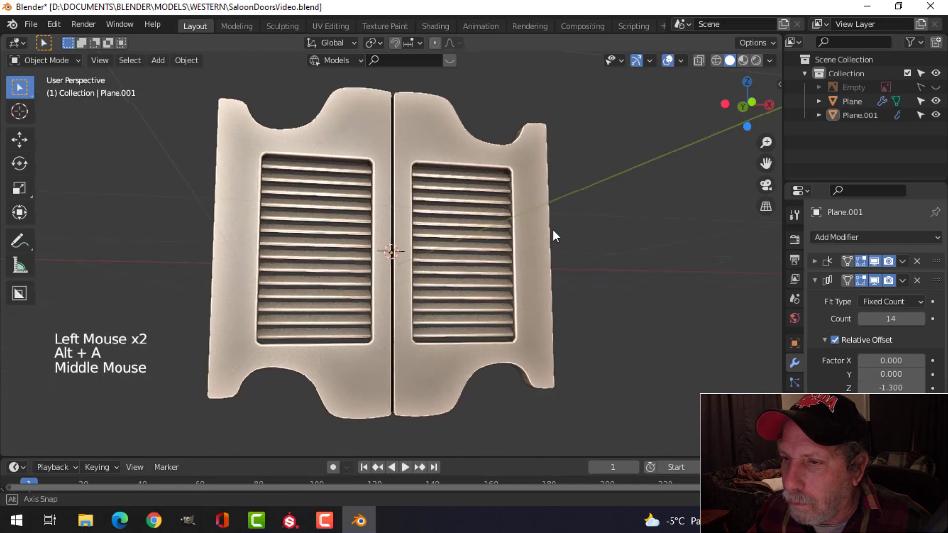
{"action": "scroll", "scroll_direction": "down", "scroll_amount": 3}
{"action": "middle_click", "coordinate": [502, 257]}
{"action": "scroll", "scroll_direction": "up", "scroll_amount": 3}
{"action": "middle_click", "coordinate": [489, 272]}
{"action": "scroll", "scroll_direction": "up", "scroll_amount": 3}
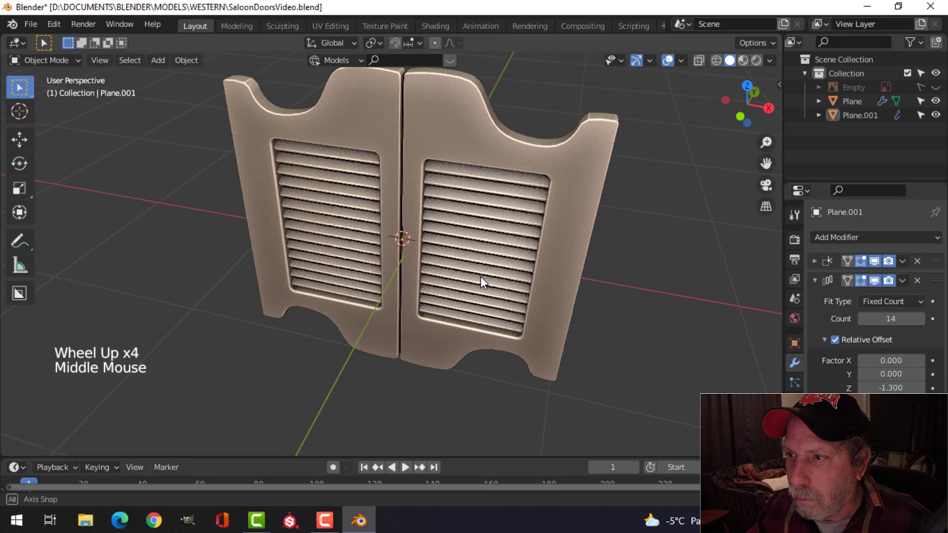
{"action": "middle_click", "coordinate": [370, 227]}
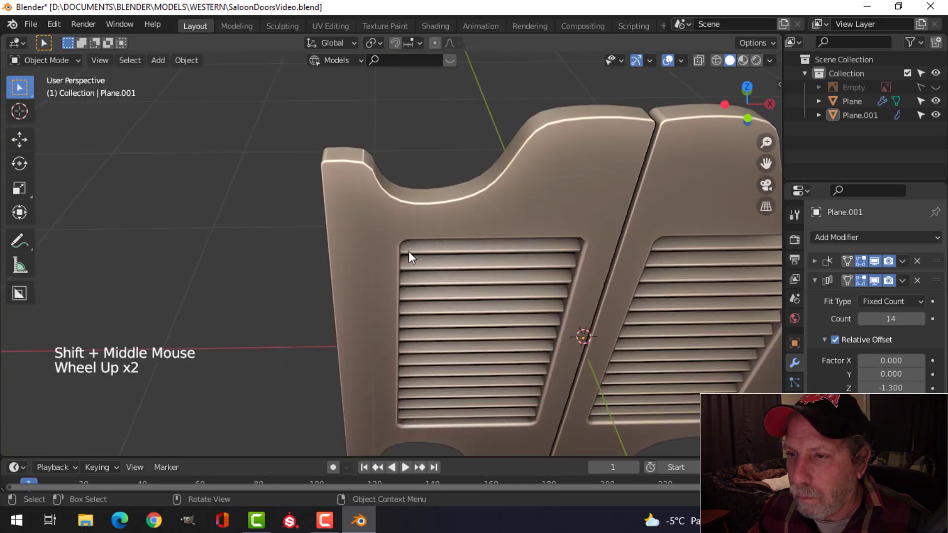
{"action": "scroll", "scroll_direction": "down", "scroll_amount": 3}
{"action": "middle_click", "coordinate": [485, 280]}
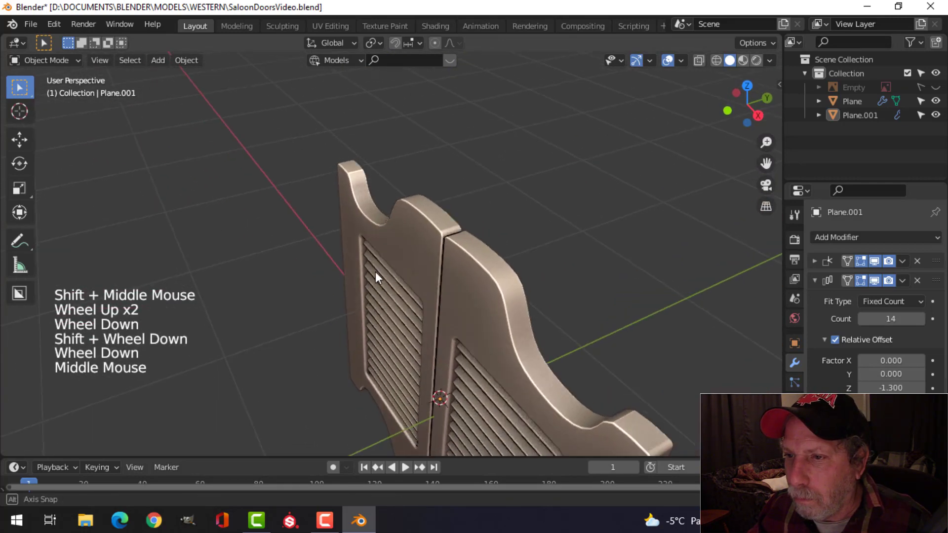
- Select the door panels and review their Bevel modifier settings
{"action": "left_click", "coordinate": [356, 244]}
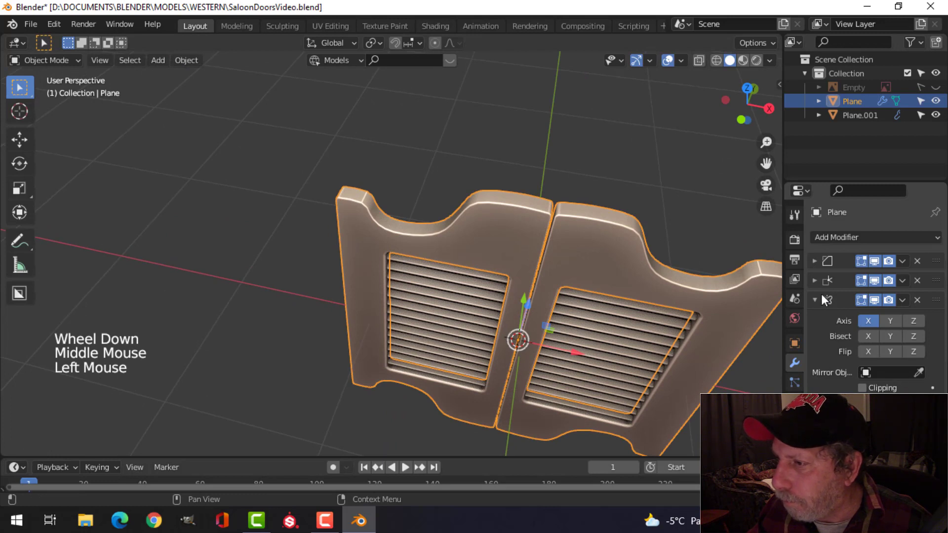
{"action": "left_click", "coordinate": [822, 302]}
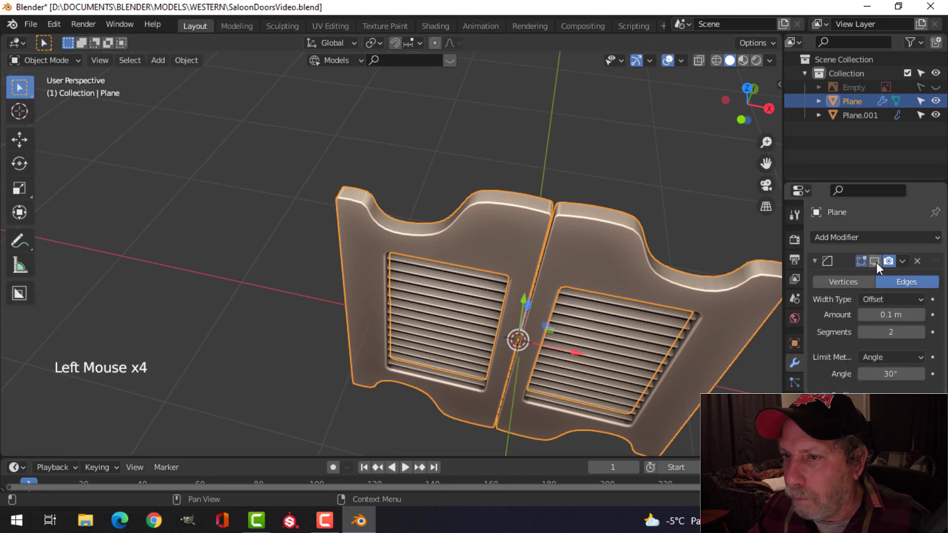
{"action": "middle_click", "coordinate": [585, 284]}
{"action": "key", "text": "alt+a"}
{"action": "middle_click", "coordinate": [536, 267]}
{"action": "middle_click", "coordinate": [485, 228]}
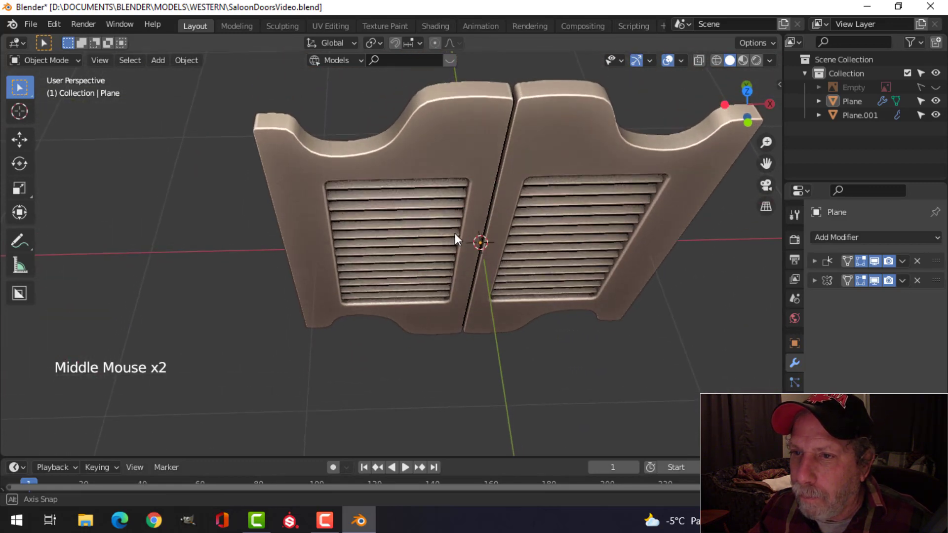
{"action": "scroll", "scroll_direction": "down", "scroll_amount": 3}
{"action": "scroll", "scroll_direction": "up", "scroll_amount": 3}
{"action": "middle_click", "coordinate": [477, 259]}
{"action": "middle_click", "coordinate": [493, 253]}
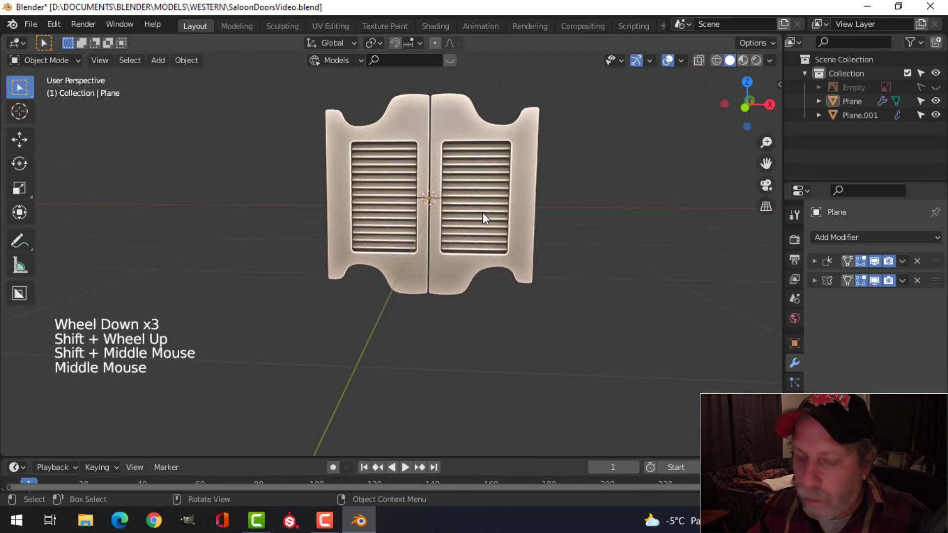
- Save the file and compare the doors against the reference image in front view, then hide it
{"action": "key", "text": "ctrl+s"}
{"action": "key", "text": "KP_1"}
{"action": "left_click", "coordinate": [940, 89]}
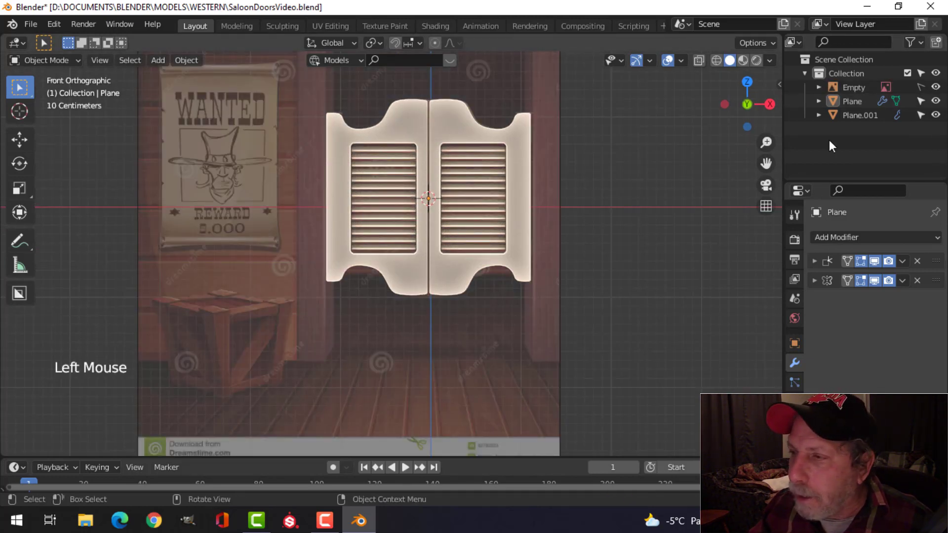
{"action": "left_click", "coordinate": [939, 89]}
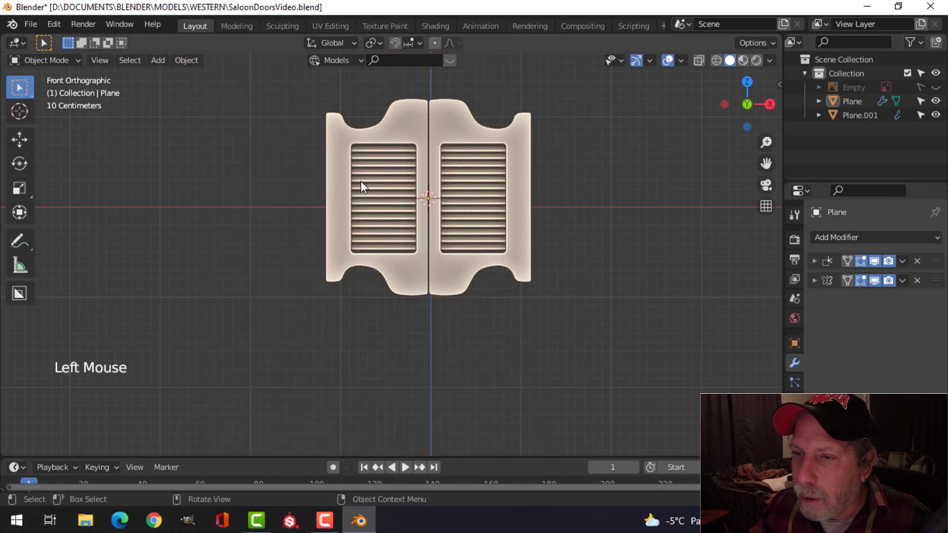
{"action": "middle_click", "coordinate": [375, 196]}
{"action": "middle_click", "coordinate": [399, 229]}
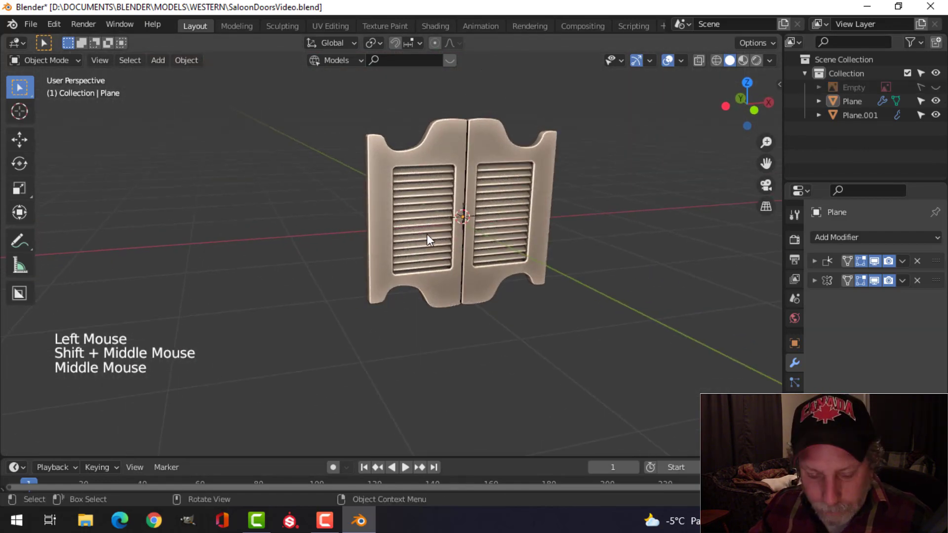
- Add a cylinder for the barrel hinge and scale it down in Edit Mode
{"action": "key", "text": "shift+a"}
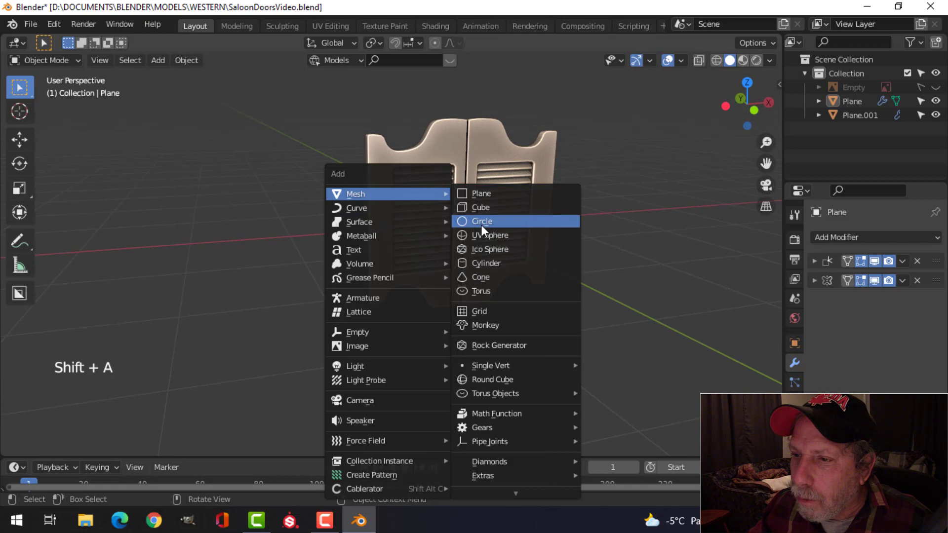
{"action": "left_click", "coordinate": [108, 437]}
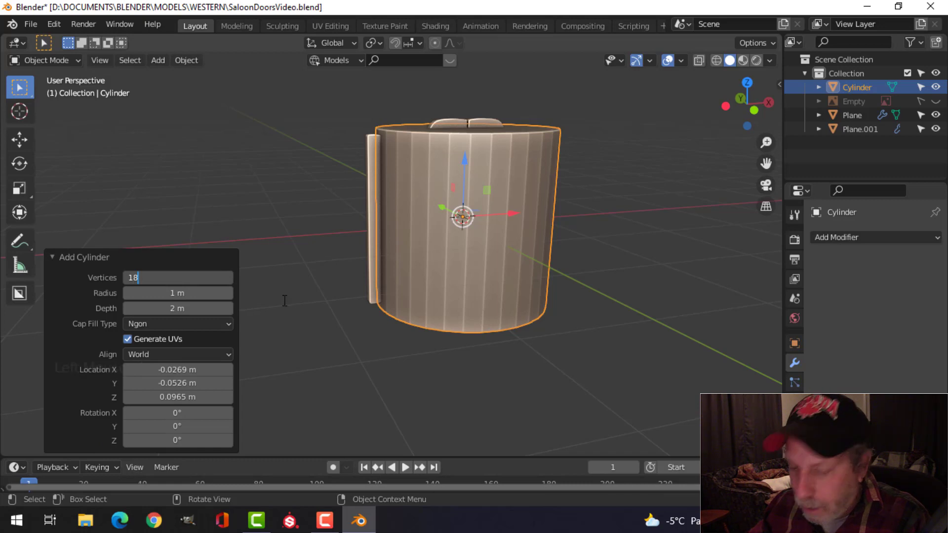
{"action": "middle_click", "coordinate": [585, 234]}
{"action": "key", "text": "Tab"}
{"action": "key", "text": "s"}
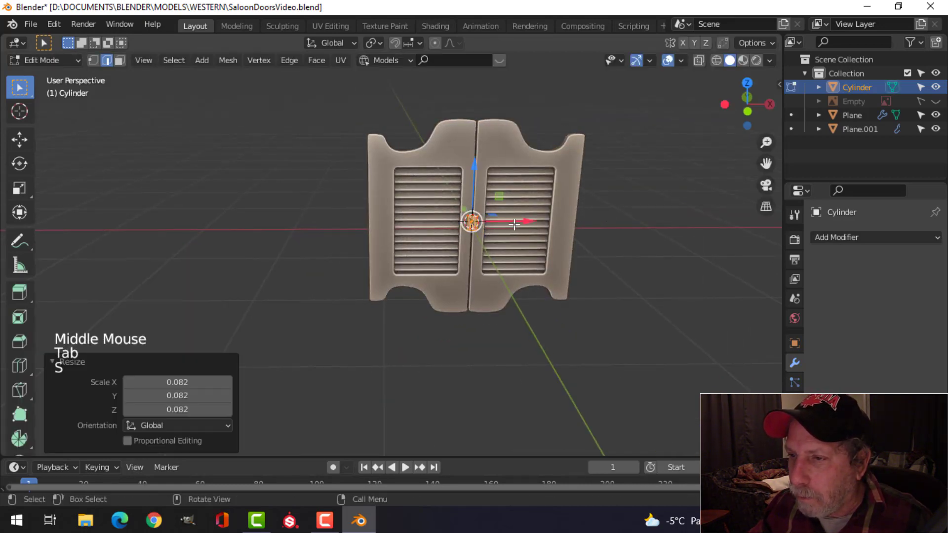
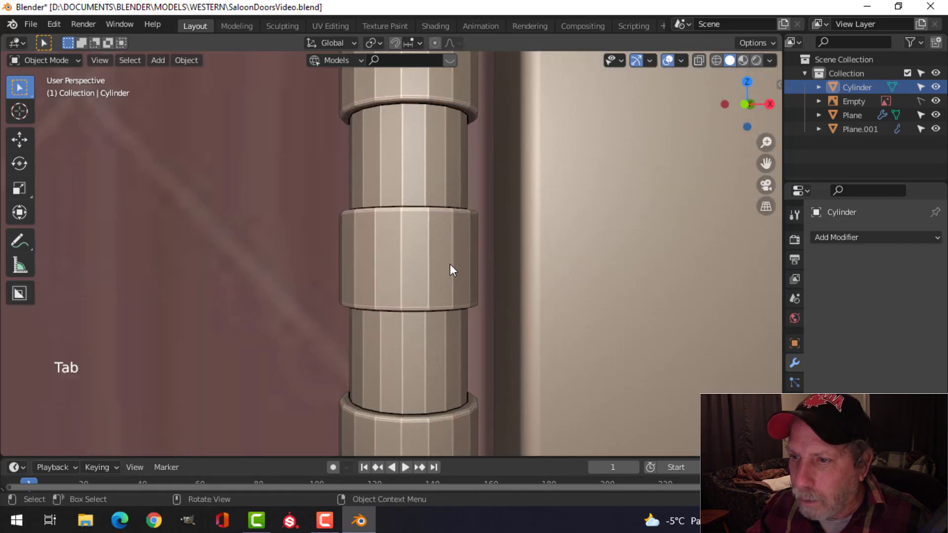
- Select the barrel hinge and orbit around it to check its raised rings
{"action": "right_click", "coordinate": [404, 227]}
{"action": "scroll", "scroll_direction": "down", "scroll_amount": 3}
{"action": "left_click", "coordinate": [409, 226]}
{"action": "scroll", "scroll_direction": "down", "scroll_amount": 3}
{"action": "right_click", "coordinate": [409, 226]}
{"action": "key", "text": "alt+a"}
{"action": "middle_click", "coordinate": [508, 239]}
{"action": "scroll", "scroll_direction": "up", "scroll_amount": 3}
{"action": "middle_click", "coordinate": [474, 259]}
{"action": "scroll", "scroll_direction": "down", "scroll_amount": 3}
{"action": "scroll", "scroll_direction": "up", "scroll_amount": 3}
{"action": "middle_click", "coordinate": [454, 291]}
{"action": "left_click", "coordinate": [405, 266]}
- Isolate the hinge in Local View and line up a straight front orthographic view
{"action": "key", "text": "KP_1"}
{"action": "key", "text": "/"}
{"action": "scroll", "scroll_direction": "up", "scroll_amount": 3}
{"action": "scroll", "scroll_direction": "down", "scroll_amount": 3}
{"action": "scroll", "scroll_direction": "down", "scroll_amount": 3}
{"action": "middle_click", "coordinate": [466, 275]}
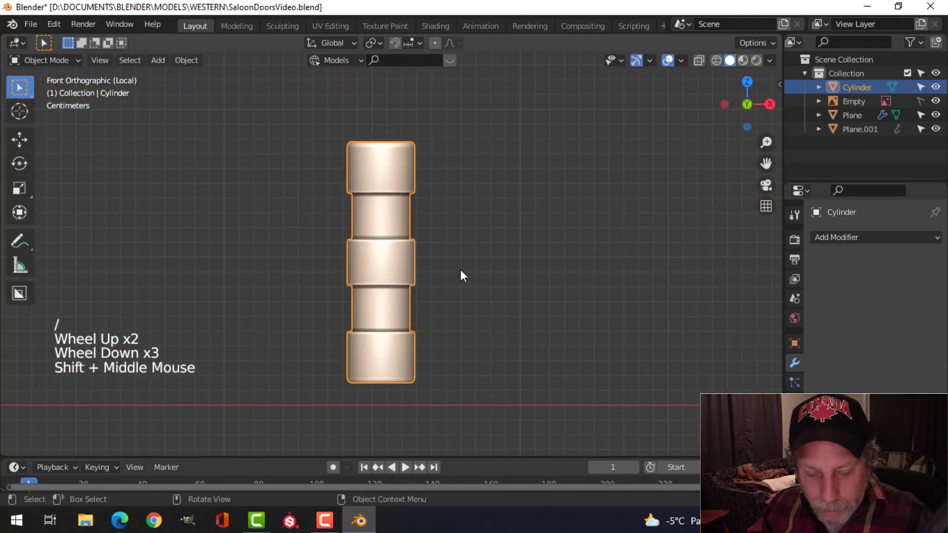
- Select all hinge geometry, snap the cursor to it, and start adding a new mesh for the leaf
{"action": "key", "text": "Tab"}
{"action": "key", "text": "a"}
{"action": "key", "text": "shift+s"}
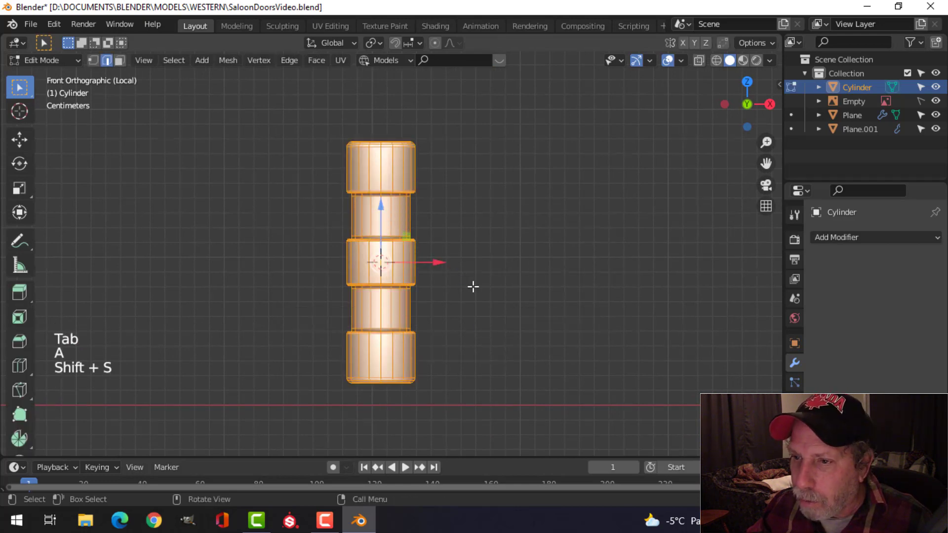
{"action": "key", "text": "Tab"}
{"action": "key", "text": "shift+a"}
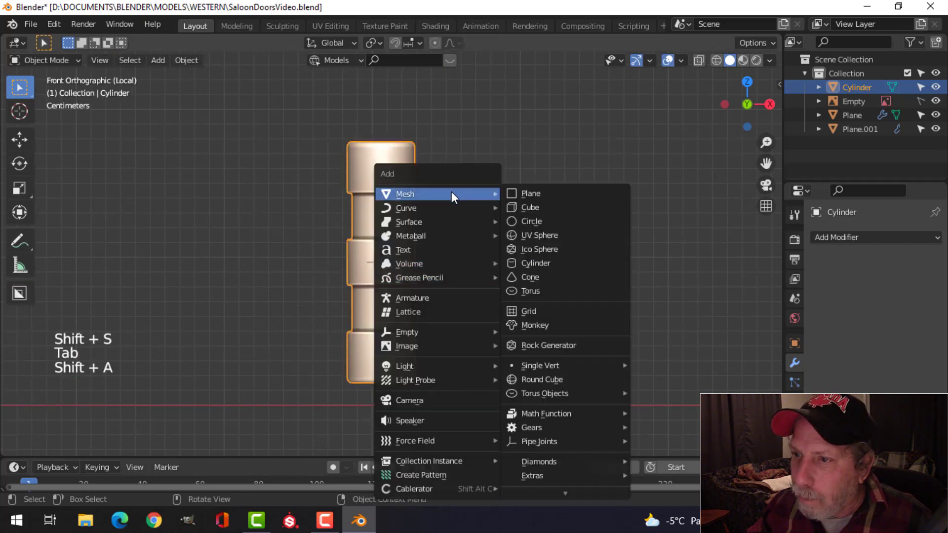
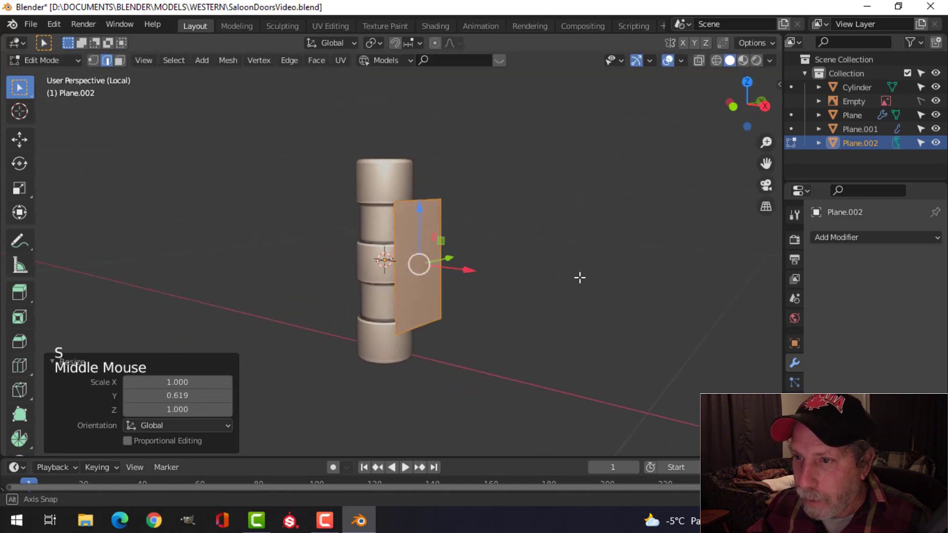
- Stretch the leaf plate taller and bevel its outer edges into rounded corners
{"action": "key", "text": "s"}
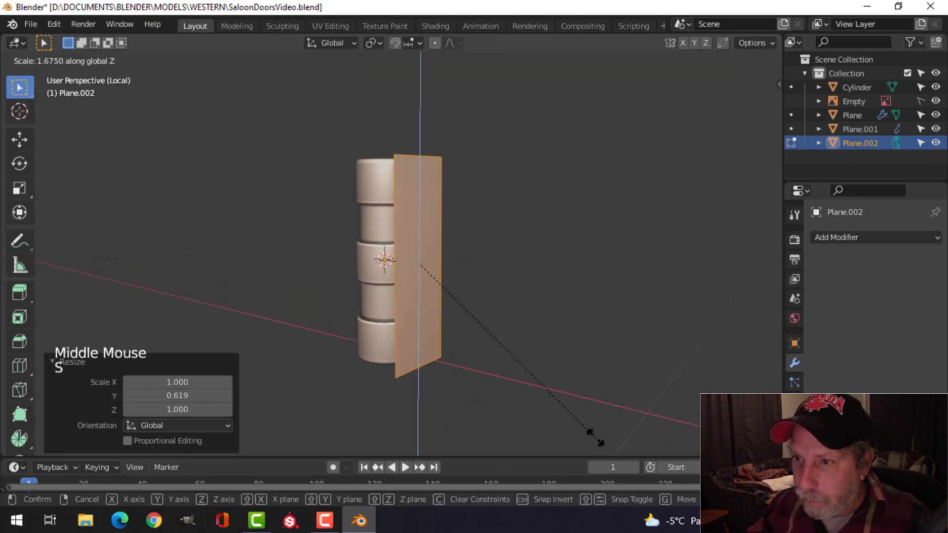
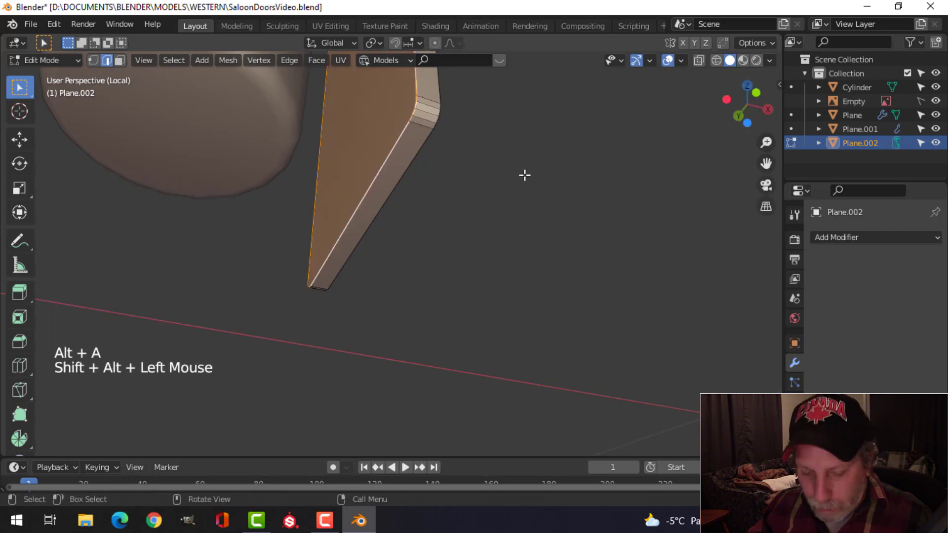
{"action": "key", "text": "ctrl+b"}
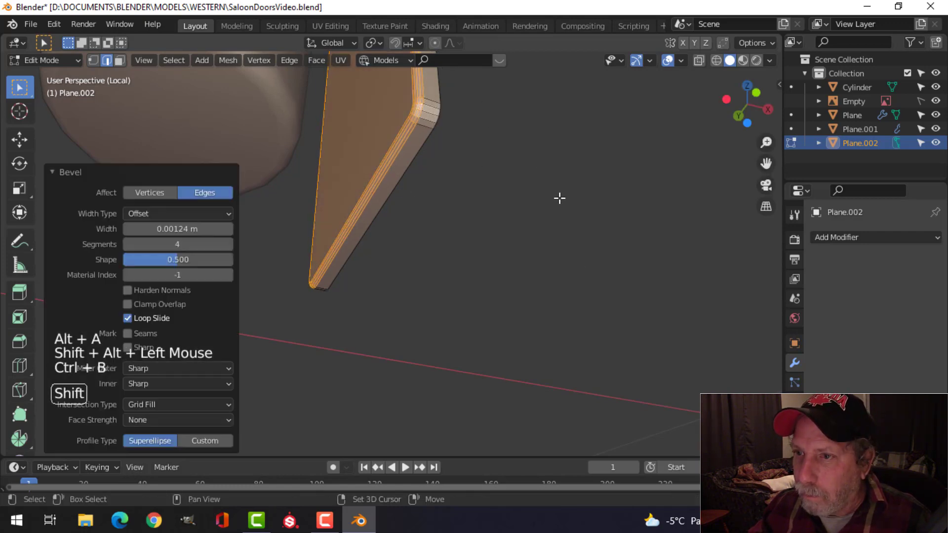
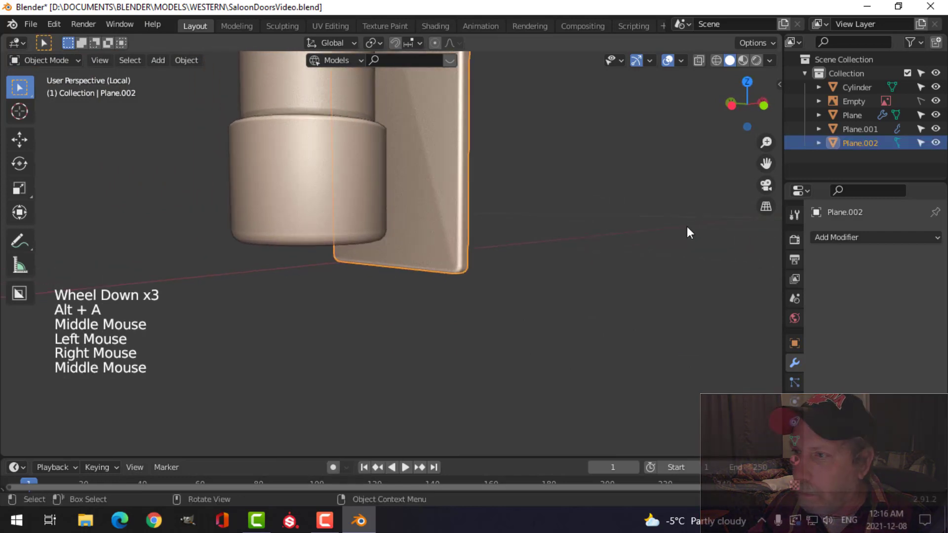
- Add a Weighted Normal modifier and a Mirror modifier giving the barrel a leaf on both sides
{"action": "left_click", "coordinate": [829, 247]}
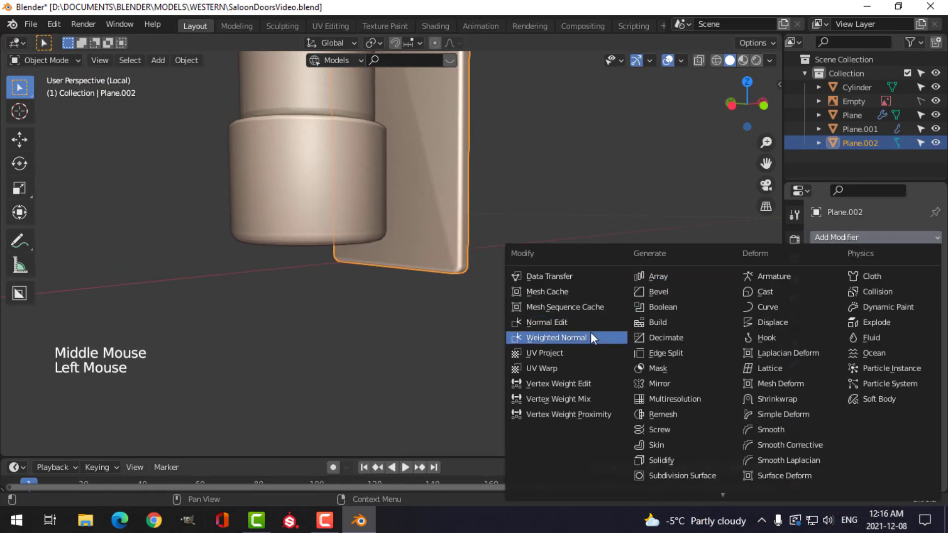
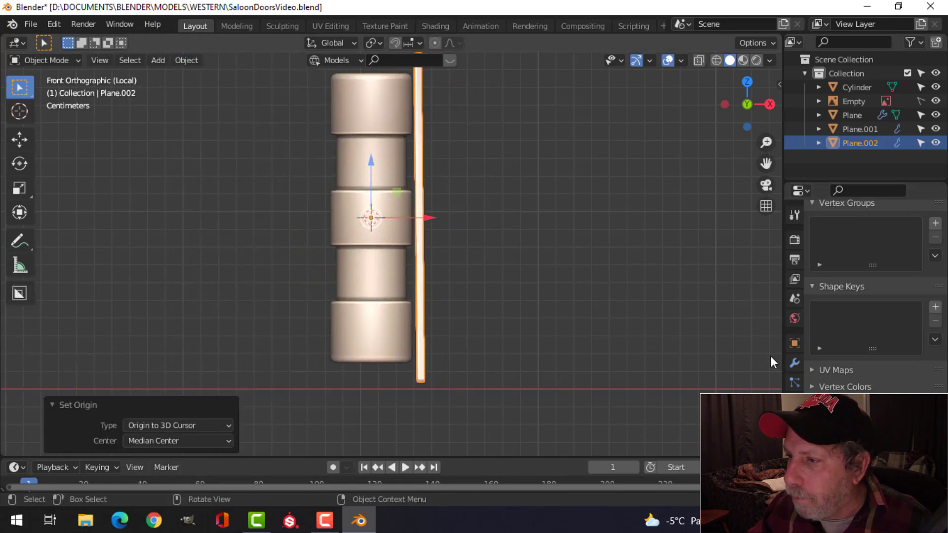
{"action": "left_click", "coordinate": [800, 365]}
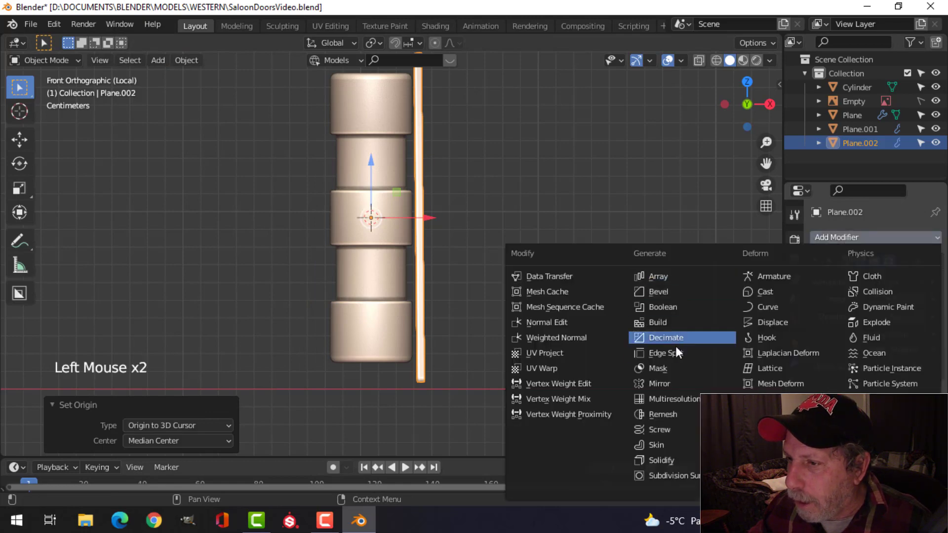
{"action": "key", "text": "alt+a"}
- Leave Local View and orbit to inspect the finished hinge against the door
{"action": "middle_click", "coordinate": [558, 282]}
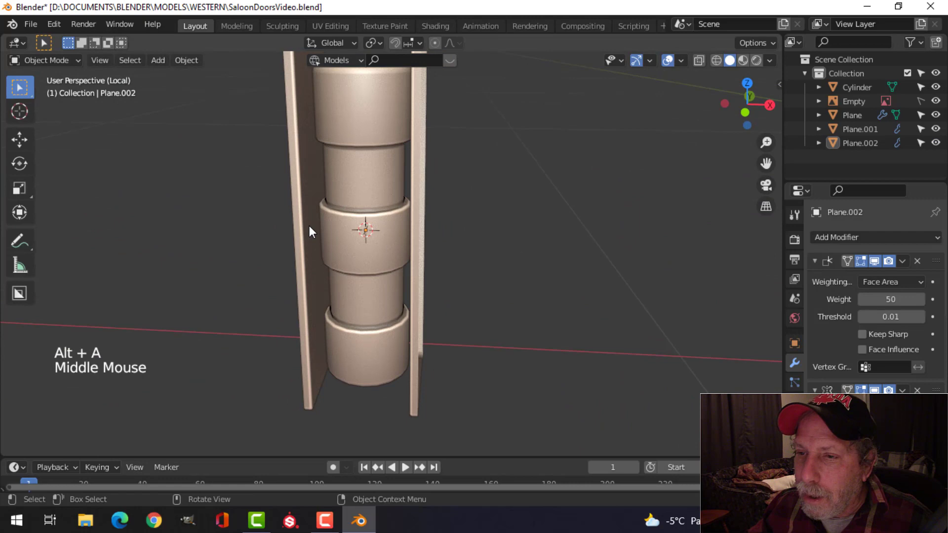
{"action": "middle_click", "coordinate": [490, 257]}
{"action": "scroll", "scroll_direction": "up", "scroll_amount": 3}
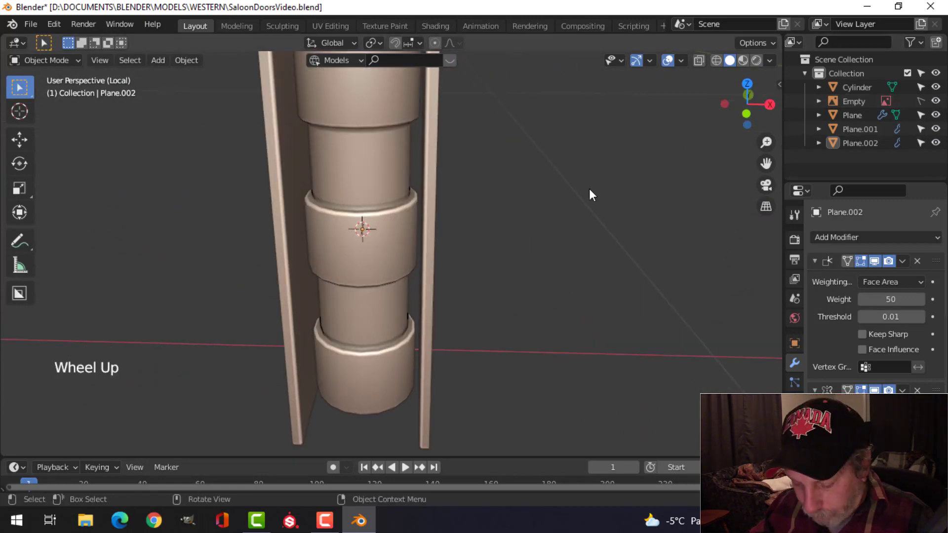
{"action": "key", "text": "/"}
{"action": "middle_click", "coordinate": [487, 243]}
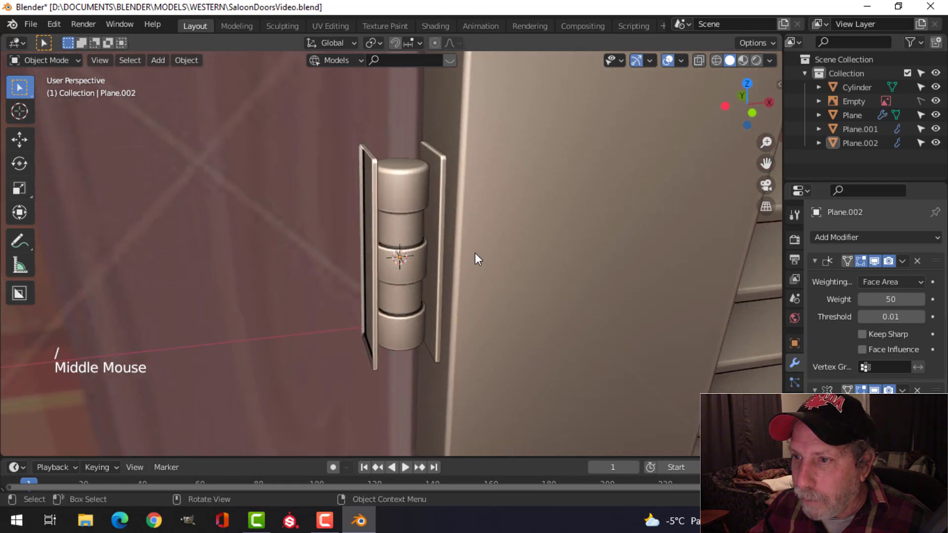
{"action": "scroll", "scroll_direction": "up", "scroll_amount": 3}
{"action": "middle_click", "coordinate": [457, 263]}
{"action": "middle_click", "coordinate": [449, 283]}
{"action": "middle_click", "coordinate": [451, 289]}
- Move the hinge barrel and leaf into a new collection named 'Hinge'
{"action": "left_click", "coordinate": [450, 208]}
{"action": "left_click", "coordinate": [396, 208]}
{"action": "key", "text": "m"}
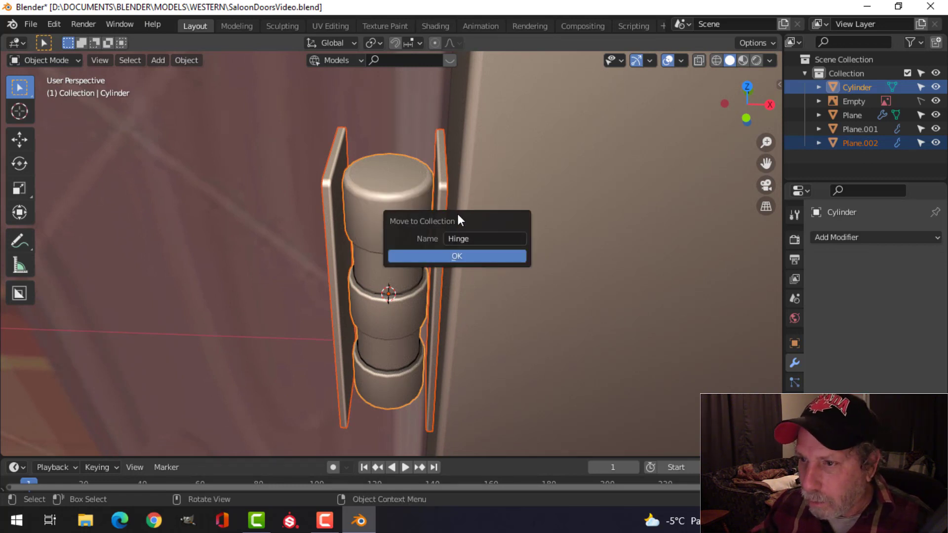
{"action": "left_click", "coordinate": [809, 129]}
- Select both door panels and move them into a new collection named 'SaloonDoor'
{"action": "scroll", "scroll_direction": "down", "scroll_amount": 3}
{"action": "left_click", "coordinate": [530, 223]}
{"action": "scroll", "scroll_direction": "up", "scroll_amount": 3}
{"action": "middle_click", "coordinate": [606, 260]}
{"action": "left_click", "coordinate": [505, 169]}
{"action": "middle_click", "coordinate": [585, 222]}
{"action": "scroll", "scroll_direction": "down", "scroll_amount": 3}
{"action": "middle_click", "coordinate": [536, 226]}
{"action": "key", "text": "m"}
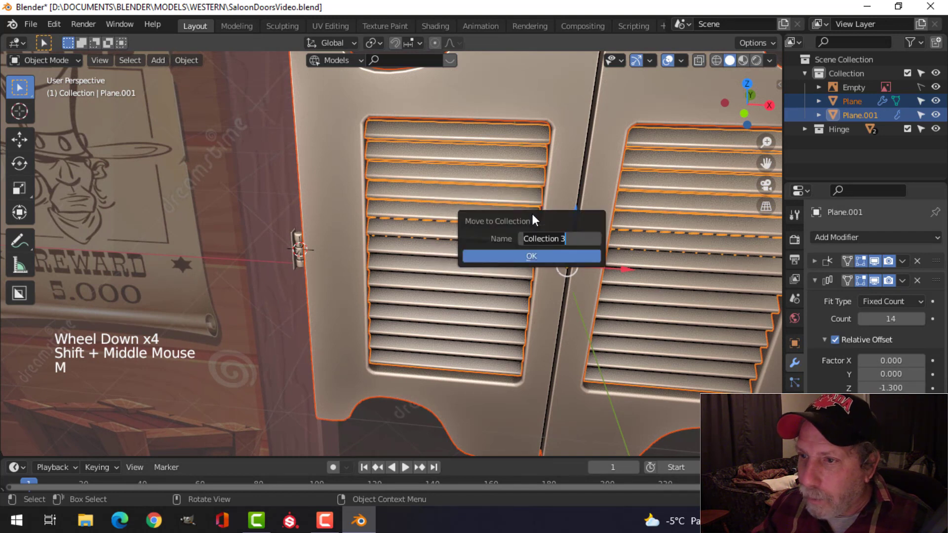
{"action": "key", "text": "o"}
{"action": "key", "text": "BackSpace"}
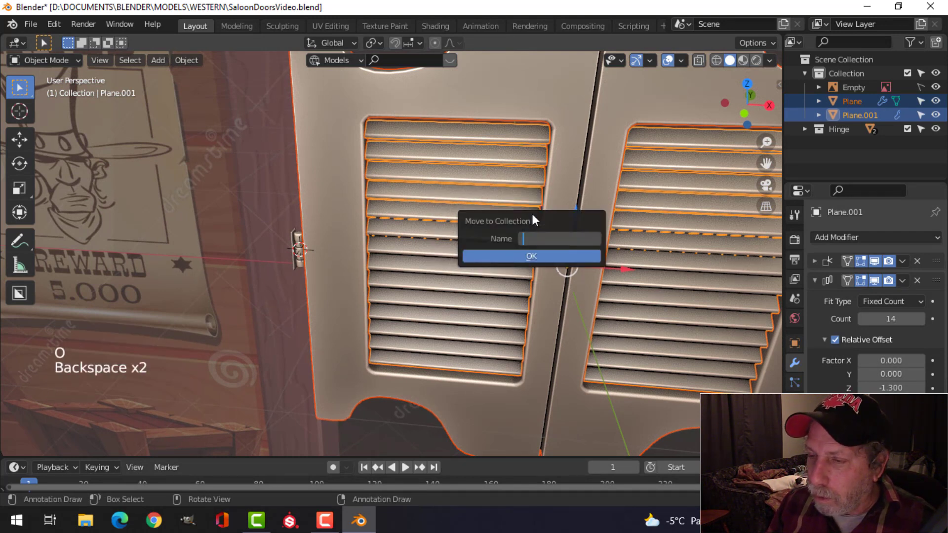
{"action": "key", "text": "o"}
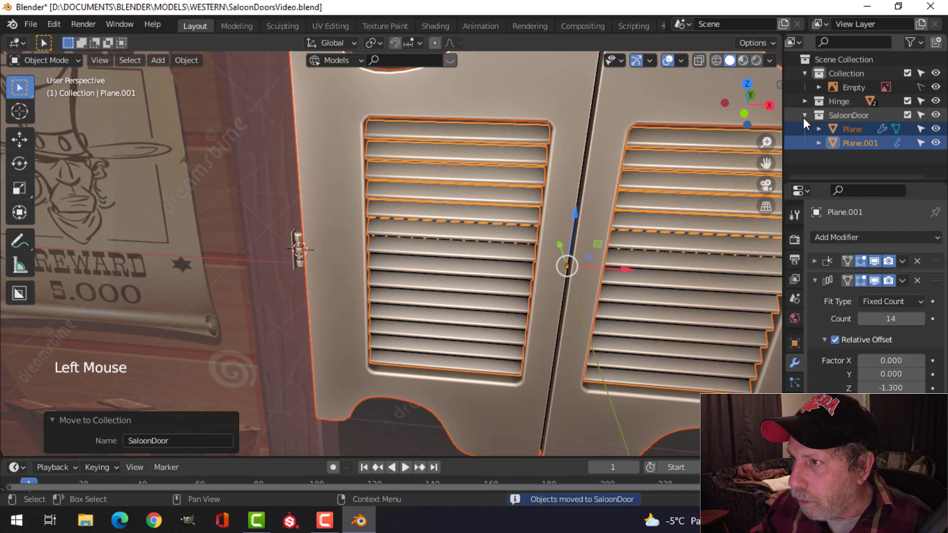
- Expand the SaloonDoor collection in the outliner and return to the front view of the doors
{"action": "left_click", "coordinate": [488, 208]}
{"action": "scroll", "scroll_direction": "down", "scroll_amount": 3}
{"action": "key", "text": "alt+a"}
{"action": "middle_click", "coordinate": [506, 200]}
{"action": "key", "text": "KP_1"}
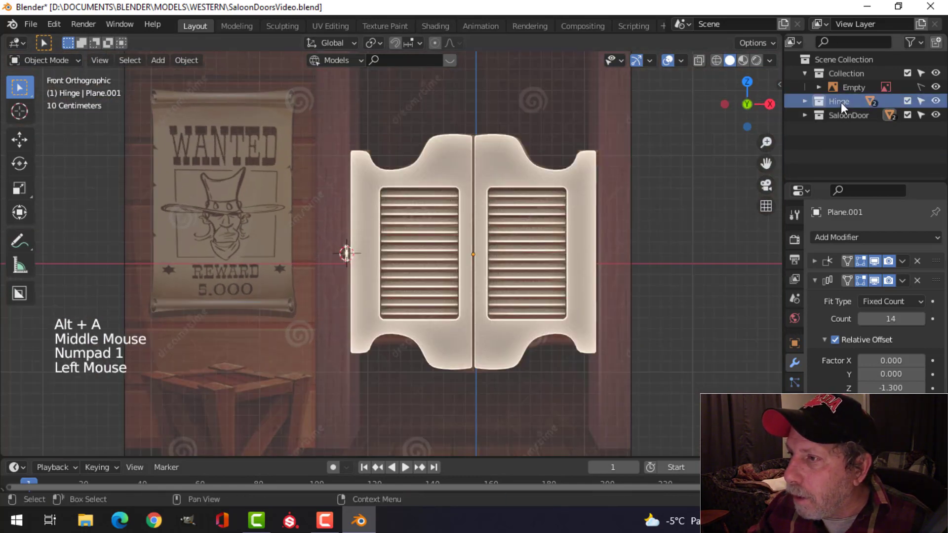
- Select all objects in the Hinge collection and move the hinge against the door's outer edge
{"action": "right_click", "coordinate": [844, 105]}
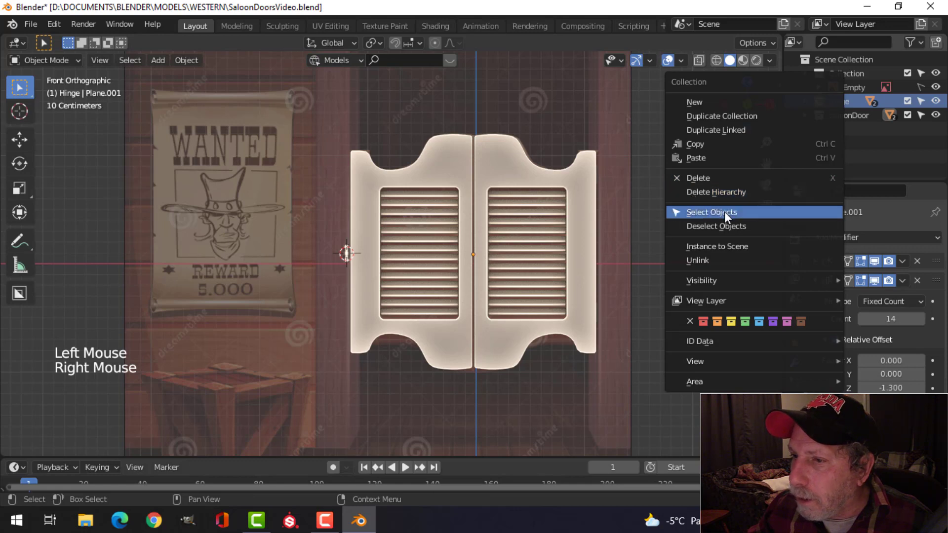
{"action": "scroll", "scroll_direction": "up", "scroll_amount": 3}
{"action": "scroll", "scroll_direction": "up", "scroll_amount": 3}
{"action": "left_click", "coordinate": [421, 201]}
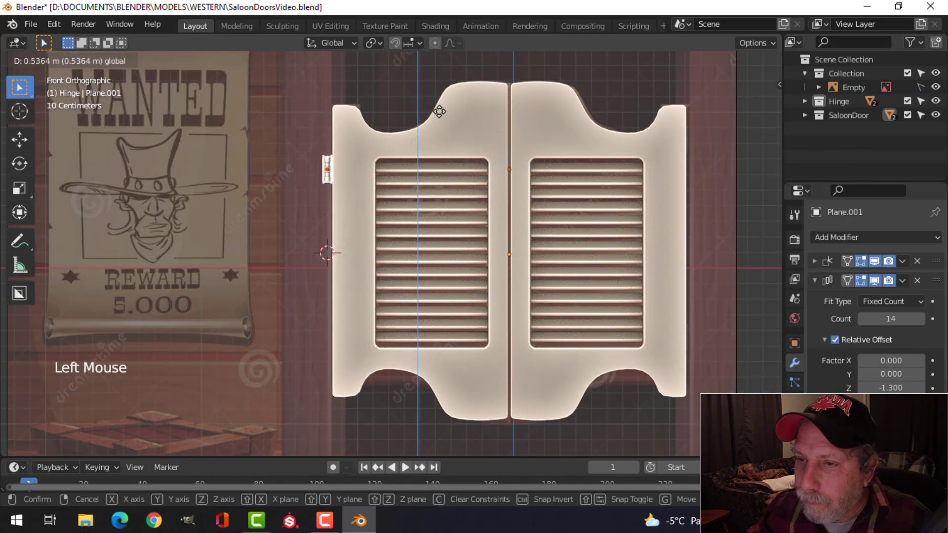
{"action": "scroll", "scroll_direction": "up", "scroll_amount": 3}
{"action": "middle_click", "coordinate": [419, 177]}
{"action": "scroll", "scroll_direction": "up", "scroll_amount": 3}
{"action": "middle_click", "coordinate": [428, 223]}
{"action": "scroll", "scroll_direction": "down", "scroll_amount": 3}
{"action": "scroll", "scroll_direction": "up", "scroll_amount": 3}
{"action": "middle_click", "coordinate": [424, 237]}
{"action": "scroll", "scroll_direction": "up", "scroll_amount": 3}
{"action": "key", "text": "g"}
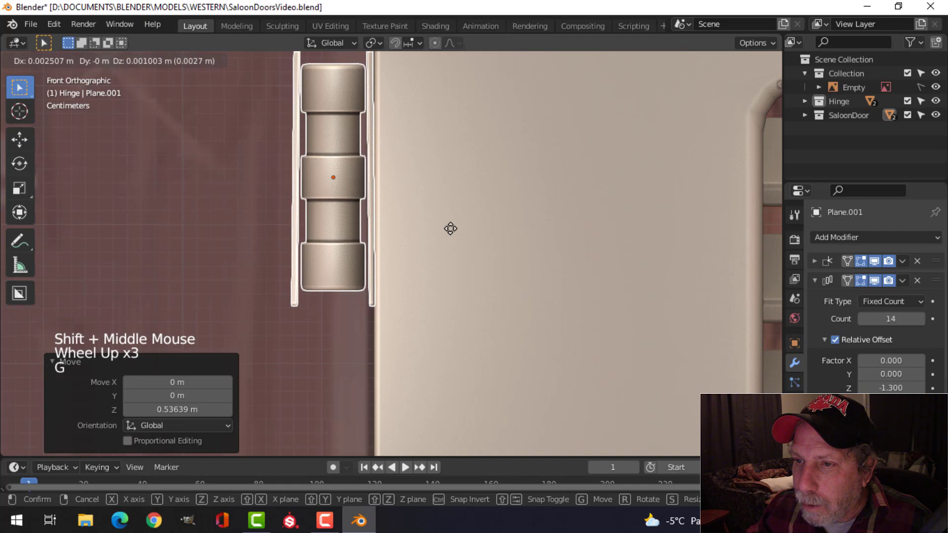
{"action": "middle_click", "coordinate": [459, 224]}
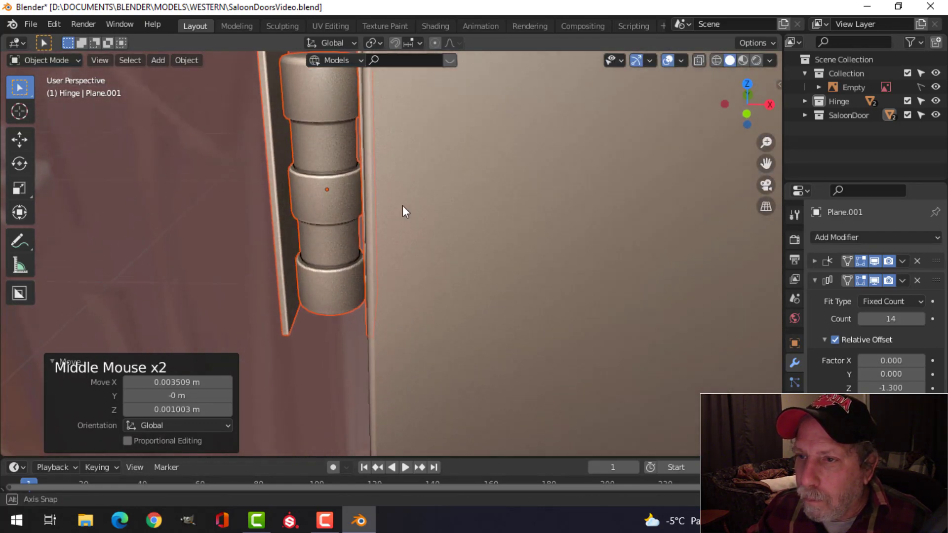
{"action": "key", "text": "KP_1"}
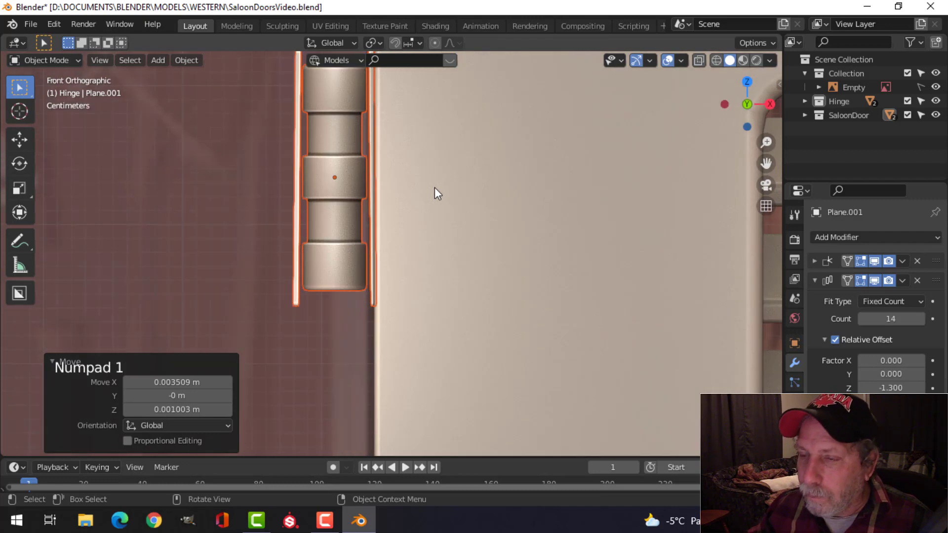
- Duplicate the hinge to the door bottom, then duplicate the hinges again to another position
{"action": "scroll", "scroll_direction": "down", "scroll_amount": 3}
{"action": "middle_click", "coordinate": [432, 268]}
{"action": "scroll", "scroll_direction": "down", "scroll_amount": 3}
{"action": "middle_click", "coordinate": [426, 231]}
{"action": "scroll", "scroll_direction": "up", "scroll_amount": 3}
{"action": "middle_click", "coordinate": [425, 207]}
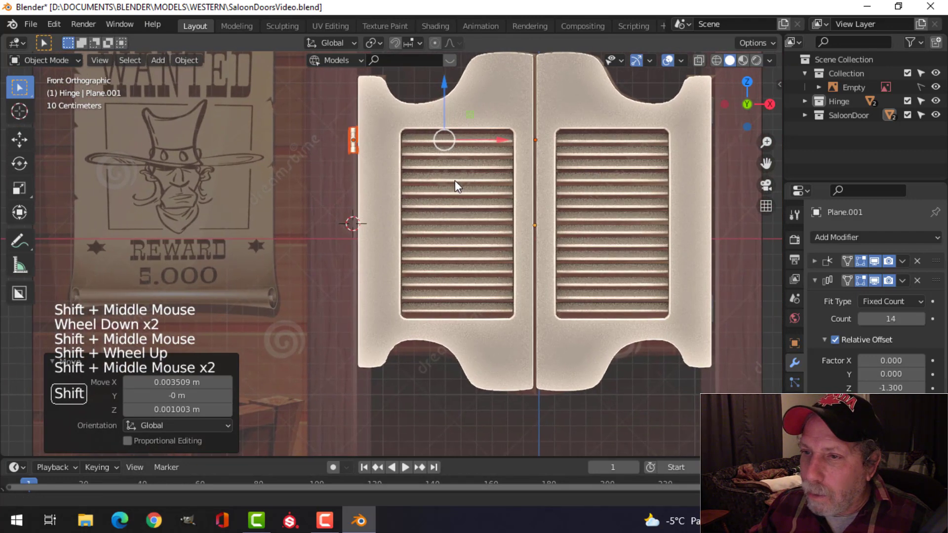
{"action": "key", "text": "shift+d"}
{"action": "left_click", "coordinate": [447, 89]}
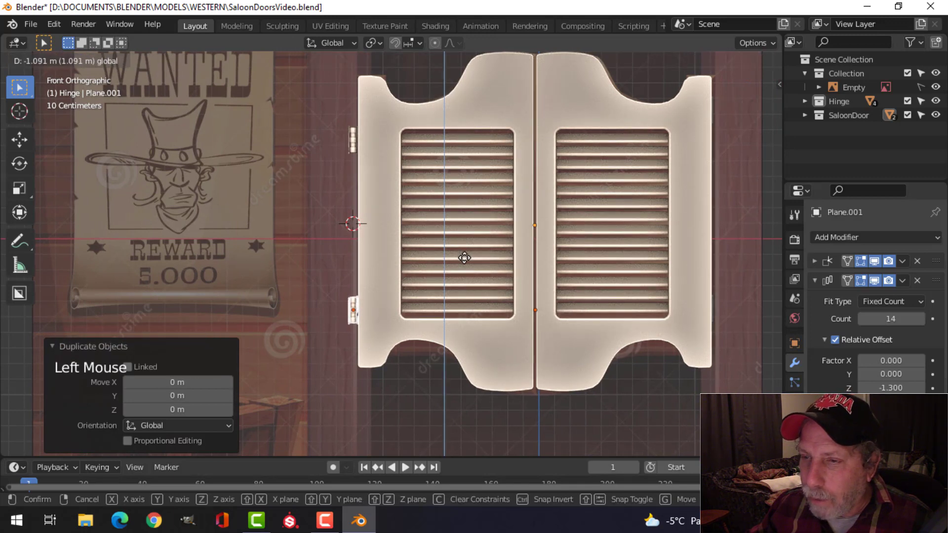
{"action": "middle_click", "coordinate": [559, 285]}
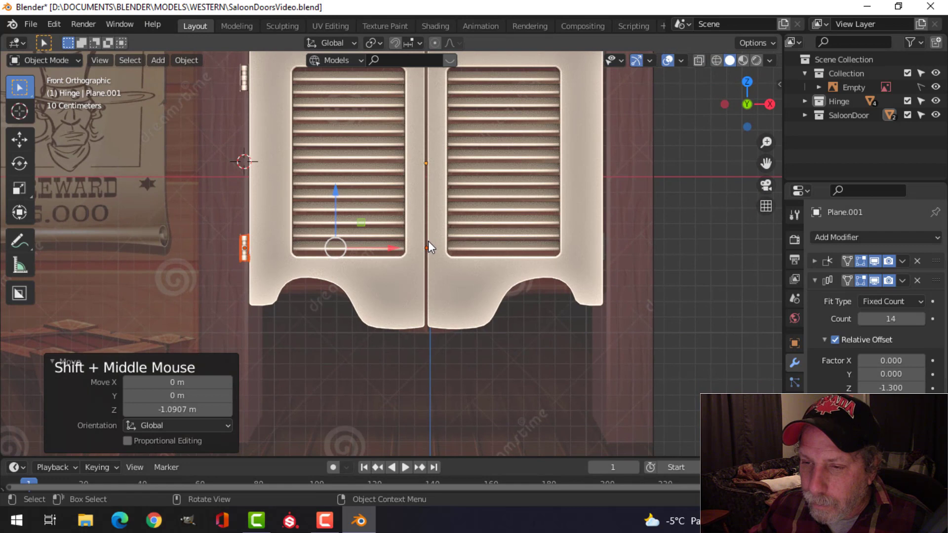
{"action": "scroll", "scroll_direction": "up", "scroll_amount": 3}
{"action": "scroll", "scroll_direction": "down", "scroll_amount": 3}
{"action": "middle_click", "coordinate": [451, 240]}
{"action": "scroll", "scroll_direction": "up", "scroll_amount": 3}
{"action": "key", "text": "shift+d"}
{"action": "left_click", "coordinate": [366, 241]}
- Check the hinges from around the doors and duplicate one more copy onto the door edge
{"action": "middle_click", "coordinate": [670, 237]}
{"action": "scroll", "scroll_direction": "up", "scroll_amount": 3}
{"action": "middle_click", "coordinate": [582, 225]}
{"action": "middle_click", "coordinate": [512, 177]}
{"action": "middle_click", "coordinate": [663, 193]}
{"action": "scroll", "scroll_direction": "up", "scroll_amount": 3}
{"action": "scroll", "scroll_direction": "down", "scroll_amount": 3}
{"action": "scroll", "scroll_direction": "up", "scroll_amount": 3}
{"action": "middle_click", "coordinate": [540, 179]}
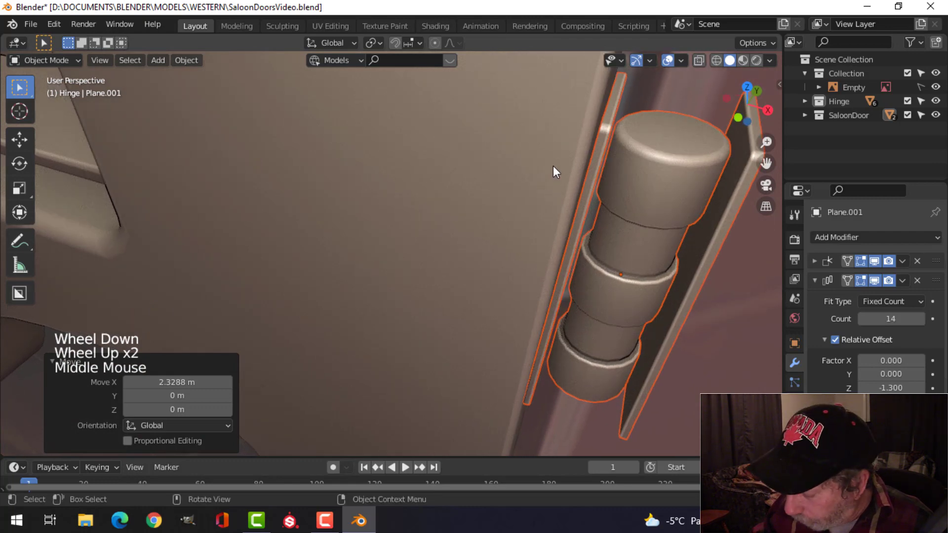
{"action": "key", "text": "KP_Decimal"}
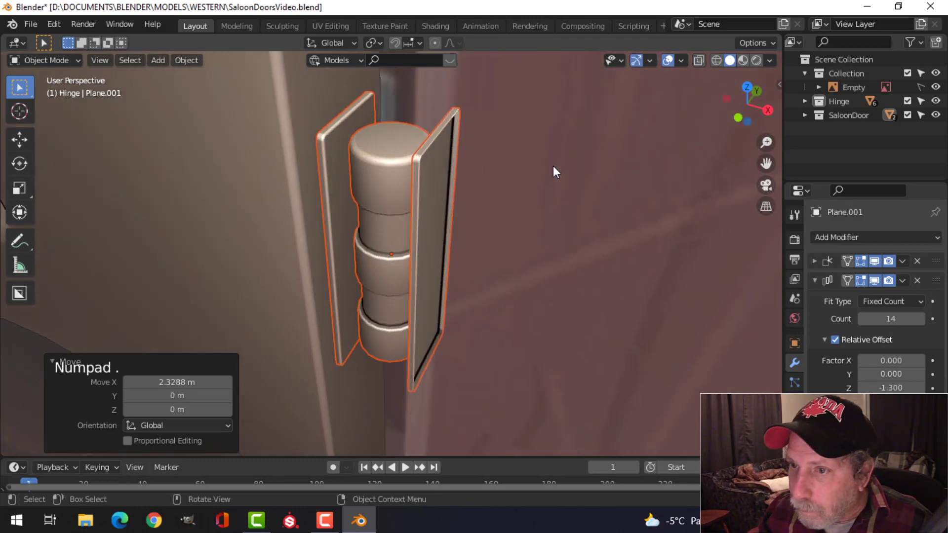
{"action": "middle_click", "coordinate": [421, 188]}
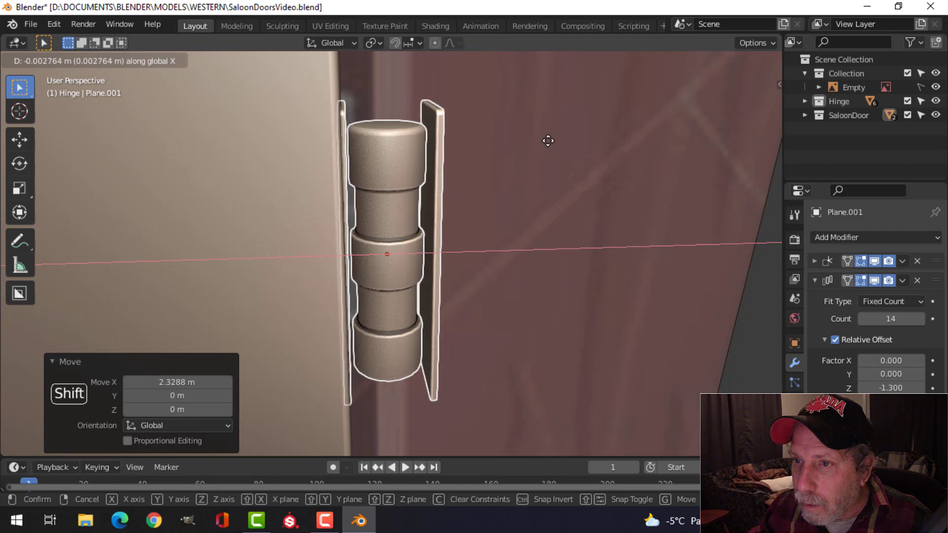
{"action": "scroll", "scroll_direction": "down", "scroll_amount": 3}
{"action": "scroll", "scroll_direction": "up", "scroll_amount": 3}
{"action": "key", "text": "shift+d"}
{"action": "left_click", "coordinate": [482, 225]}
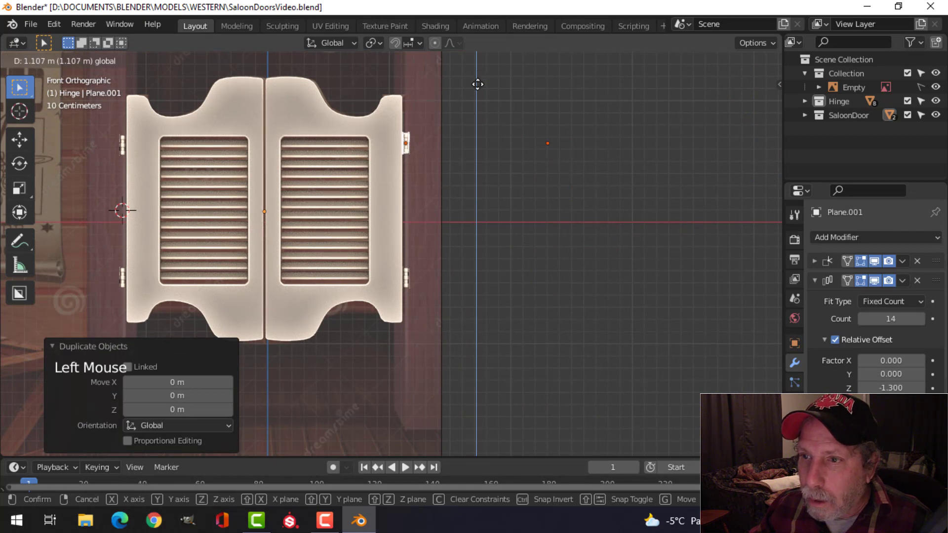
- Save the Blender file with the hinges placed on both doors
{"action": "key", "text": "alt+a"}
{"action": "middle_click", "coordinate": [512, 154]}
{"action": "scroll", "scroll_direction": "down", "scroll_amount": 3}
{"action": "middle_click", "coordinate": [413, 204]}
{"action": "scroll", "scroll_direction": "up", "scroll_amount": 3}
{"action": "key", "text": "ctrl+s"}
{"action": "middle_click", "coordinate": [410, 215]}
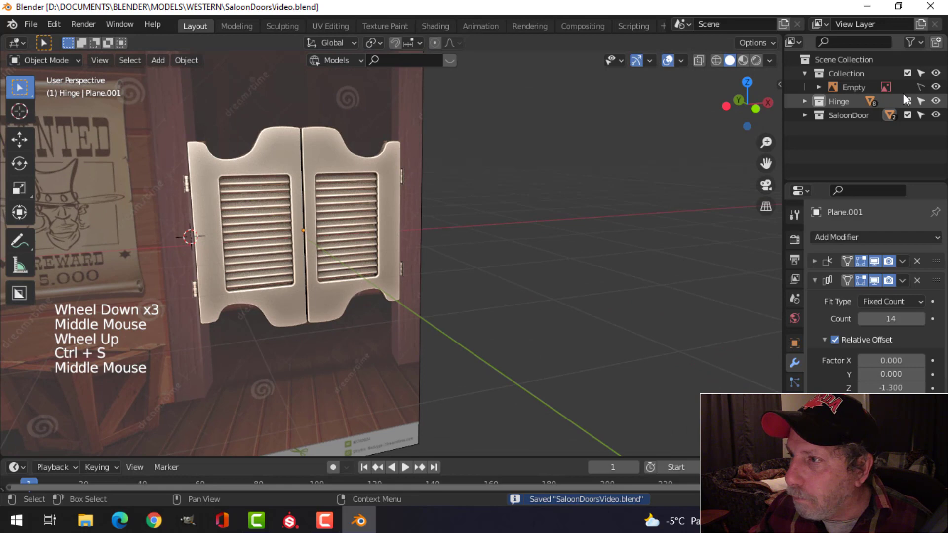
- Hide the reference image, orbit to inspect the hinged doors, then show the reference again
{"action": "left_click", "coordinate": [942, 90]}
{"action": "scroll", "scroll_direction": "down", "scroll_amount": 3}
{"action": "middle_click", "coordinate": [438, 214]}
{"action": "middle_click", "coordinate": [515, 194]}
{"action": "left_click", "coordinate": [639, 67]}
{"action": "scroll", "scroll_direction": "up", "scroll_amount": 3}
{"action": "middle_click", "coordinate": [552, 210]}
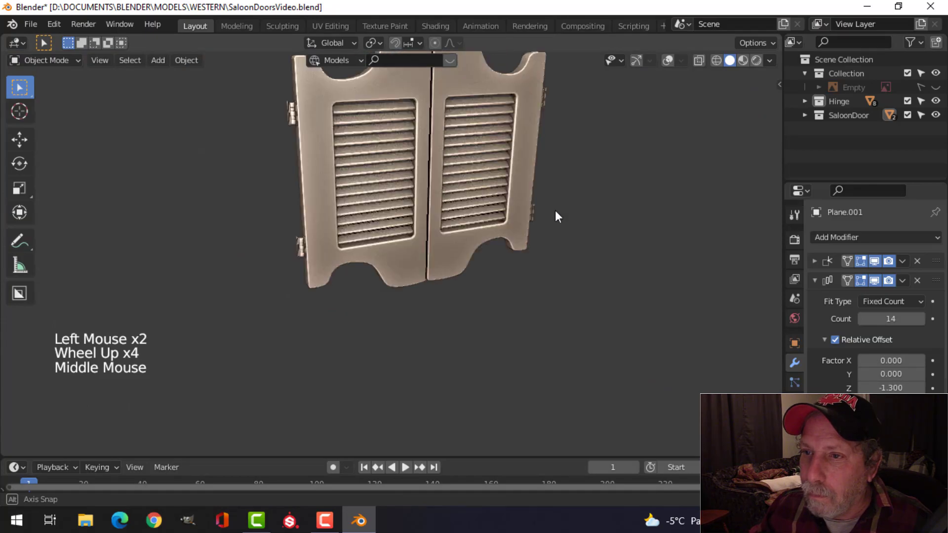
{"action": "key", "text": "KP_1"}
{"action": "middle_click", "coordinate": [805, 151]}
{"action": "left_click", "coordinate": [806, 151]}
{"action": "scroll", "scroll_direction": "up", "scroll_amount": 3}
{"action": "left_click", "coordinate": [639, 67]}
{"action": "scroll", "scroll_direction": "down", "scroll_amount": 3}
{"action": "middle_click", "coordinate": [435, 240]}
{"action": "scroll", "scroll_direction": "up", "scroll_amount": 3}
{"action": "middle_click", "coordinate": [462, 242]}
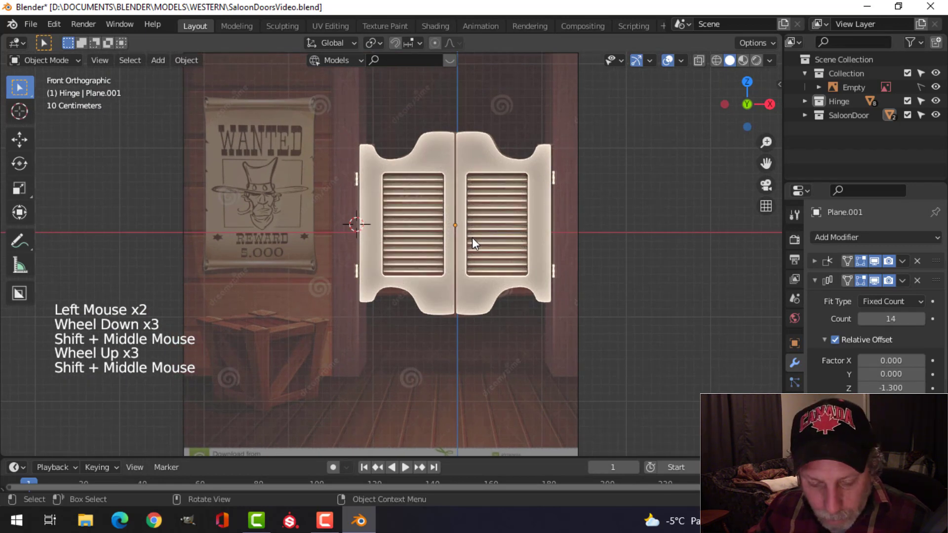
- Add a cube, shrink it and move it beside the left door's outer edge
{"action": "key", "text": "shift+a"}
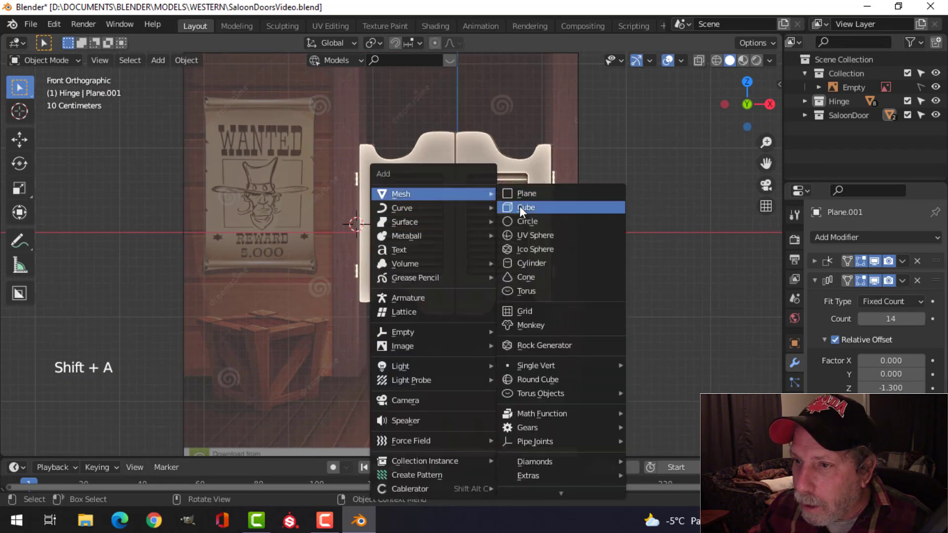
{"action": "key", "text": "Tab"}
{"action": "key", "text": "s"}
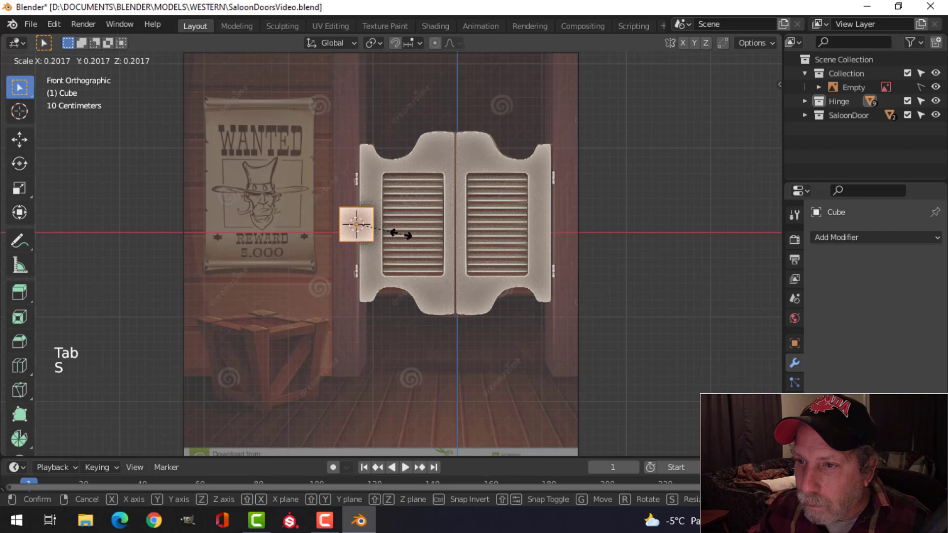
{"action": "key", "text": "g"}
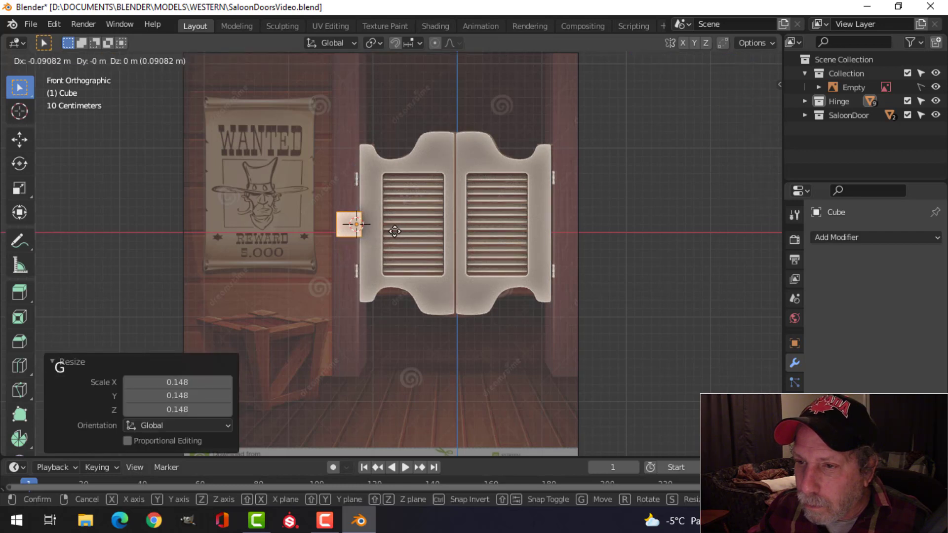
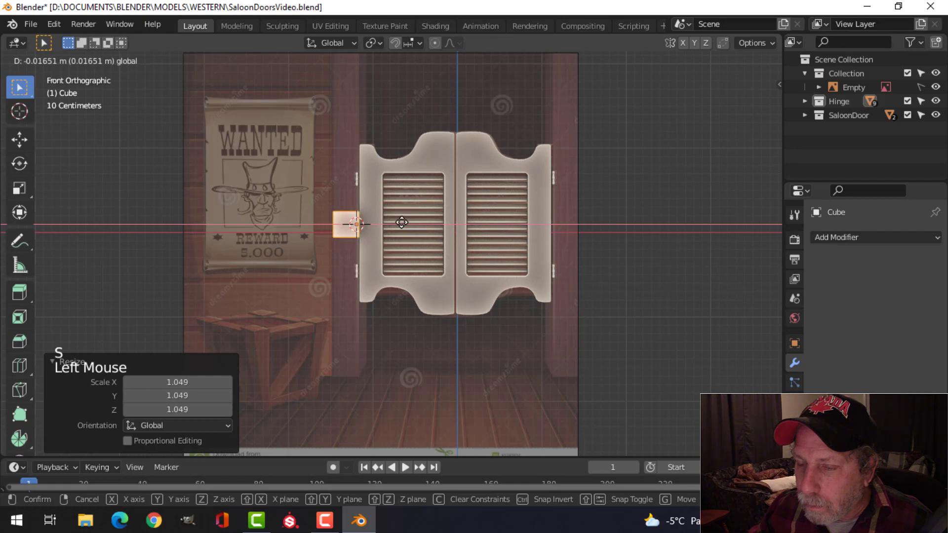
- Stretch the cube vertically in Edit Mode into a tall post
{"action": "key", "text": "s"}
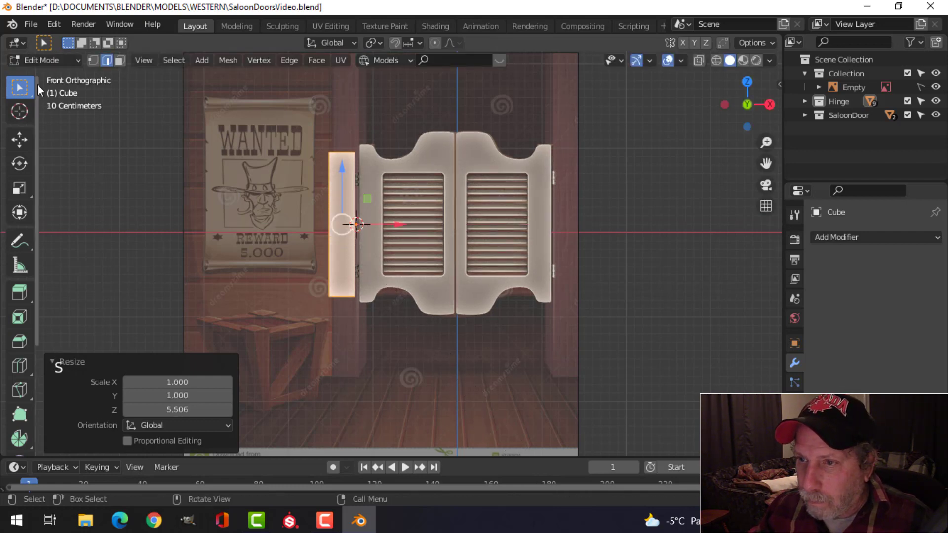
{"action": "scroll", "scroll_direction": "down", "scroll_amount": 3}
{"action": "key", "text": "s"}
{"action": "scroll", "scroll_direction": "down", "scroll_amount": 3}
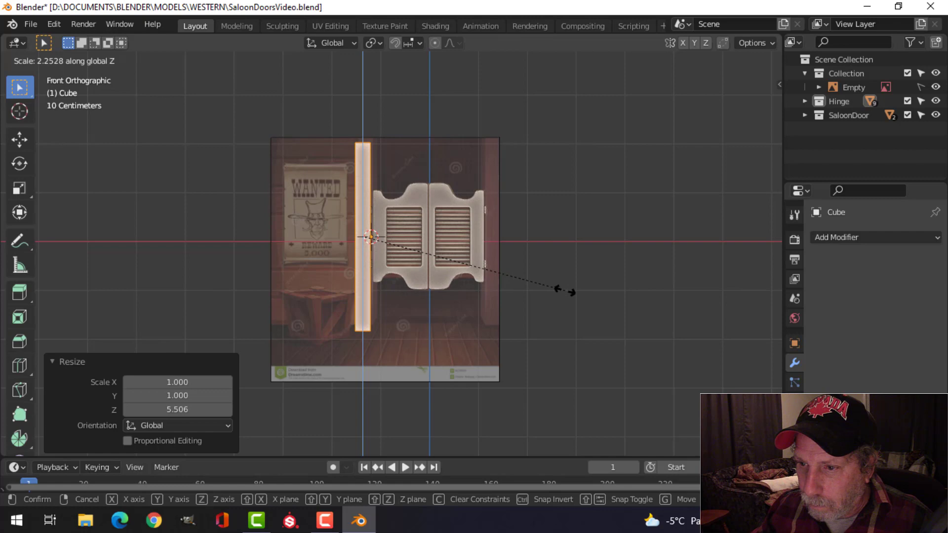
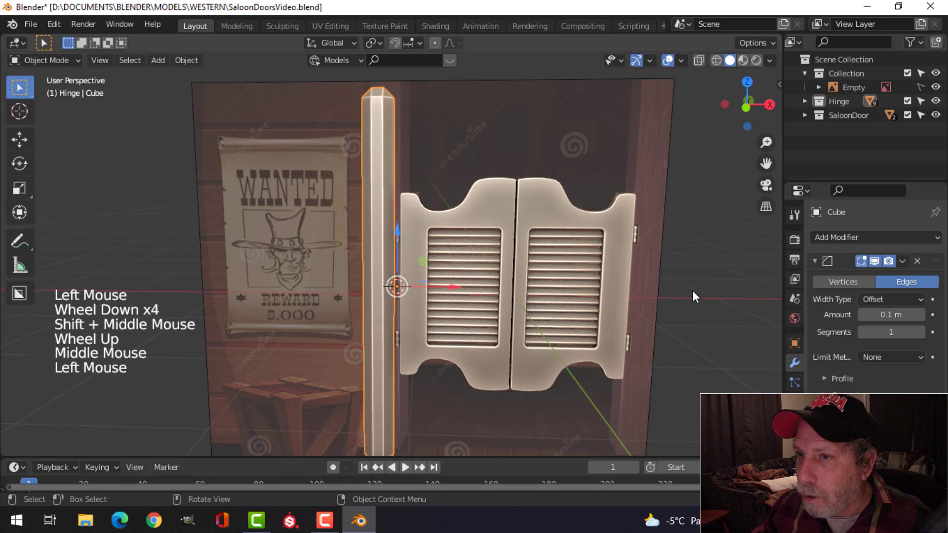
- Set the post's Bevel amount to 0.01 with 3 segments and inspect the rounding
{"action": "left_click", "coordinate": [926, 331]}
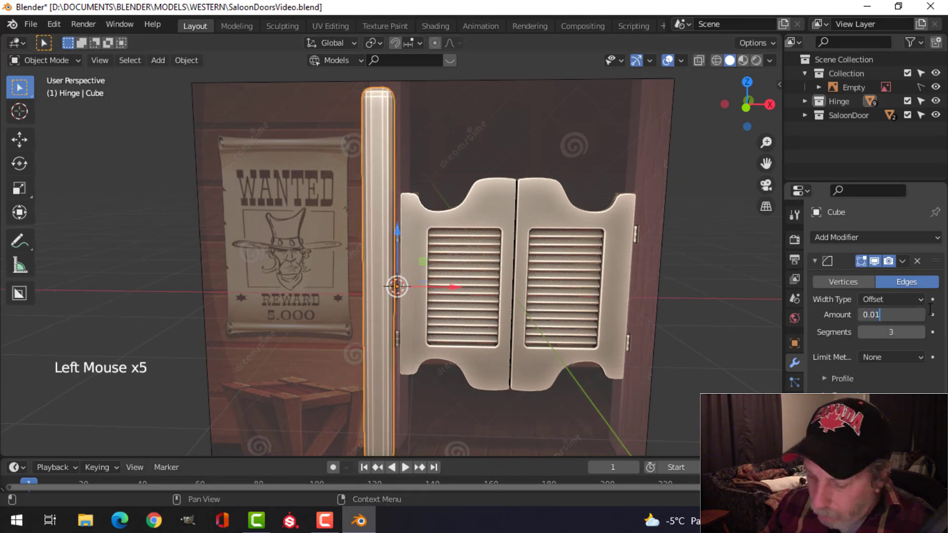
{"action": "middle_click", "coordinate": [425, 202]}
{"action": "scroll", "scroll_direction": "up", "scroll_amount": 3}
{"action": "middle_click", "coordinate": [395, 213]}
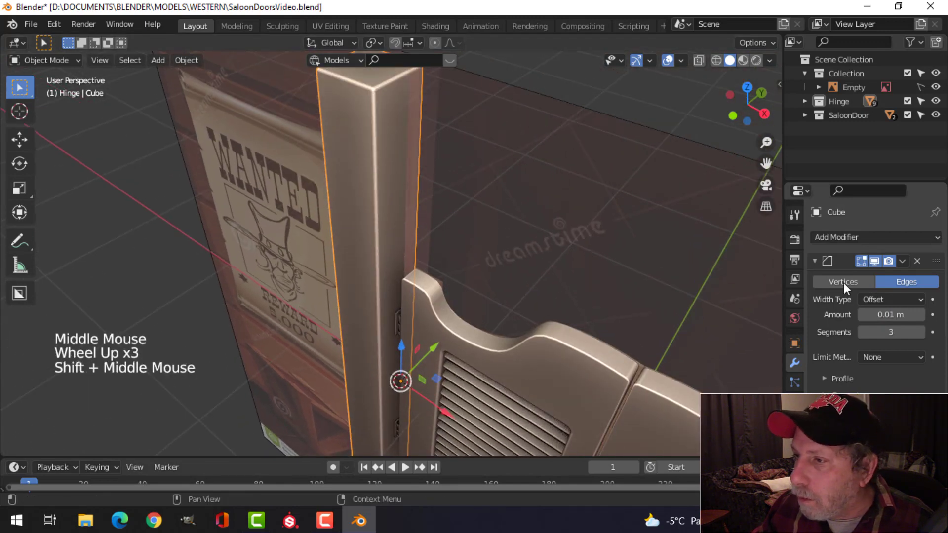
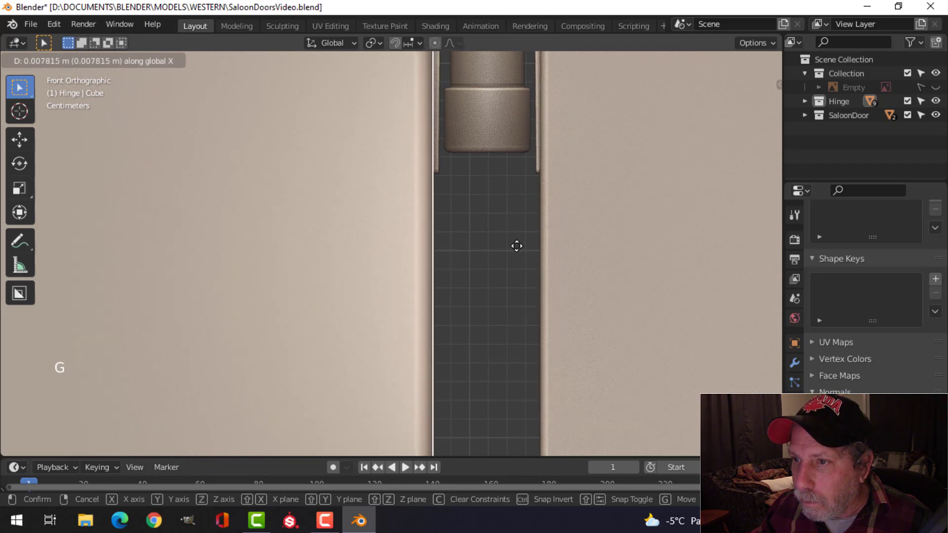
- Nudge the post along X snug against the door hinges and return to the front view
{"action": "key", "text": "alt+a"}
{"action": "scroll", "scroll_direction": "down", "scroll_amount": 3}
{"action": "middle_click", "coordinate": [506, 245]}
{"action": "scroll", "scroll_direction": "down", "scroll_amount": 3}
{"action": "scroll", "scroll_direction": "down", "scroll_amount": 3}
{"action": "scroll", "scroll_direction": "up", "scroll_amount": 3}
{"action": "middle_click", "coordinate": [410, 255]}
{"action": "scroll", "scroll_direction": "down", "scroll_amount": 3}
{"action": "middle_click", "coordinate": [365, 229]}
{"action": "middle_click", "coordinate": [374, 210]}
{"action": "scroll", "scroll_direction": "down", "scroll_amount": 3}
{"action": "middle_click", "coordinate": [441, 248]}
{"action": "middle_click", "coordinate": [427, 256]}
{"action": "scroll", "scroll_direction": "up", "scroll_amount": 3}
{"action": "key", "text": "shift+c"}
{"action": "scroll", "scroll_direction": "up", "scroll_amount": 3}
{"action": "middle_click", "coordinate": [444, 262]}
{"action": "key", "text": "KP_1"}
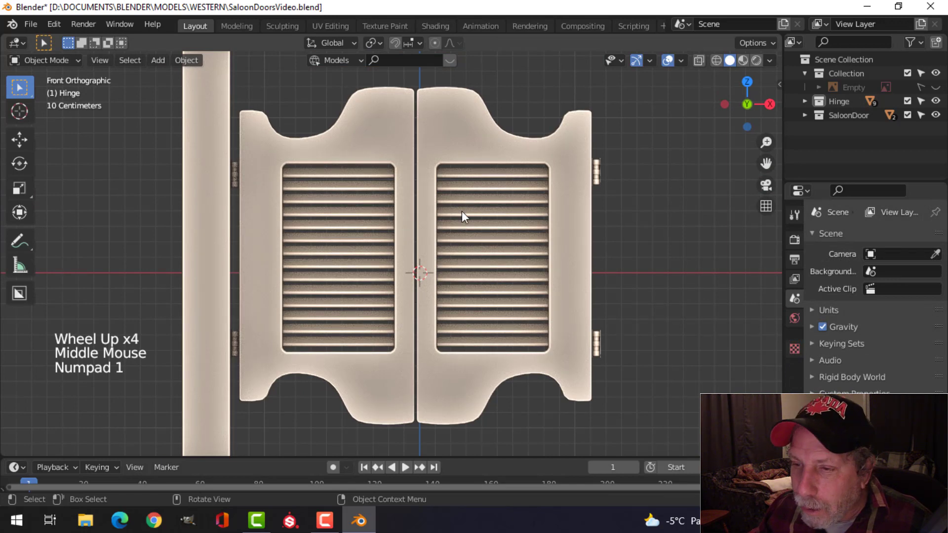
- Add a Weighted Normal modifier to the left post from the Modifier Properties
{"action": "scroll", "scroll_direction": "up", "scroll_amount": 3}
{"action": "scroll", "scroll_direction": "up", "scroll_amount": 3}
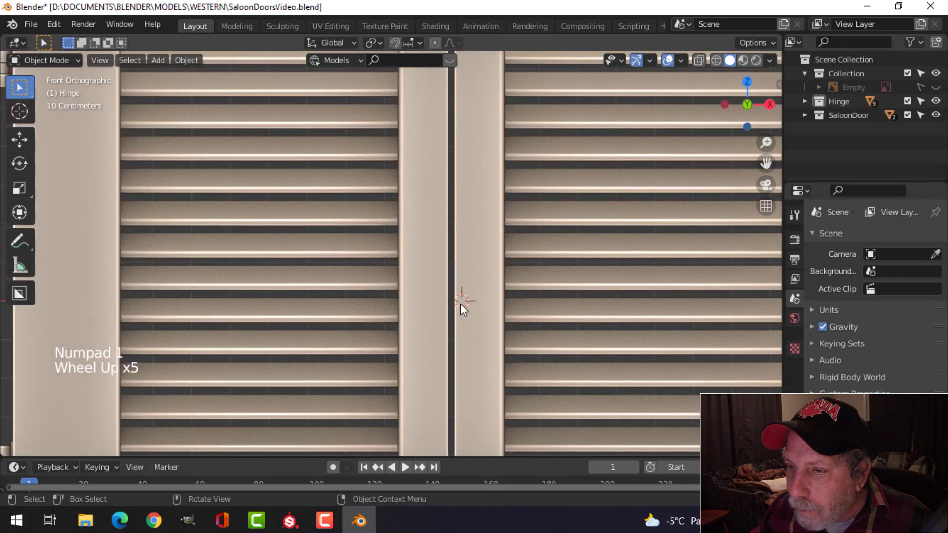
{"action": "scroll", "scroll_direction": "down", "scroll_amount": 3}
{"action": "left_click", "coordinate": [181, 278]}
{"action": "left_click", "coordinate": [190, 67]}
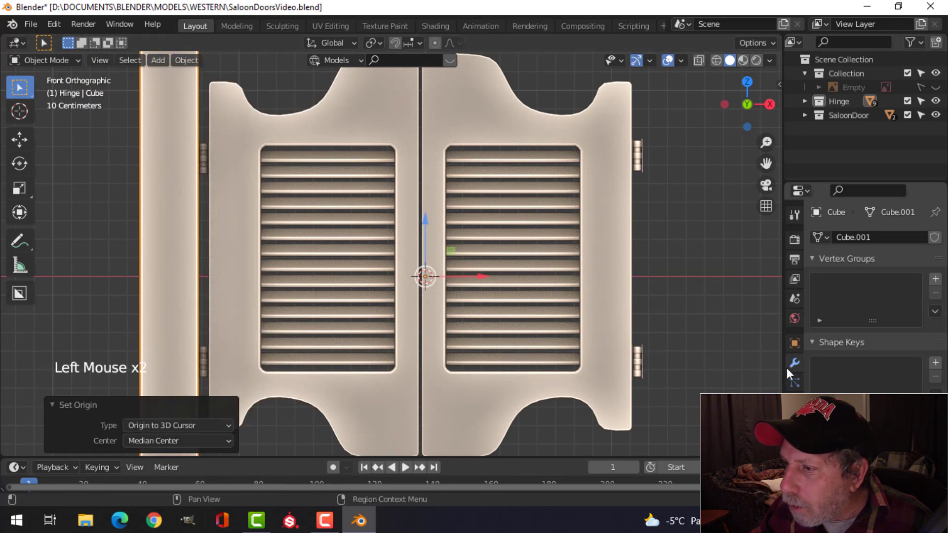
{"action": "left_click", "coordinate": [801, 367]}
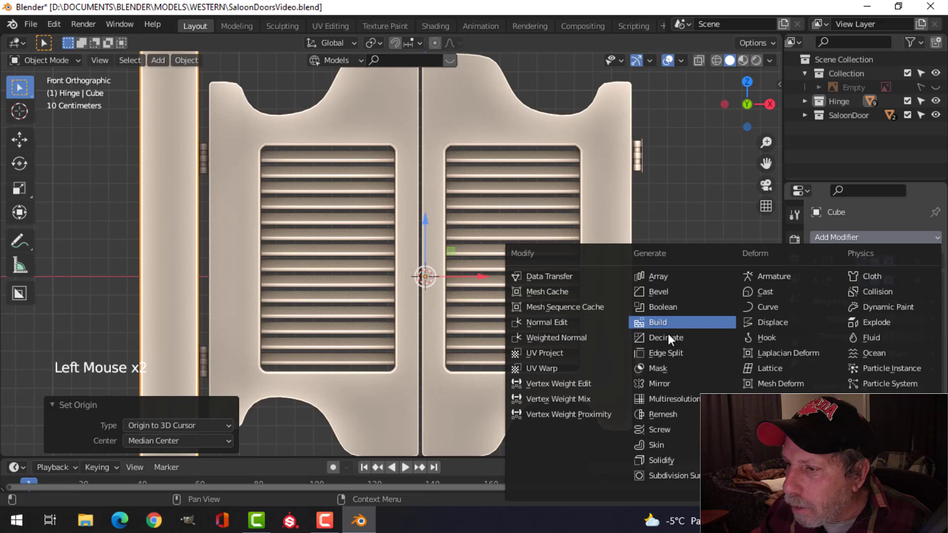
{"action": "left_click", "coordinate": [677, 370]}
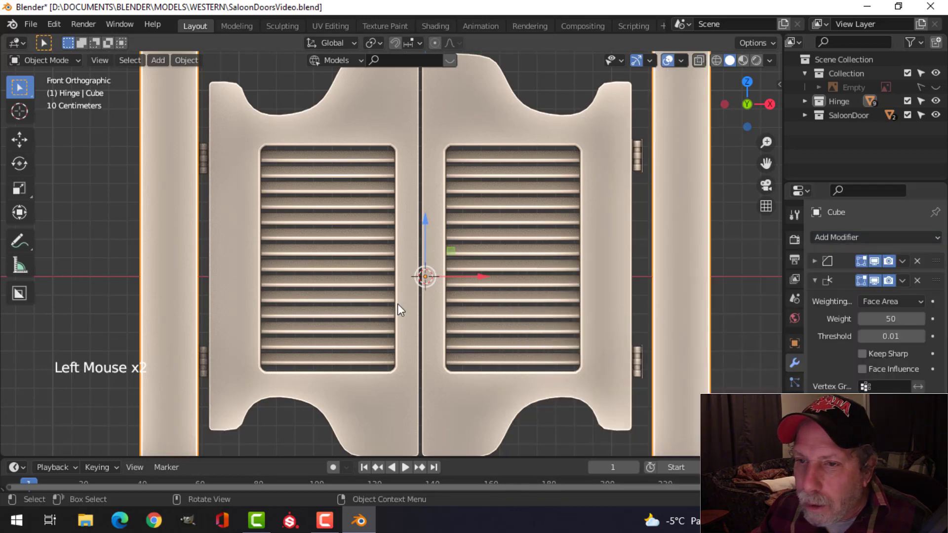
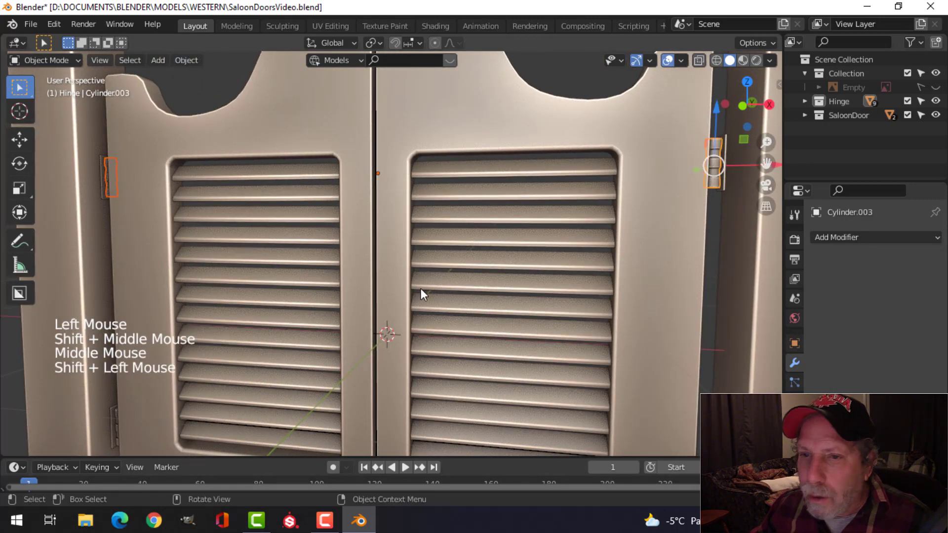
- Snap the 3D cursor to the hinge cylinder's selected point on the door seam
{"action": "key", "text": "Tab"}
{"action": "key", "text": "a"}
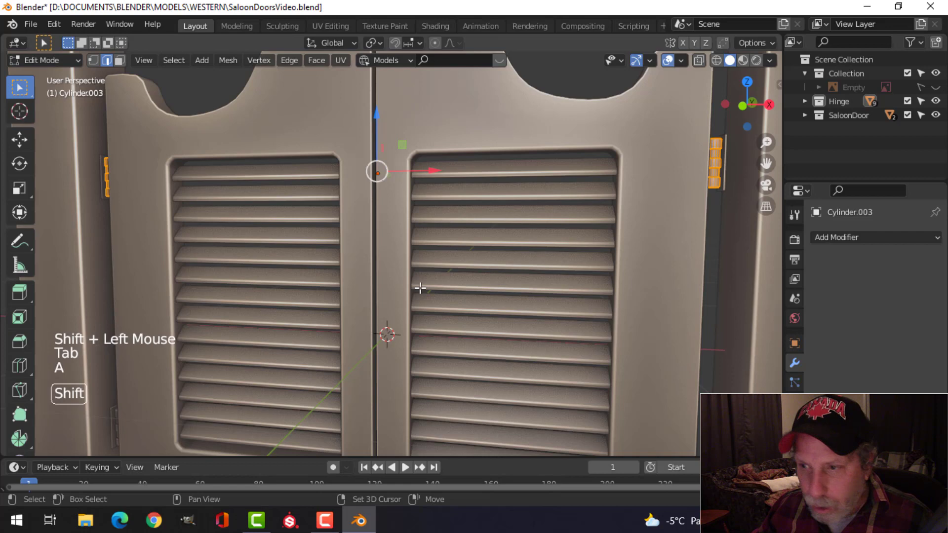
{"action": "key", "text": "shift+s"}
{"action": "key", "text": "Tab"}
{"action": "scroll", "scroll_direction": "down", "scroll_amount": 3}
{"action": "key", "text": "alt+a"}
- Set the post's origin to the 3D cursor and inspect the hinge from several angles
{"action": "left_click", "coordinate": [185, 193]}
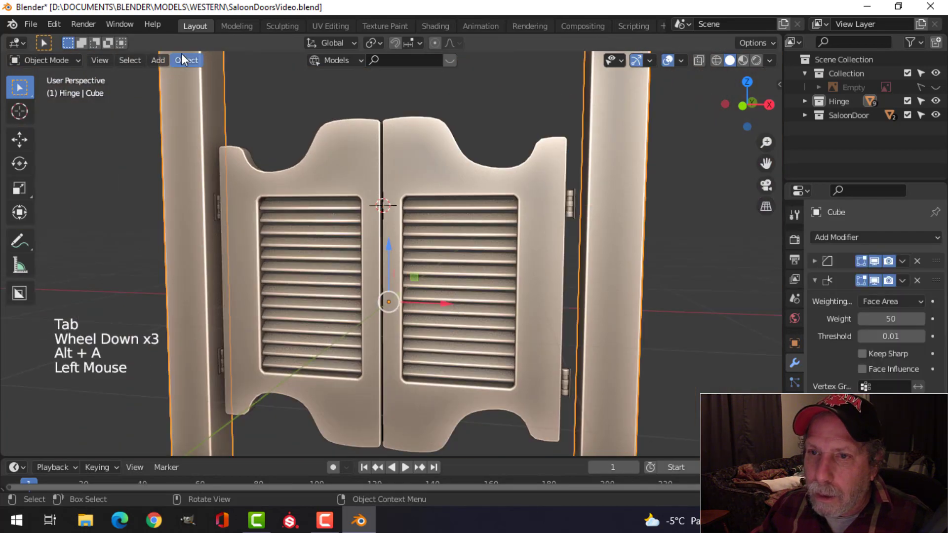
{"action": "left_click", "coordinate": [200, 83]}
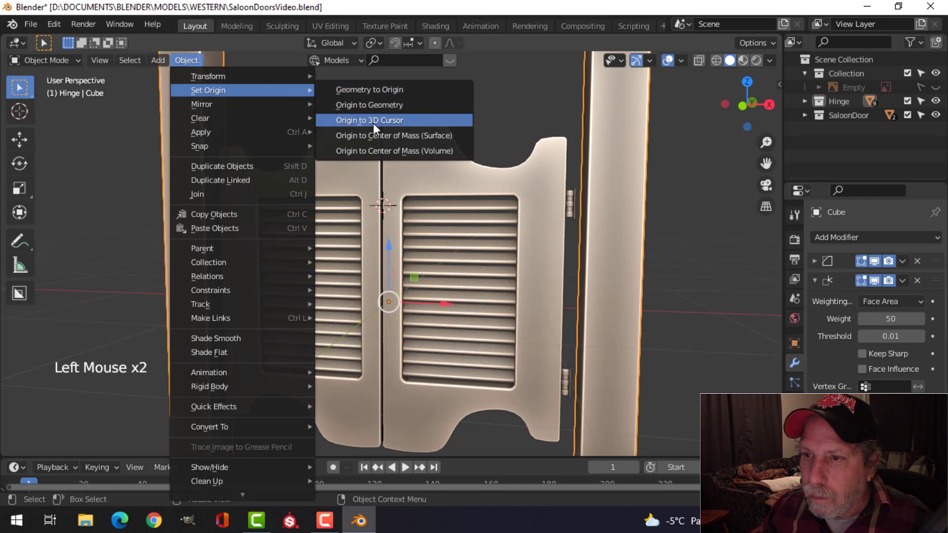
{"action": "middle_click", "coordinate": [493, 207]}
{"action": "key", "text": "alt+a"}
{"action": "scroll", "scroll_direction": "up", "scroll_amount": 3}
{"action": "middle_click", "coordinate": [501, 214]}
{"action": "scroll", "scroll_direction": "up", "scroll_amount": 3}
{"action": "middle_click", "coordinate": [429, 237]}
{"action": "scroll", "scroll_direction": "up", "scroll_amount": 3}
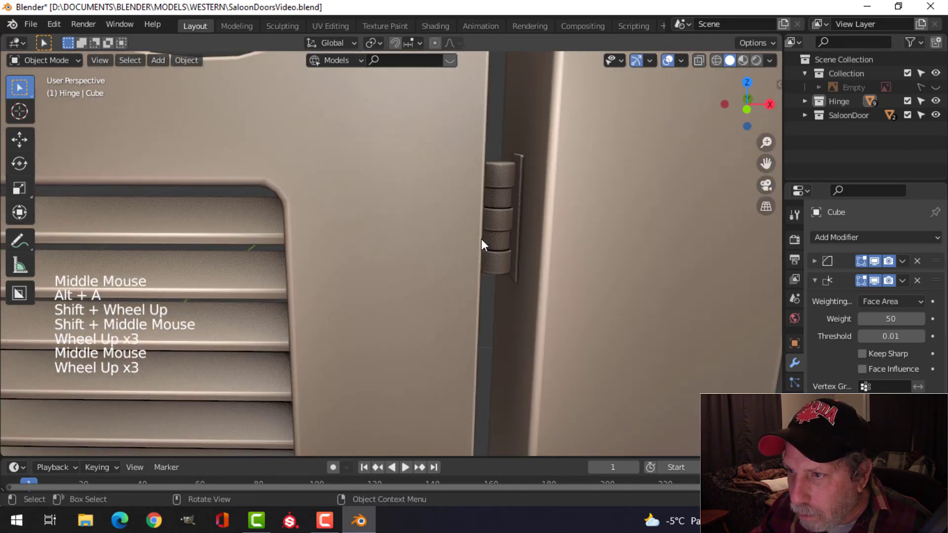
{"action": "scroll", "scroll_direction": "down", "scroll_amount": 3}
{"action": "scroll", "scroll_direction": "up", "scroll_amount": 3}
{"action": "scroll", "scroll_direction": "down", "scroll_amount": 3}
{"action": "middle_click", "coordinate": [374, 289]}
{"action": "scroll", "scroll_direction": "down", "scroll_amount": 3}
{"action": "middle_click", "coordinate": [438, 250]}
{"action": "middle_click", "coordinate": [452, 250]}
{"action": "key", "text": "shift+a"}
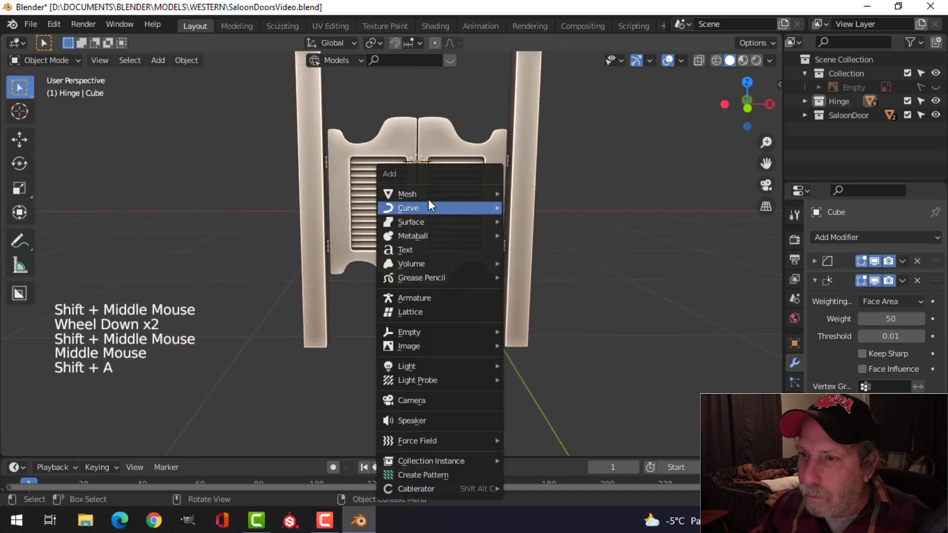
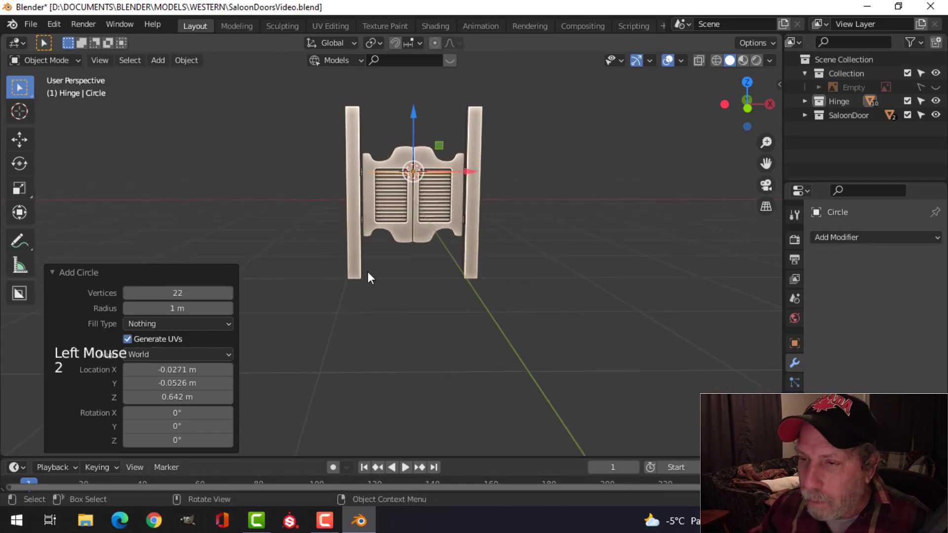
- Add a mesh circle, scale it up around the posts and fill it into a solid disc
{"action": "key", "text": "Tab"}
{"action": "key", "text": "a"}
{"action": "key", "text": "s"}
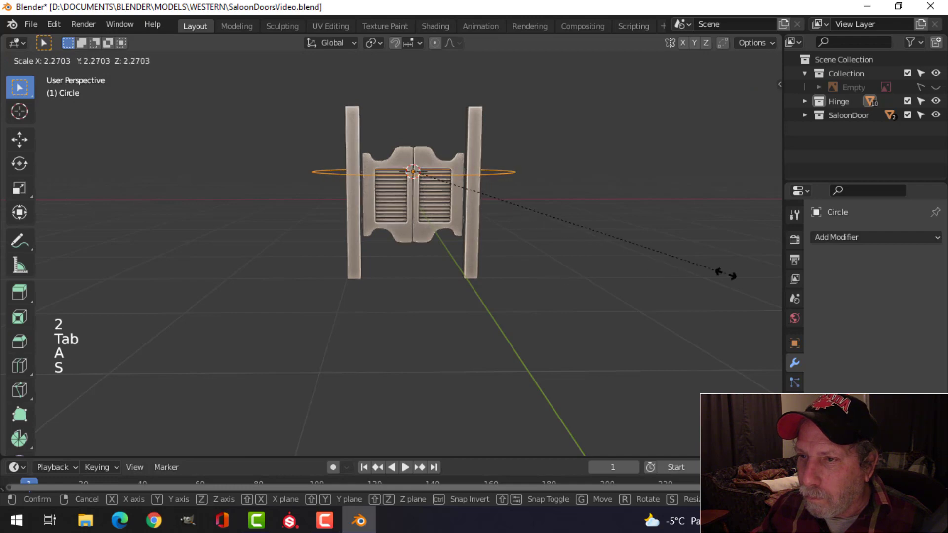
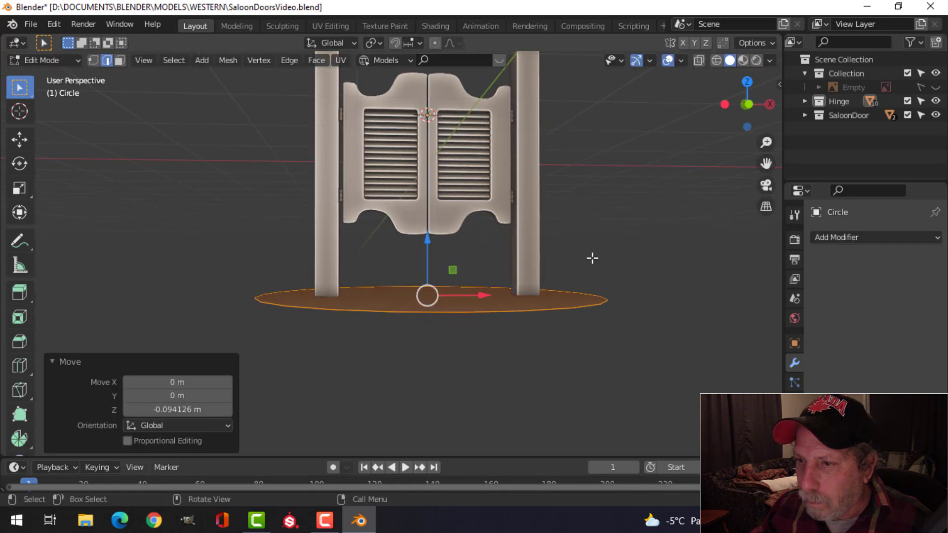
{"action": "key", "text": "Tab"}
{"action": "key", "text": "ctrl+2"}
{"action": "middle_click", "coordinate": [562, 277]}
- Extrude the disc to give it thickness and smooth it with a Subdivision Surface modifier
{"action": "key", "text": "alt+a"}
{"action": "left_click", "coordinate": [525, 319]}
{"action": "key", "text": "Tab"}
{"action": "key", "text": "a"}
{"action": "key", "text": "alt+n"}
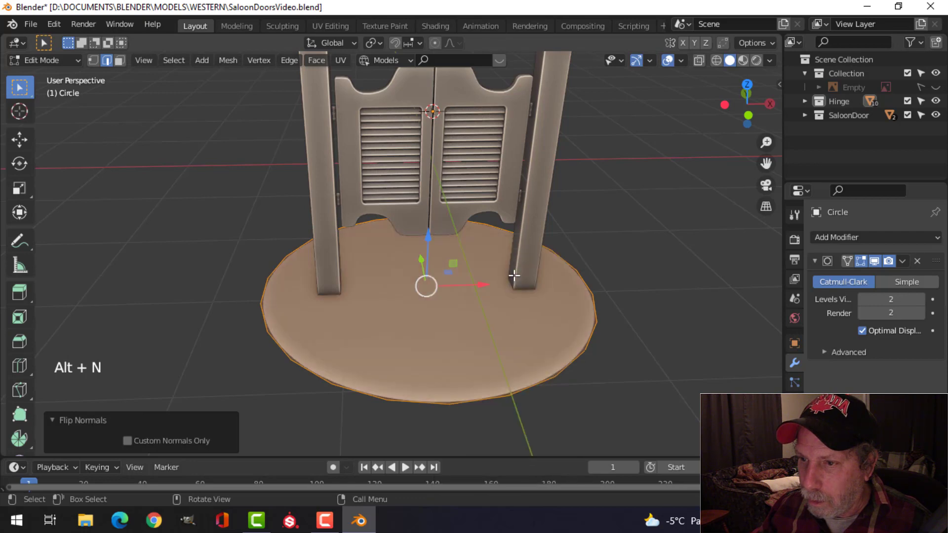
{"action": "key", "text": "alt+a"}
{"action": "key", "text": "Tab"}
{"action": "key", "text": "alt+a"}
- Leave Edit Mode and orbit around the new base disc to check it
{"action": "scroll", "scroll_direction": "down", "scroll_amount": 3}
{"action": "middle_click", "coordinate": [517, 289]}
{"action": "scroll", "scroll_direction": "up", "scroll_amount": 3}
{"action": "key", "text": "KP_1"}
{"action": "middle_click", "coordinate": [497, 281]}
{"action": "scroll", "scroll_direction": "up", "scroll_amount": 3}
{"action": "middle_click", "coordinate": [535, 317]}
{"action": "middle_click", "coordinate": [517, 372]}
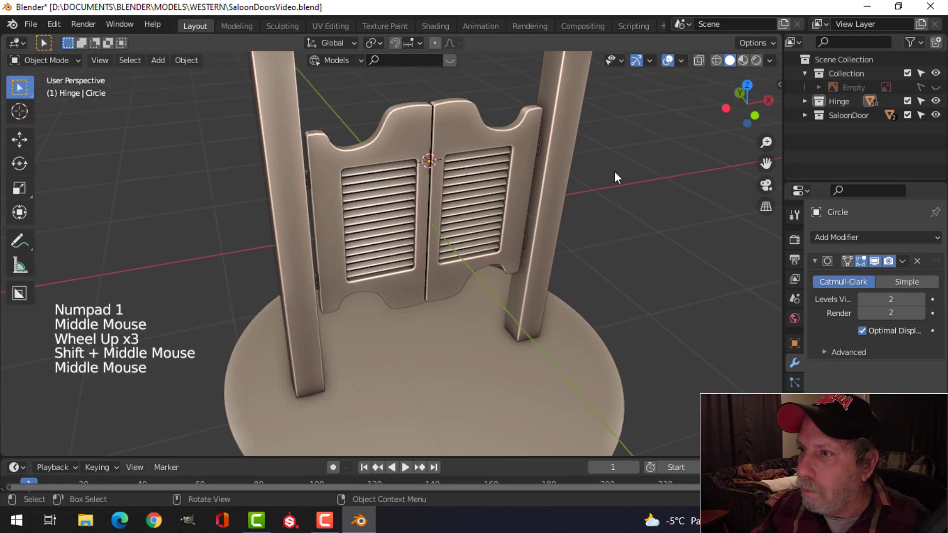
- Turn off viewport gizmos and overlays so the grid and helpers disappear
{"action": "left_click", "coordinate": [639, 63]}
{"action": "left_click", "coordinate": [591, 167]}
{"action": "scroll", "scroll_direction": "down", "scroll_amount": 3}
{"action": "middle_click", "coordinate": [535, 207]}
{"action": "middle_click", "coordinate": [564, 220]}
{"action": "scroll", "scroll_direction": "up", "scroll_amount": 3}
- Orbit around the finished doors, posts and base disc to review the model
{"action": "middle_click", "coordinate": [557, 204]}
{"action": "scroll", "scroll_direction": "down", "scroll_amount": 3}
{"action": "middle_click", "coordinate": [561, 247]}
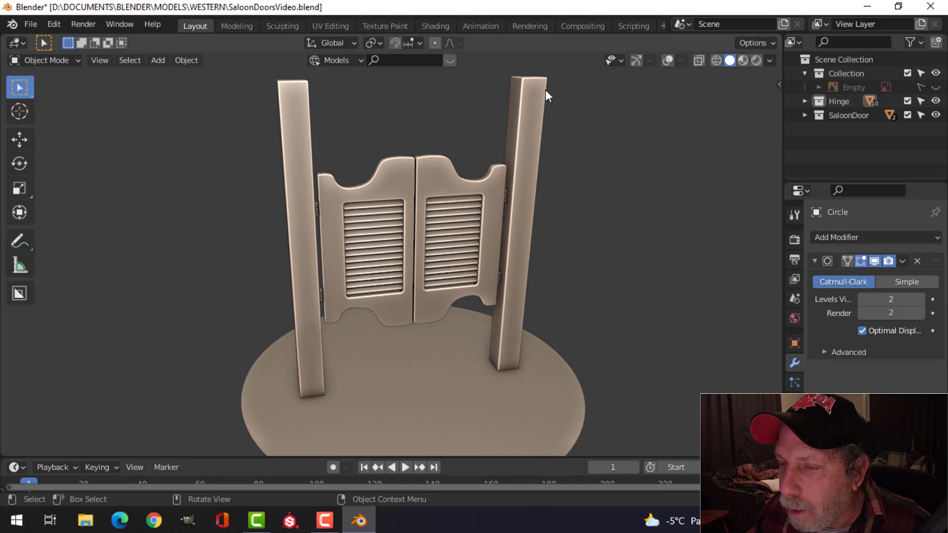
{"action": "scroll", "scroll_direction": "down", "scroll_amount": 3}
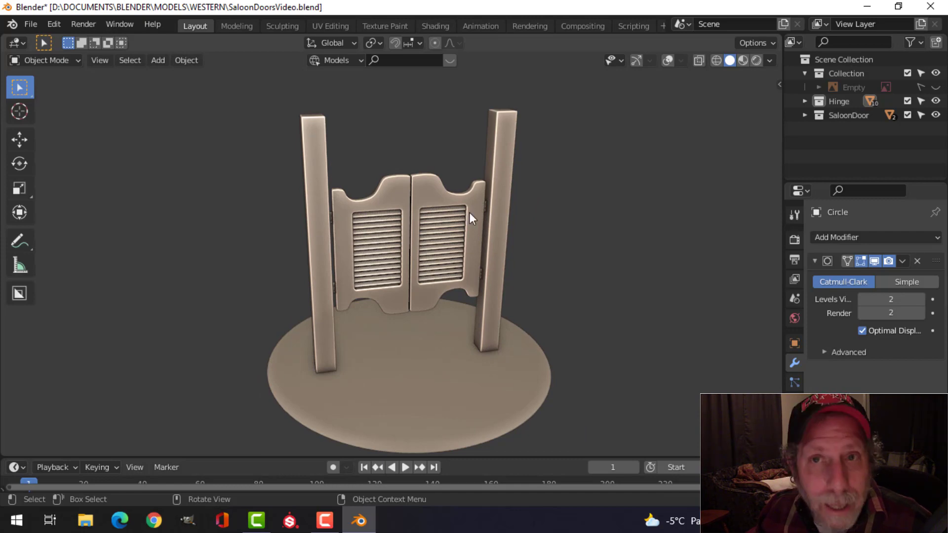
{"action": "middle_click", "coordinate": [547, 276]}
{"action": "scroll", "scroll_direction": "up", "scroll_amount": 3}
{"action": "scroll", "scroll_direction": "up", "scroll_amount": 3}
{"action": "middle_click", "coordinate": [526, 276]}
{"action": "middle_click", "coordinate": [530, 284]}
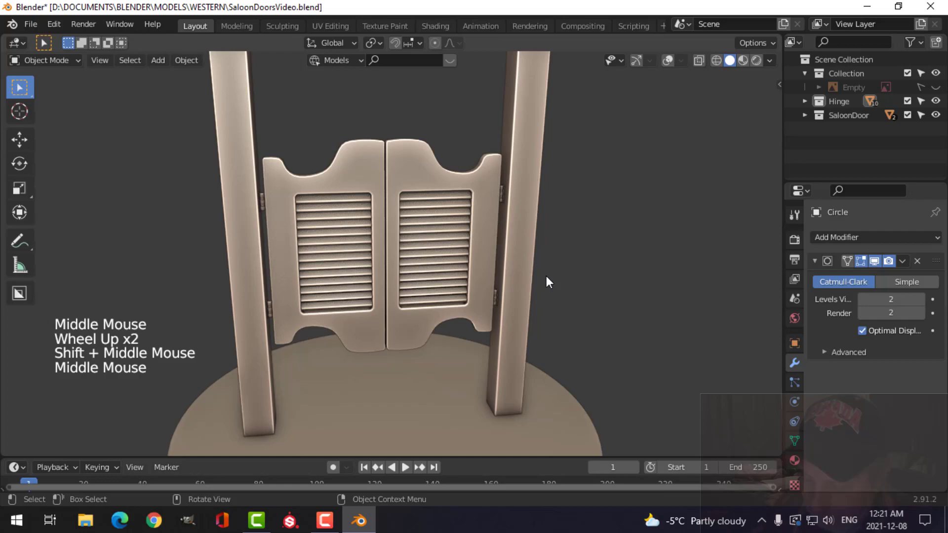